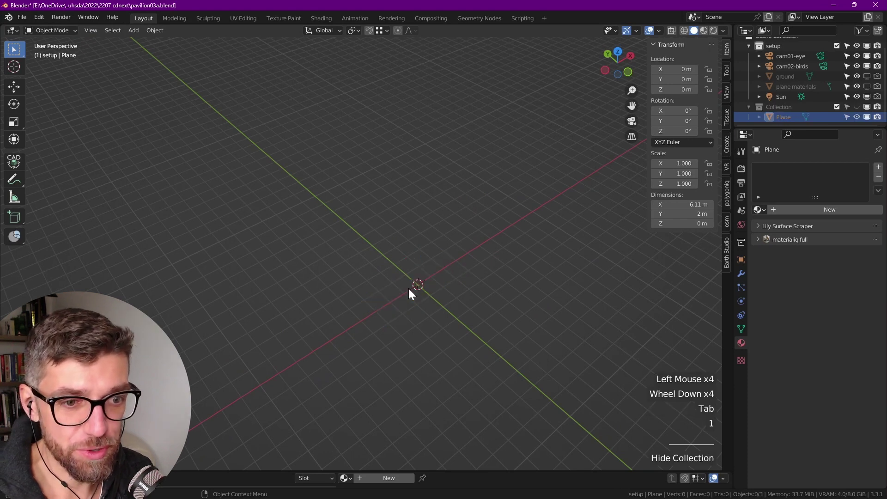
From top view, cut the plane in half along X and delete one half, leaving the cut edge at the origin
key(ctrl+z)
key(Tab)
key(ctrl+r)
scroll(up, 3)
key(3)
click(461, 290)
key(x)
key(Tab)
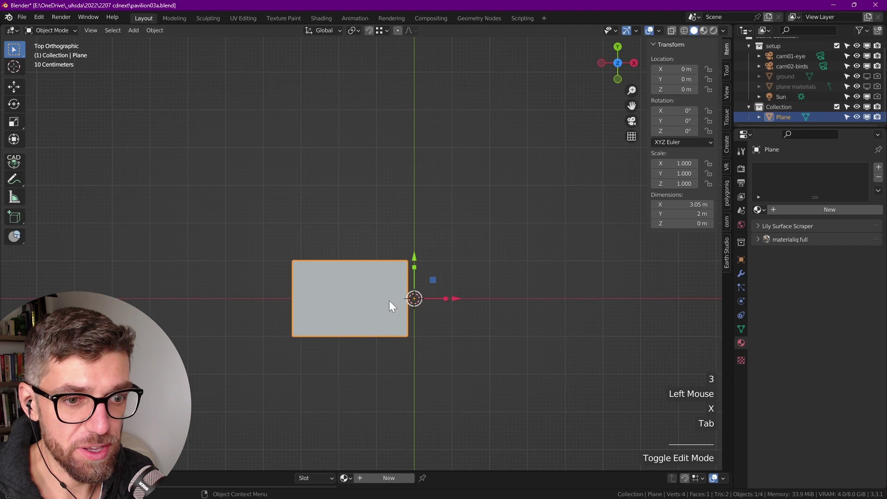
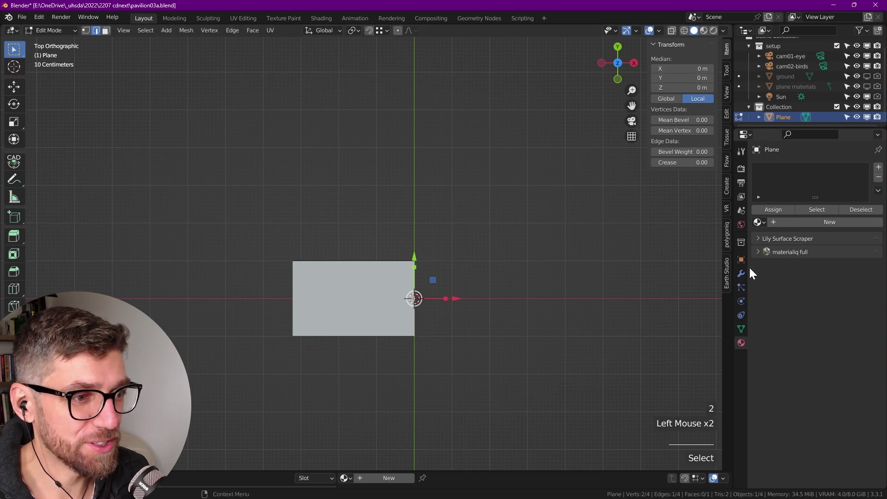
Add a Mirror modifier on X so the remaining half reflects into a whole
click(739, 277)
click(781, 167)
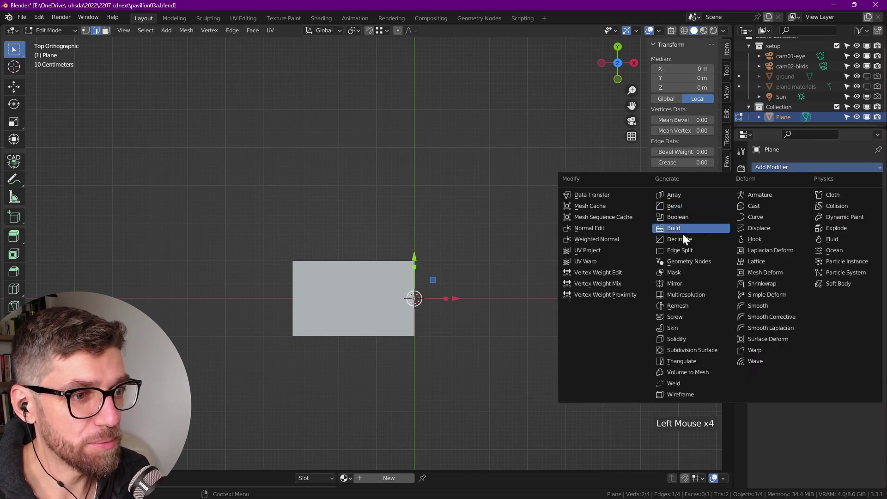
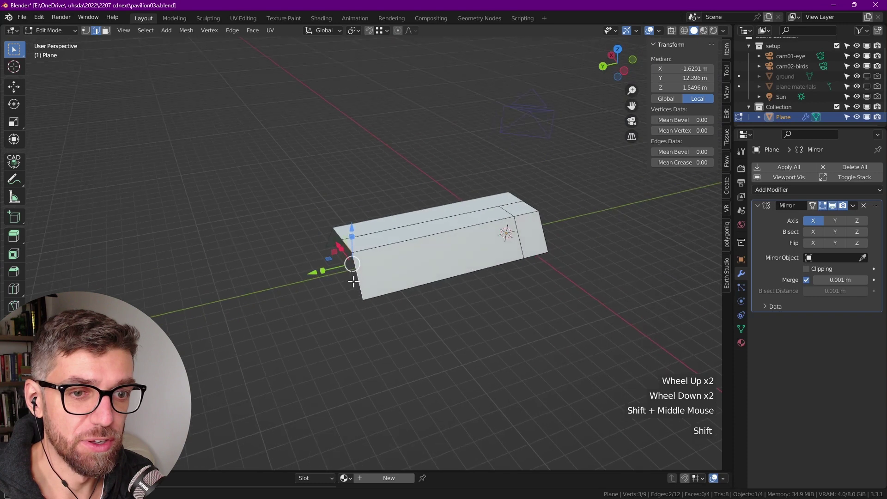
Extrude the shell's end along Y and add loop cuts across its length
middle_click(398, 220)
scroll(up, 3)
scroll(down, 3)
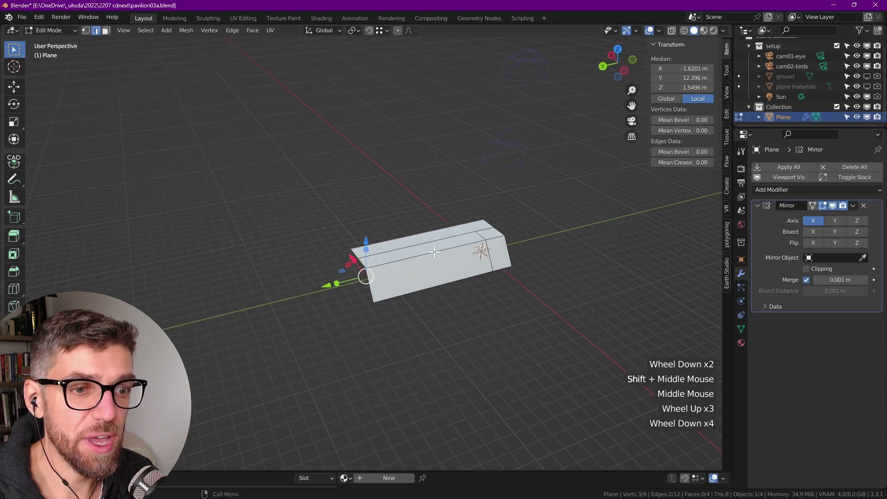
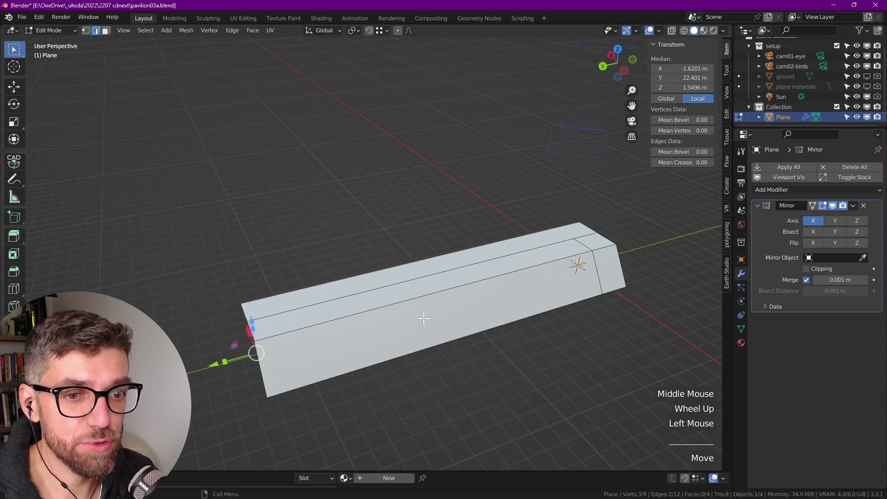
key(ctrl+r)
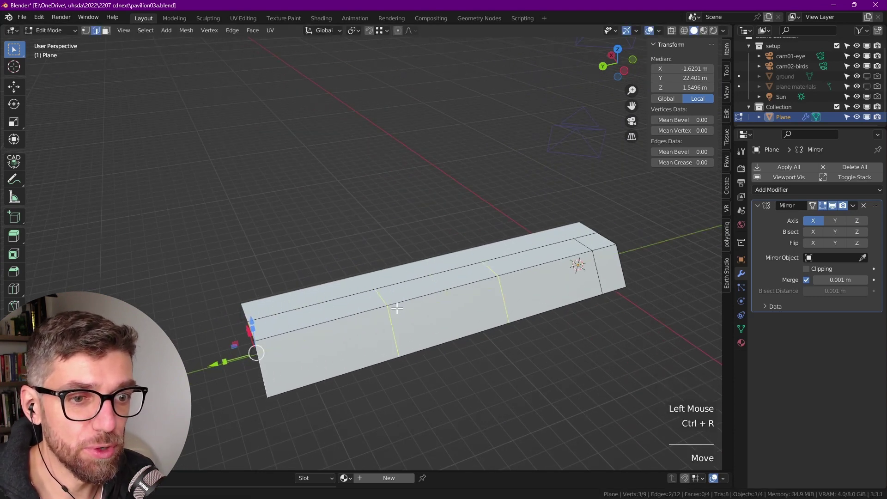
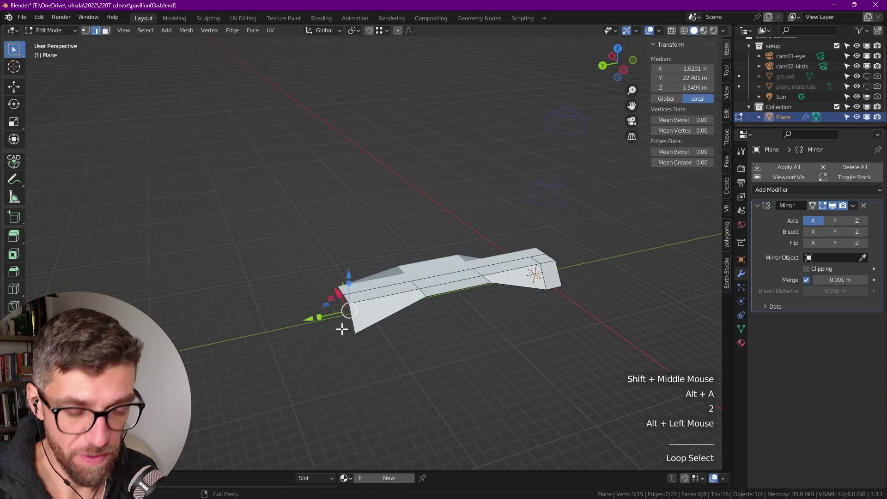
key(e)
scroll(down, 3)
key(Tab)
middle_click(440, 312)
Move sections of the shell to bend it into a kinked form about 26 m long, then return to Object Mode
key(Tab)
scroll(up, 3)
key(alt+a)
scroll(down, 3)
key(3)
click(406, 282)
click(411, 245)
key(Tab)
scroll(down, 3)
middle_click(386, 280)
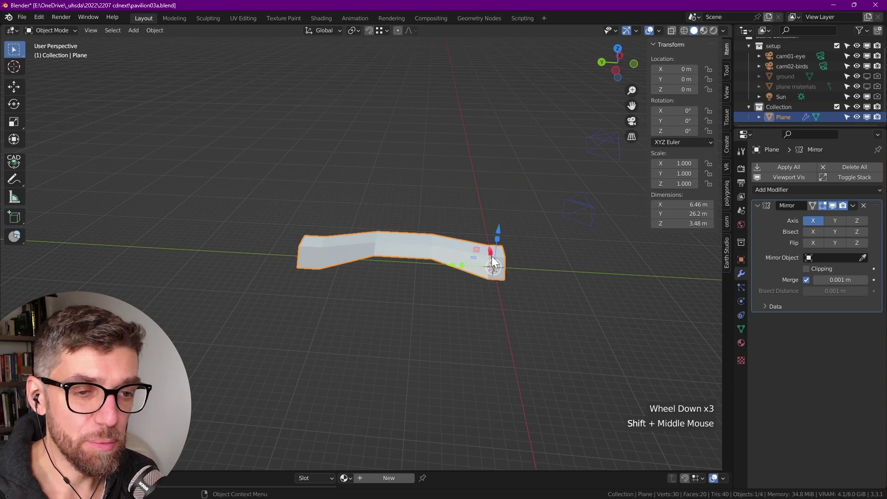
Add a new small plane, Plane.001, and loop-cut it into narrow parallel strips
scroll(up, 3)
key(shift+a)
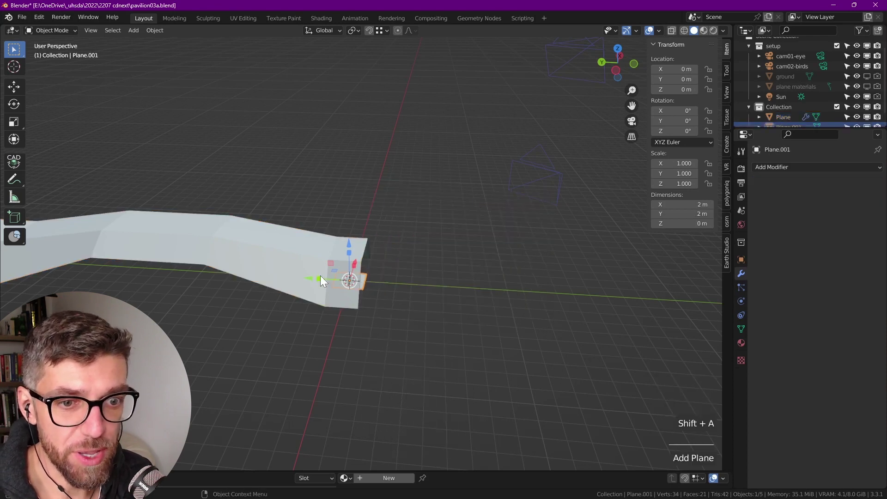
click(313, 284)
scroll(up, 3)
key(Tab)
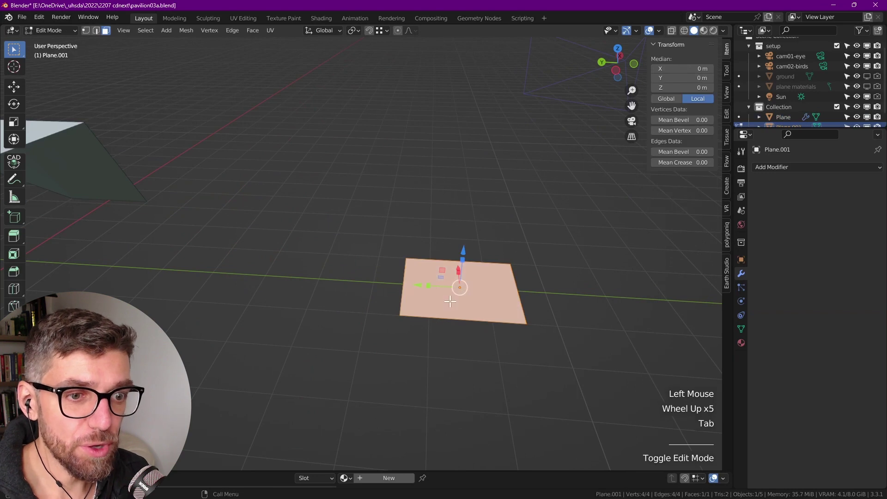
middle_click(432, 295)
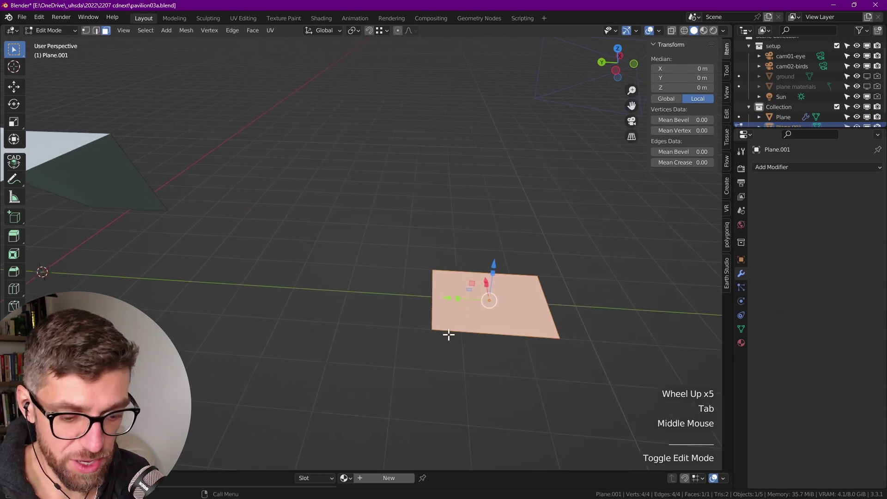
key(ctrl+r)
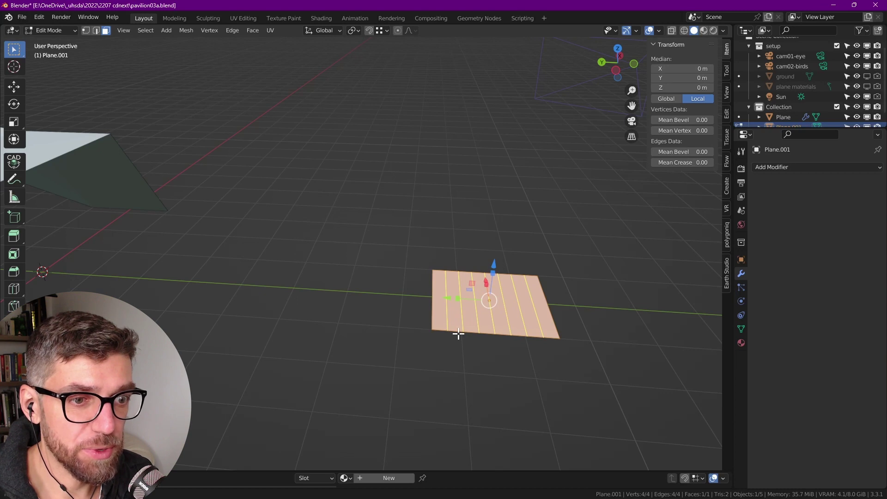
Select alternating fold lines of the strips to raise them into a zigzag pleat
key(alt+a)
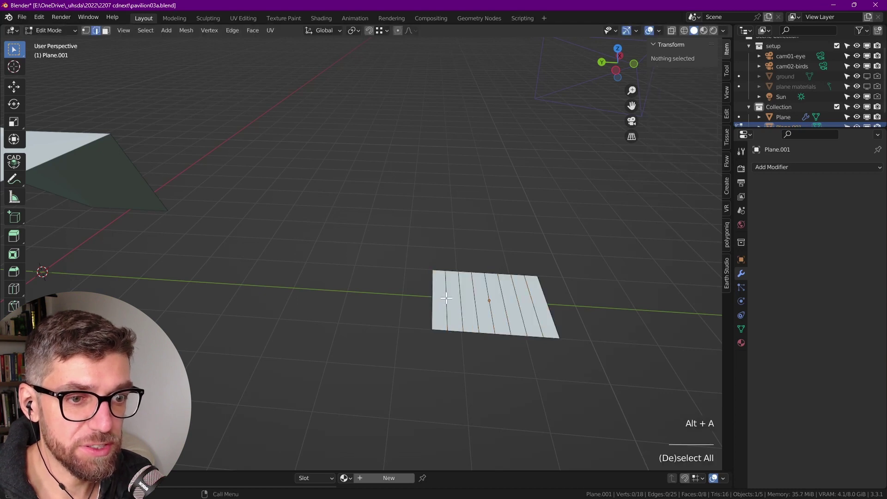
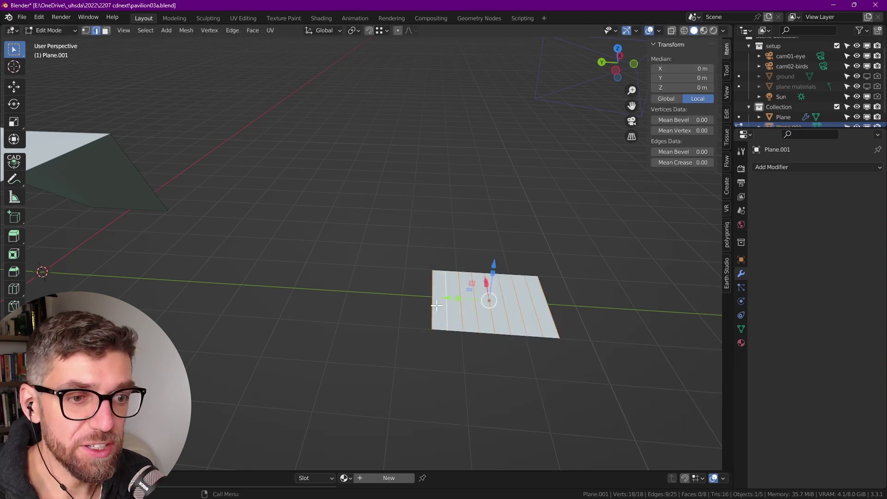
click(151, 36)
click(190, 127)
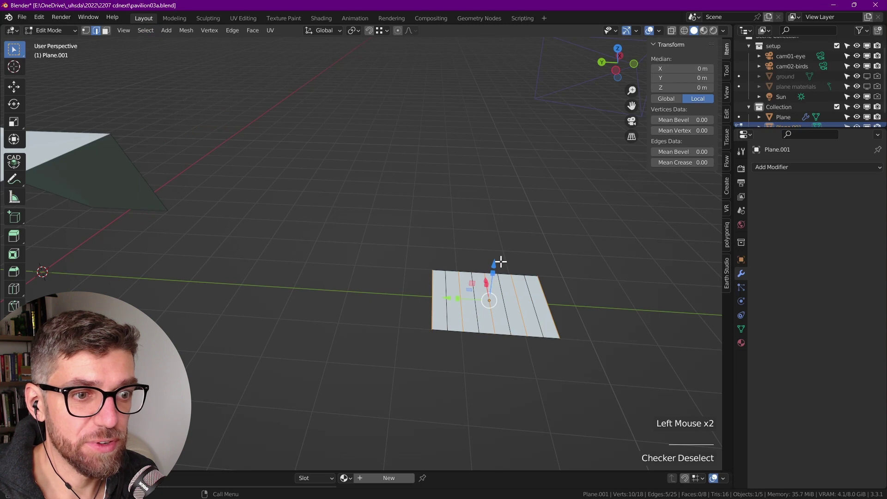
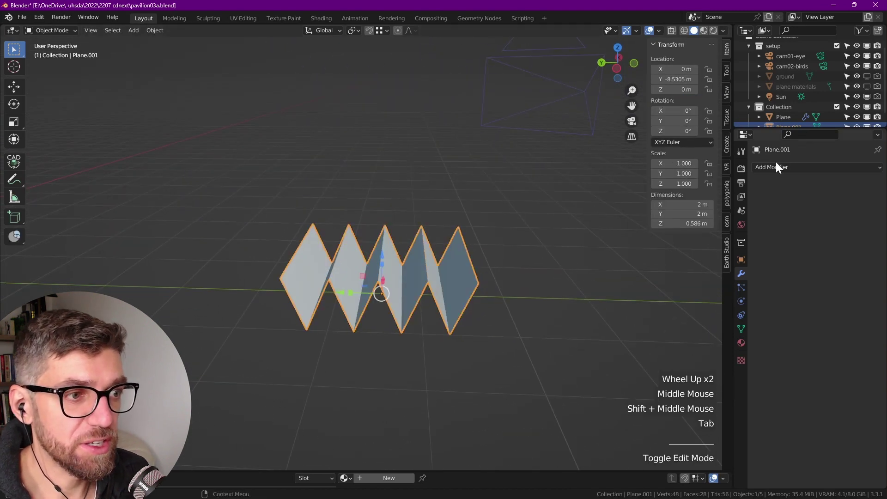
Give Plane.001 an Array modifier with two copies at Relative Offset X 0, Y 1, hidden in the viewport
click(783, 174)
middle_click(690, 199)
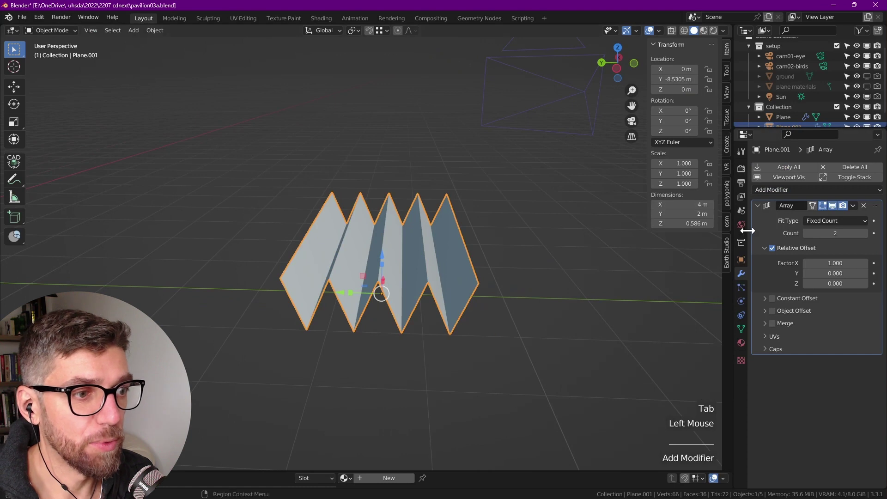
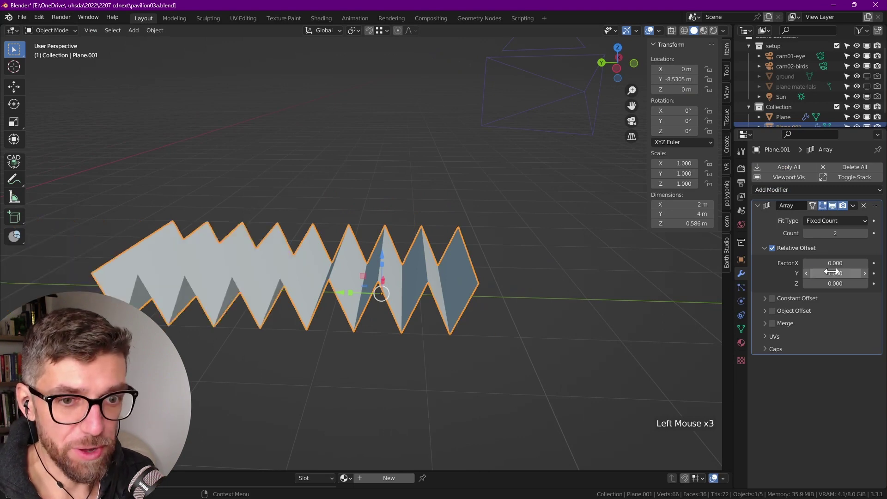
scroll(down, 3)
middle_click(395, 269)
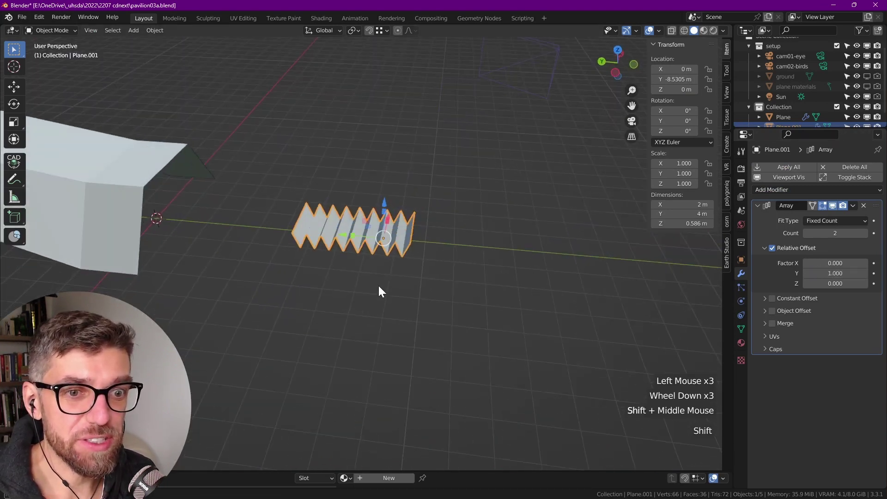
scroll(up, 3)
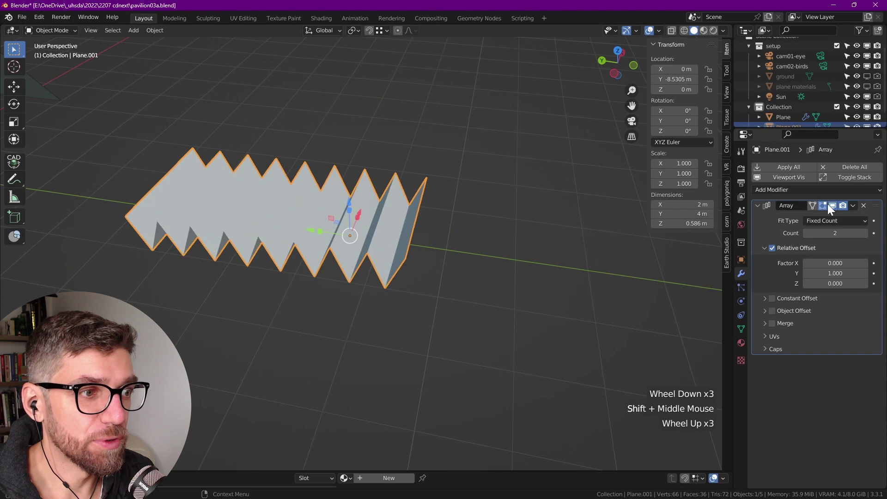
click(837, 207)
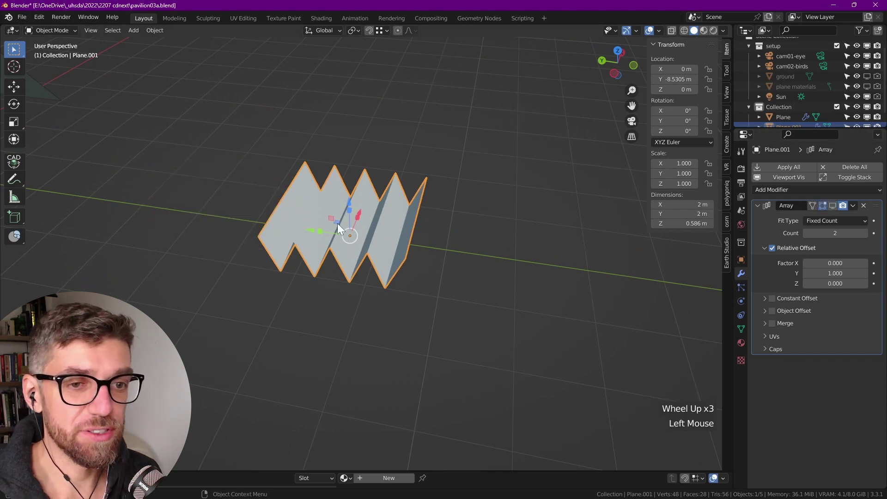
scroll(down, 3)
middle_click(351, 235)
scroll(down, 3)
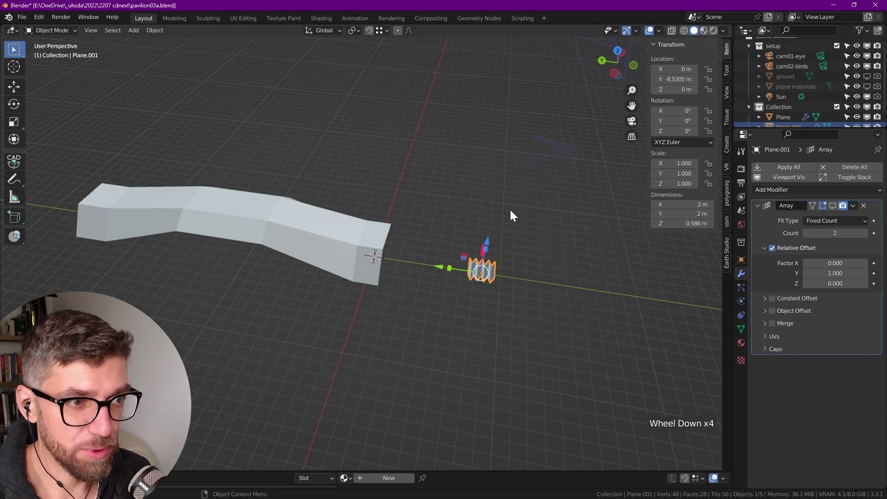
With the panel and shell selected, run Tissue Tessellate to wrap the shell in zigzag pleats
click(734, 115)
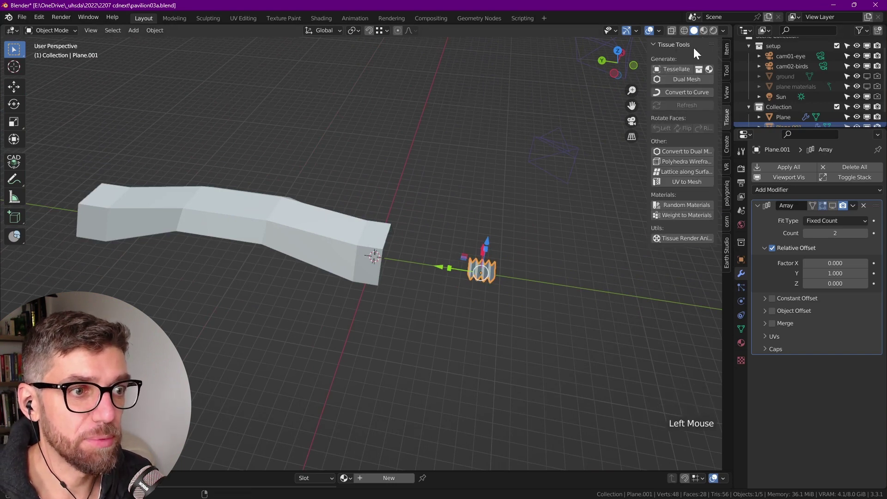
middle_click(435, 326)
scroll(up, 3)
click(248, 201)
scroll(down, 3)
click(675, 71)
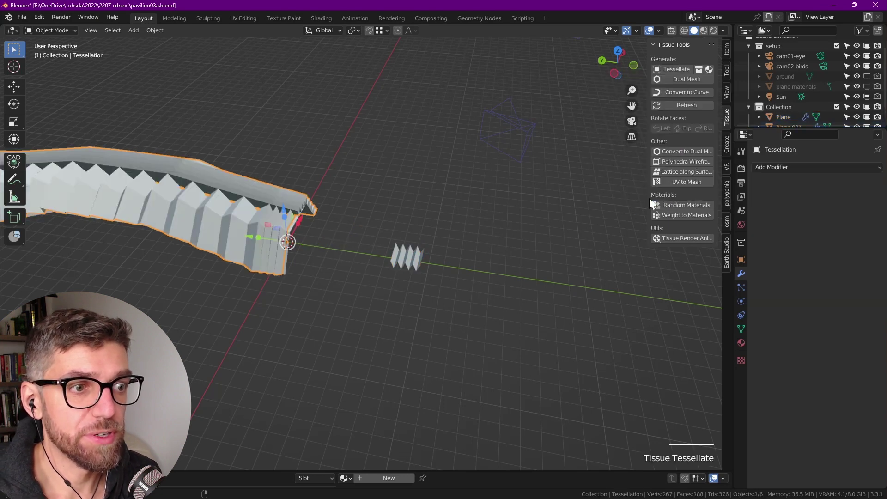
Review the Tessellation settings and move the new object beside the original shell
middle_click(250, 210)
scroll(down, 3)
middle_click(359, 243)
scroll(down, 3)
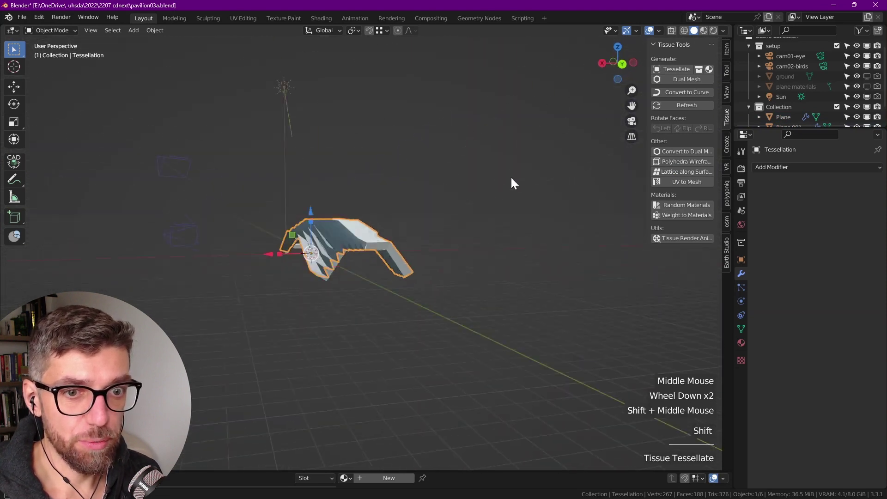
key(ctrl+z)
click(421, 303)
middle_click(422, 303)
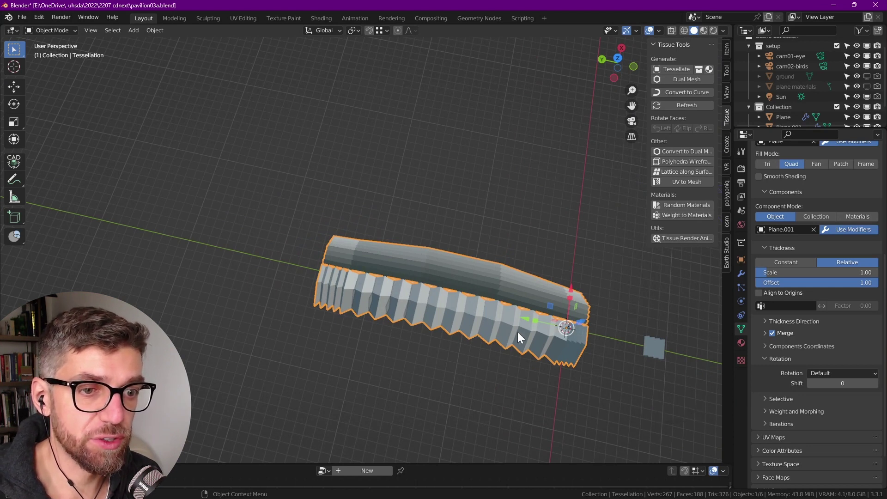
click(529, 324)
Switch the Tessellate component coordinates from Default to Active UV and inspect the two pavilions
middle_click(241, 265)
middle_click(352, 275)
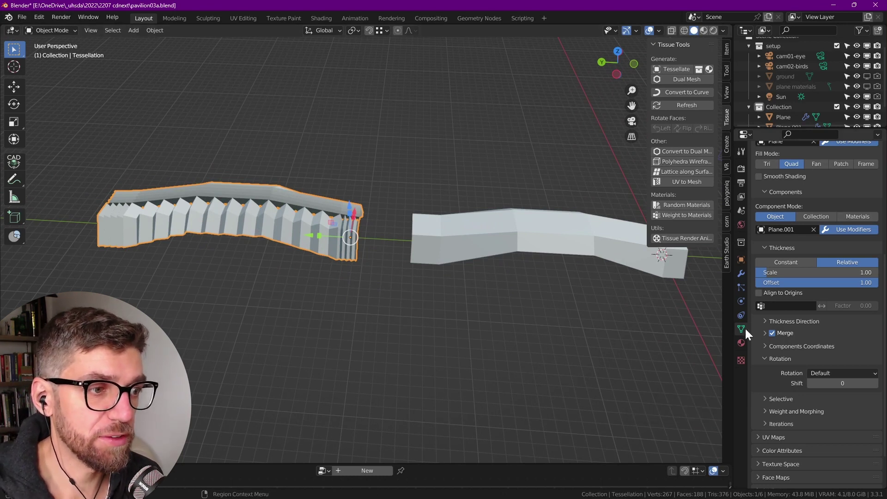
scroll(up, 3)
scroll(down, 3)
click(834, 361)
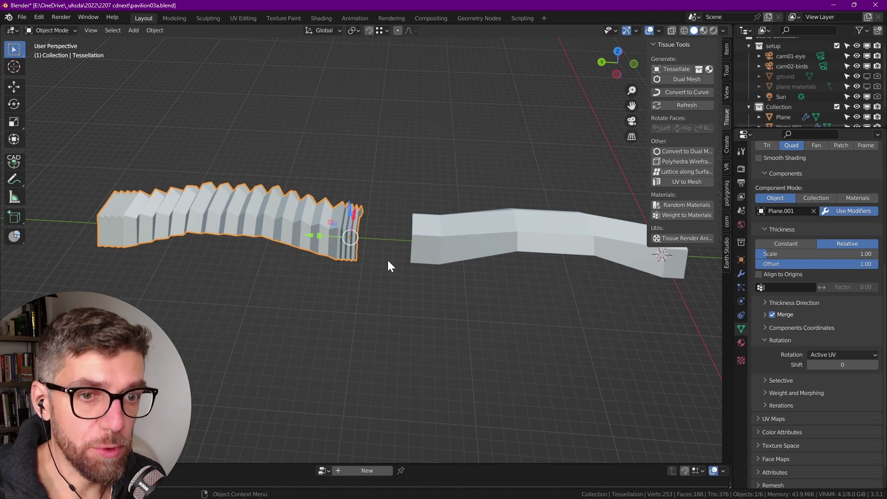
scroll(down, 3)
middle_click(318, 219)
middle_click(301, 276)
middle_click(296, 340)
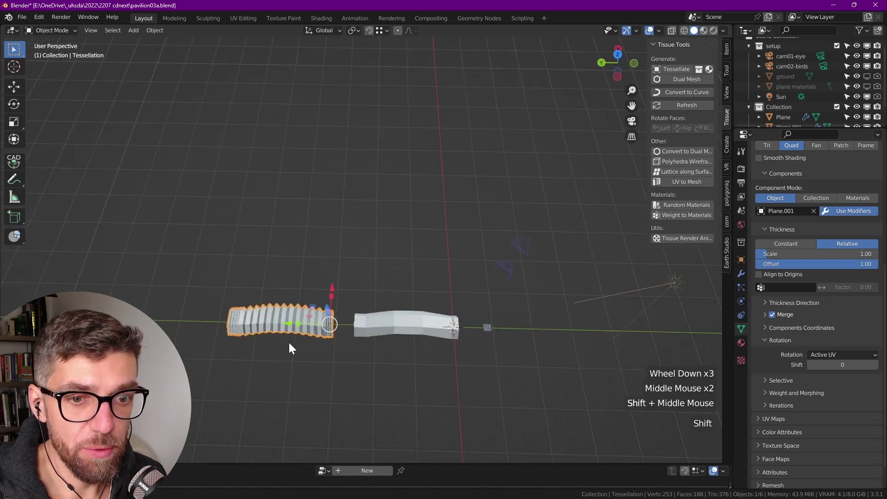
scroll(up, 3)
middle_click(361, 310)
scroll(down, 3)
scroll(up, 3)
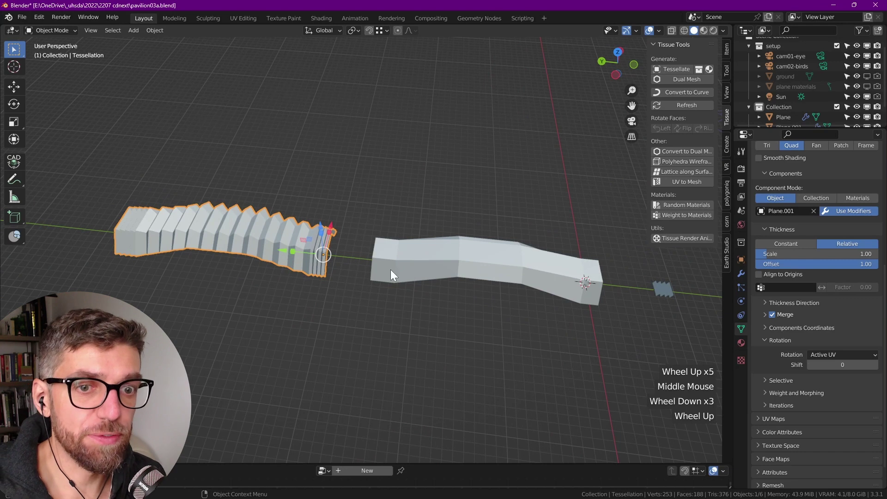
scroll(up, 3)
Enable the base Plane's Subdivision modifier in the viewport so the band rounds off
click(683, 298)
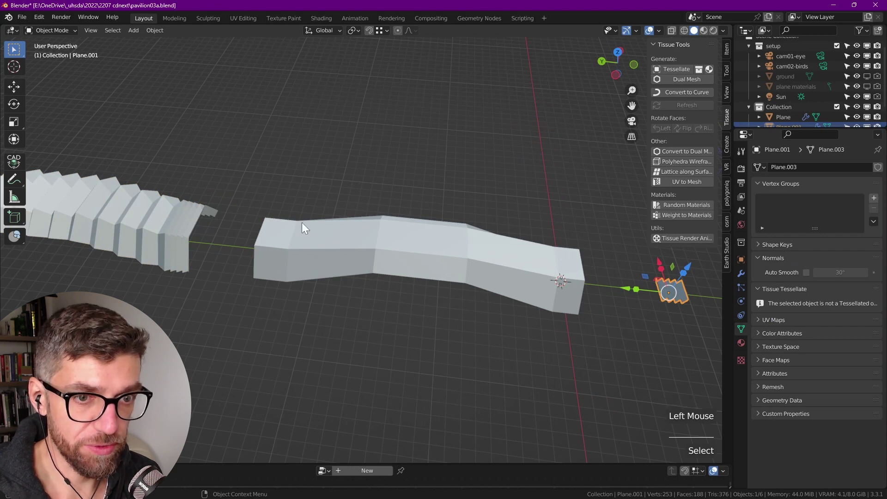
click(433, 250)
click(748, 275)
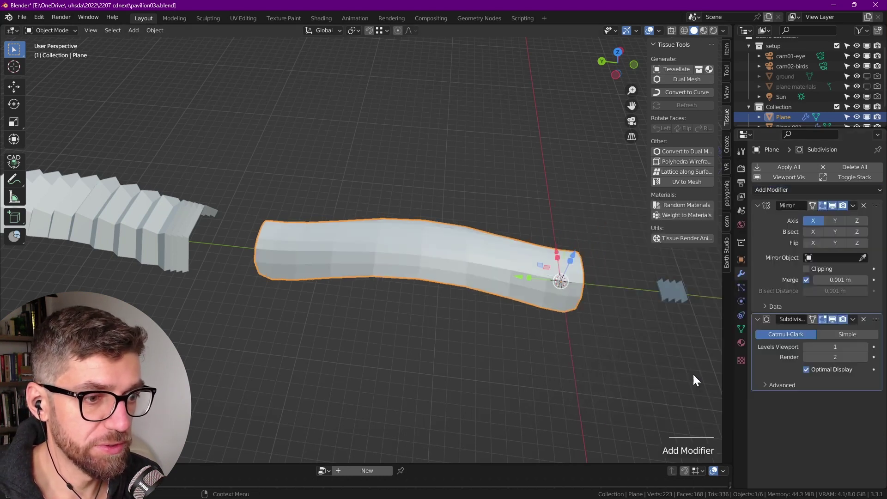
middle_click(520, 269)
scroll(down, 3)
Check the smoothed Tessellation pavilion from several angles, then make Plane.001 active again
click(277, 267)
click(681, 113)
scroll(up, 3)
scroll(down, 3)
middle_click(315, 282)
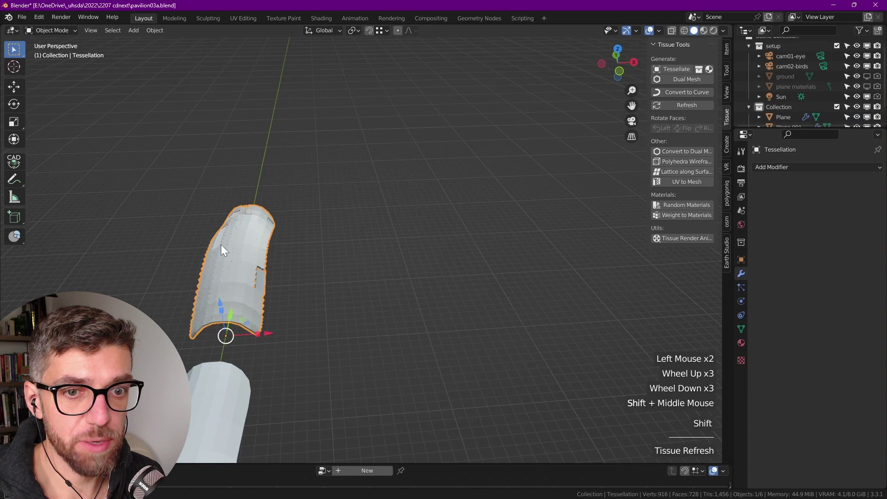
scroll(up, 3)
scroll(down, 3)
middle_click(437, 223)
scroll(down, 3)
middle_click(441, 229)
middle_click(491, 286)
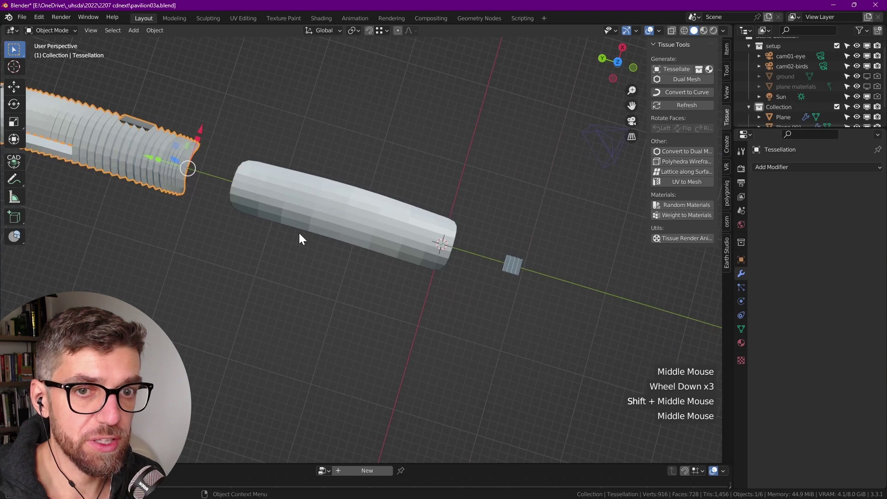
scroll(up, 3)
middle_click(278, 237)
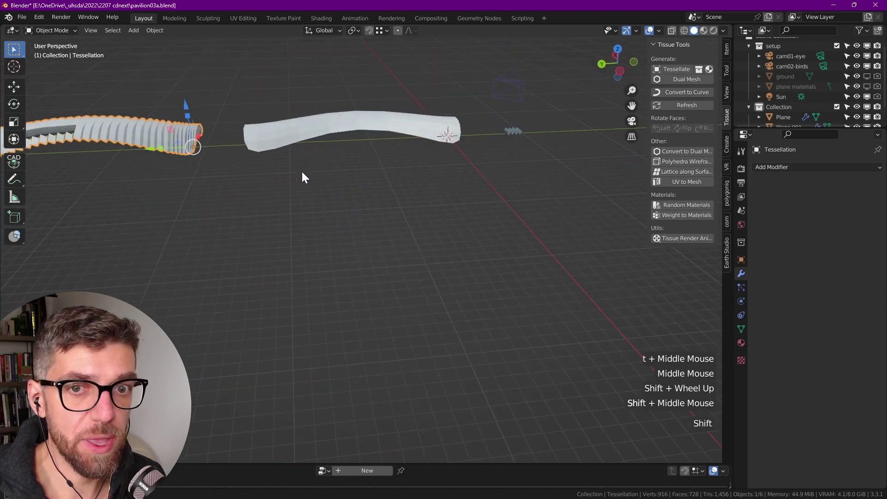
scroll(down, 3)
click(529, 282)
scroll(up, 3)
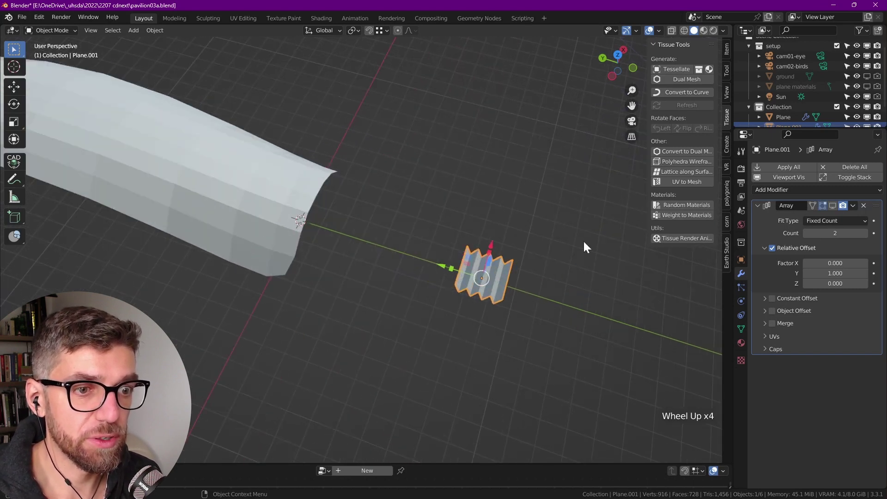
View the component tile from the top in Edit Mode and rotate its mesh
key(Tab)
key(`)
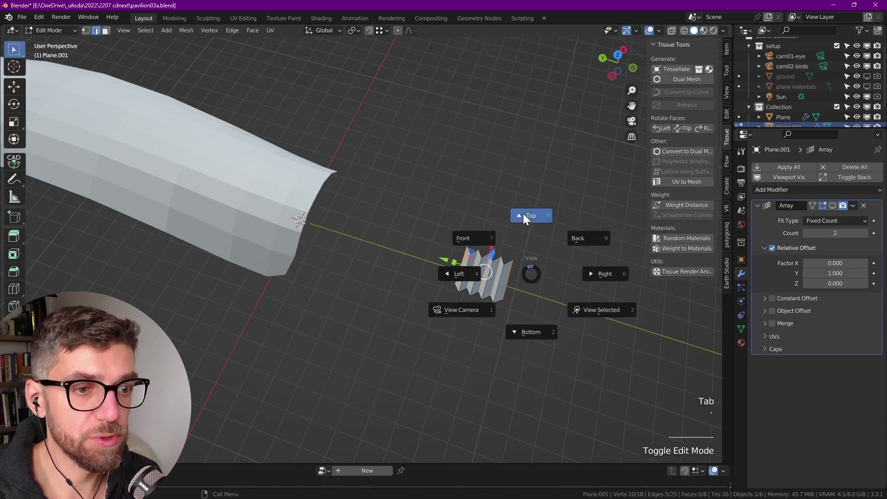
key(a)
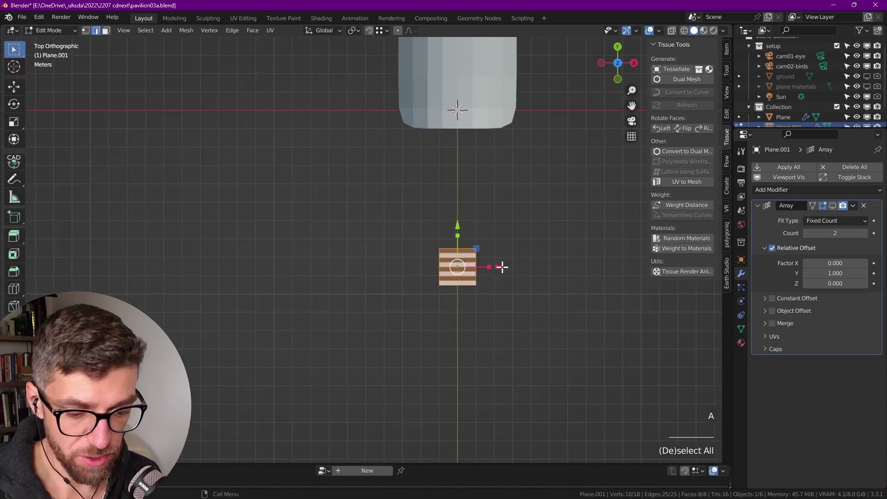
key(r)
key(Tab)
scroll(down, 3)
middle_click(368, 248)
middle_click(235, 197)
Select all of the base Plane's mesh from top view and Unwrap its UVs so the ripples run lengthwise
click(371, 237)
click(681, 110)
scroll(up, 3)
middle_click(434, 233)
scroll(down, 3)
scroll(down, 3)
middle_click(496, 210)
click(421, 250)
key(Tab)
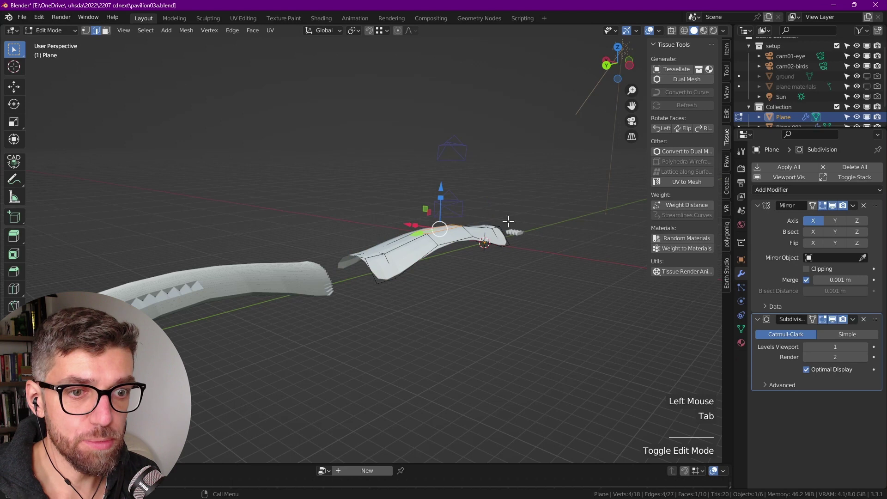
key(`)
key(a)
key(u)
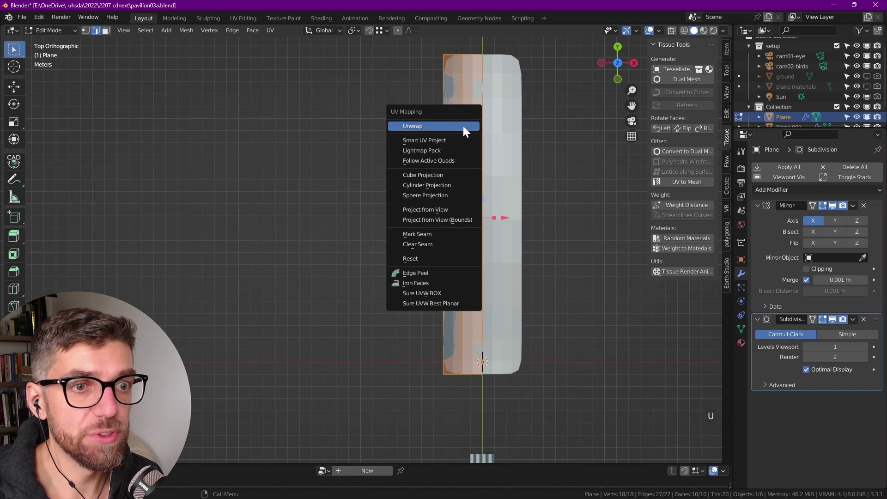
scroll(down, 3)
key(Tab)
click(463, 149)
key(q)
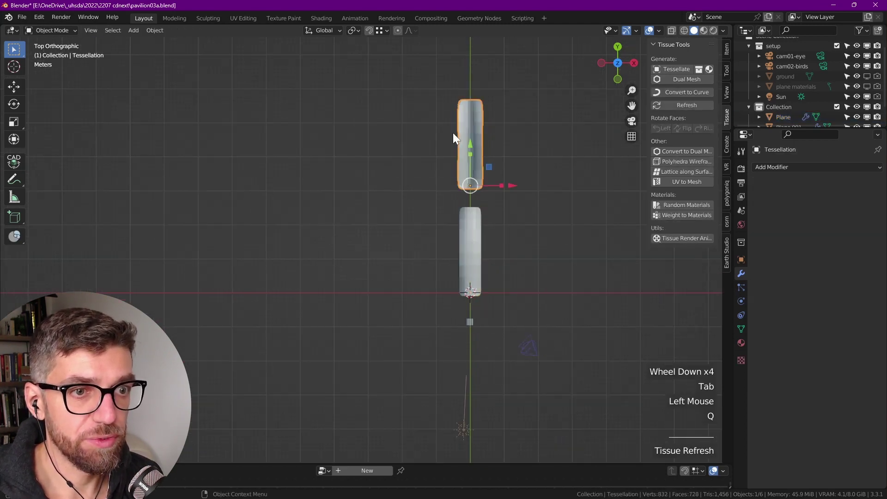
Inspect the lengthwise ripples, then add a Catmull-Clark Subdivision Surface modifier to the Tessellation pavilion
middle_click(451, 177)
scroll(up, 3)
middle_click(473, 249)
scroll(down, 3)
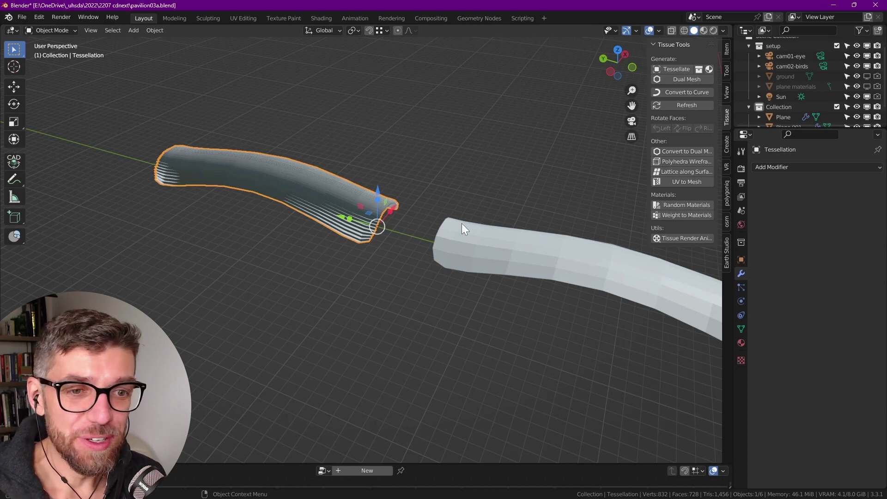
middle_click(360, 212)
scroll(down, 3)
scroll(up, 3)
scroll(down, 3)
middle_click(376, 226)
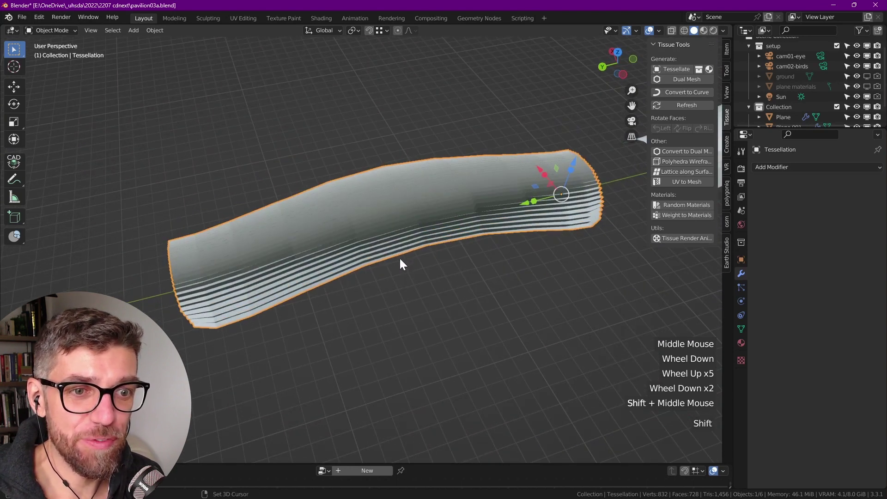
scroll(up, 3)
click(417, 241)
scroll(down, 3)
click(784, 173)
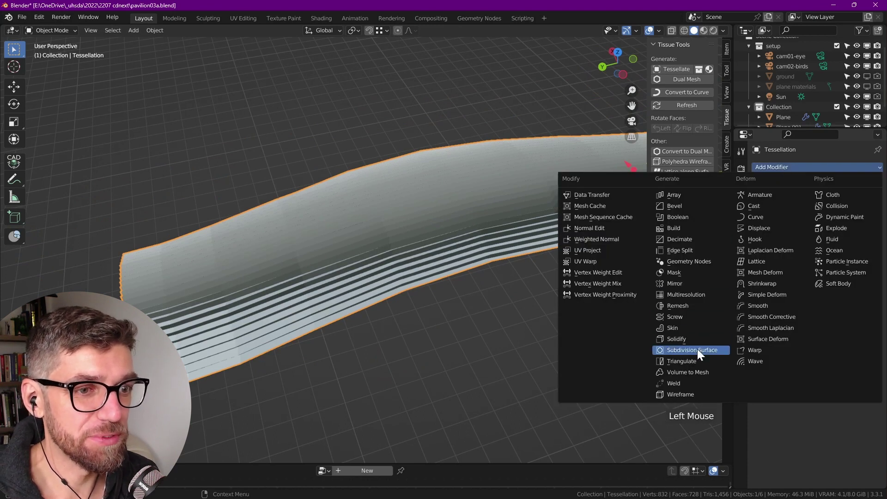
scroll(down, 3)
middle_click(317, 288)
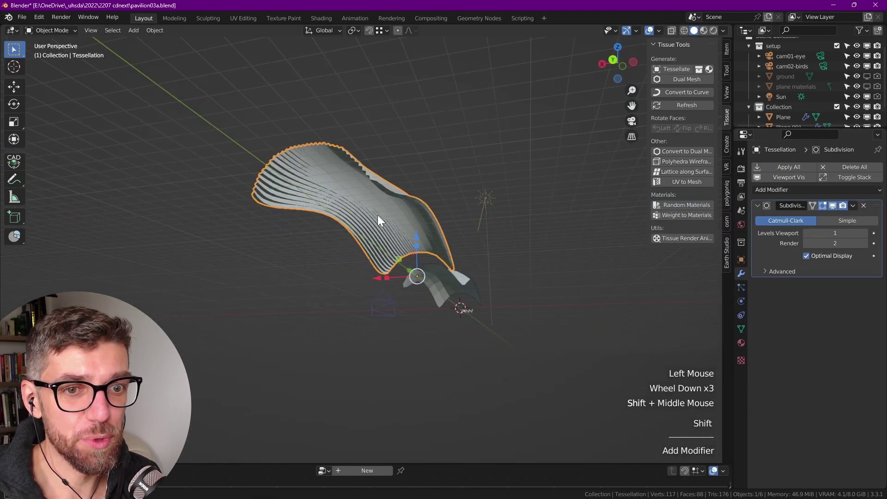
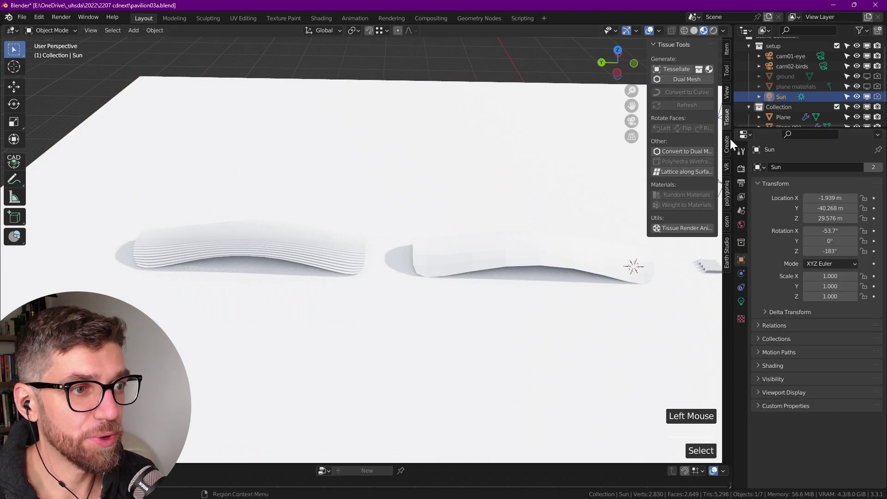
Give the ground plane's Principled BSDF a dark grey Base Color
click(798, 208)
scroll(down, 3)
click(807, 216)
click(792, 216)
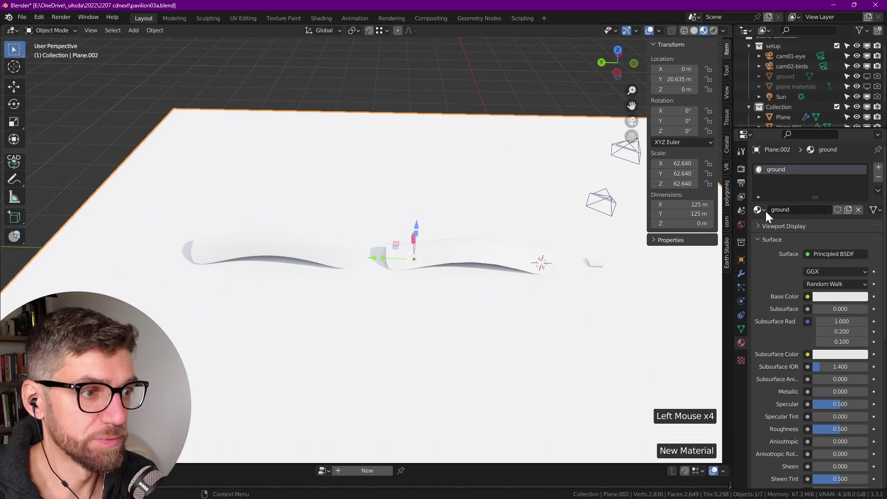
click(846, 297)
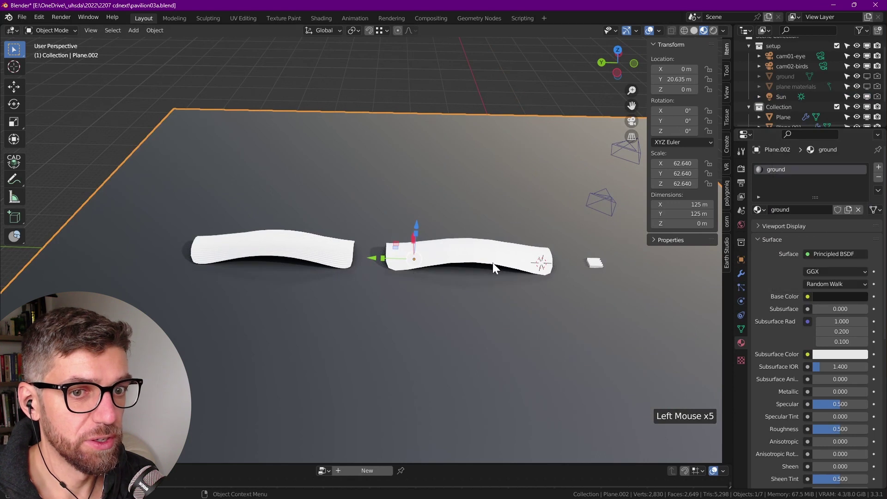
scroll(up, 3)
Show the scene with Rendered viewport shading and look around the white pavilions
click(664, 32)
scroll(down, 3)
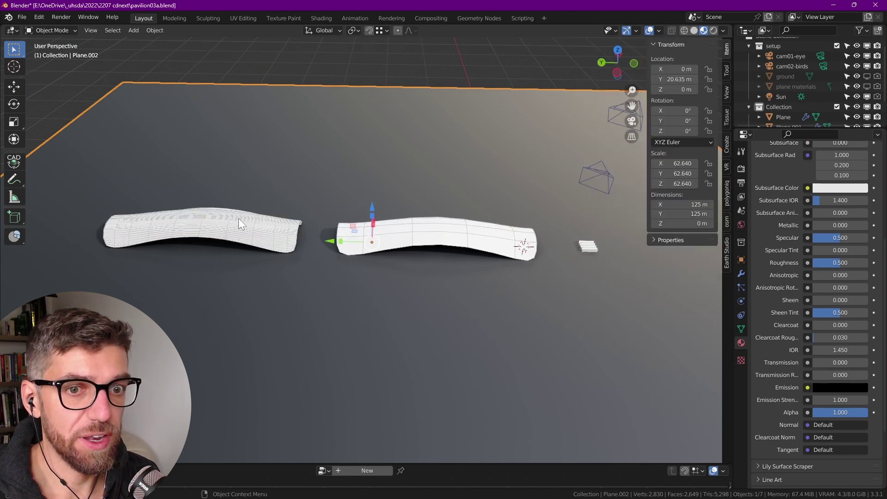
scroll(up, 3)
scroll(down, 3)
middle_click(483, 223)
middle_click(511, 233)
scroll(down, 3)
middle_click(304, 246)
scroll(down, 3)
scroll(up, 3)
middle_click(456, 240)
scroll(down, 3)
Select the tessellated pavilion and review its empty material slots
click(474, 261)
click(261, 261)
scroll(down, 3)
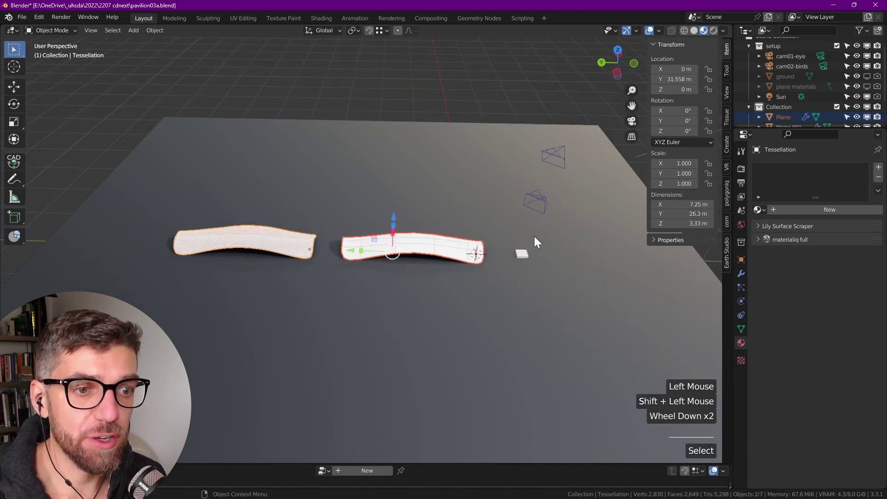
scroll(up, 3)
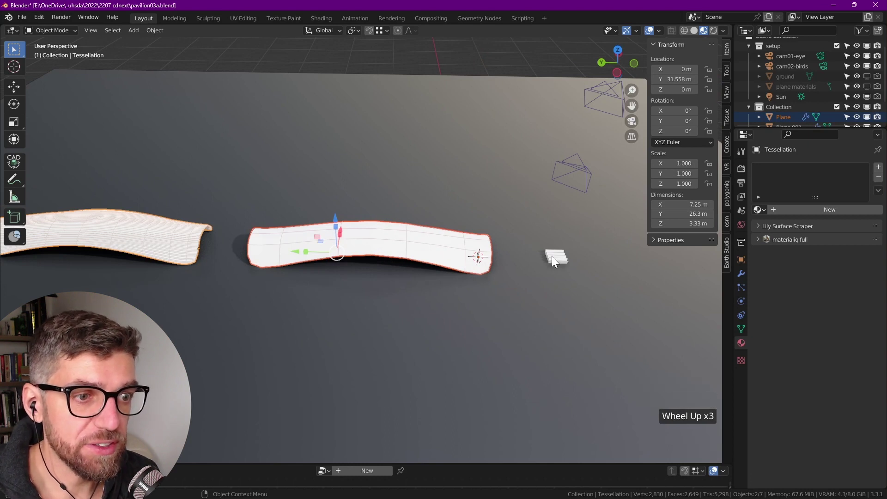
click(411, 243)
key(alt+a)
click(379, 235)
scroll(down, 3)
middle_click(376, 266)
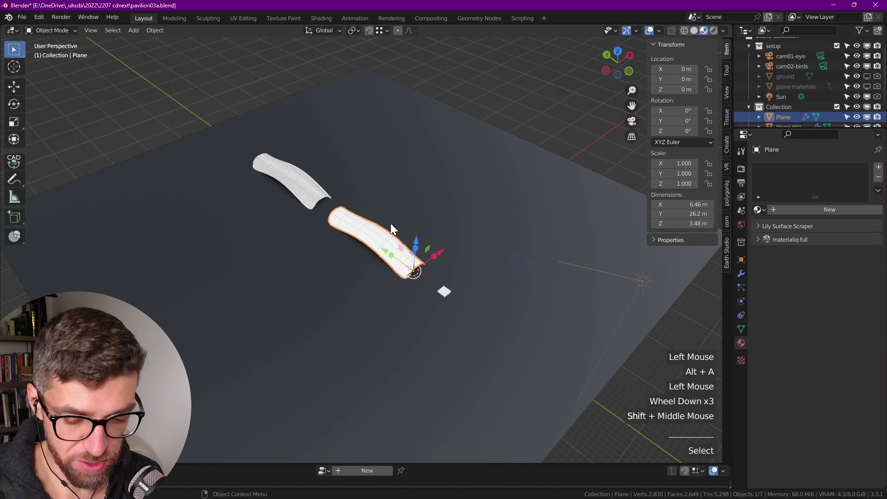
click(314, 182)
scroll(up, 3)
key(shift+d)
scroll(up, 3)
click(218, 211)
click(214, 198)
middle_click(245, 231)
middle_click(445, 253)
click(527, 313)
scroll(down, 3)
key(Tab)
middle_click(570, 314)
key(alt+a)
key(2)
click(502, 260)
scroll(up, 3)
key(alt+a)
click(486, 261)
click(497, 234)
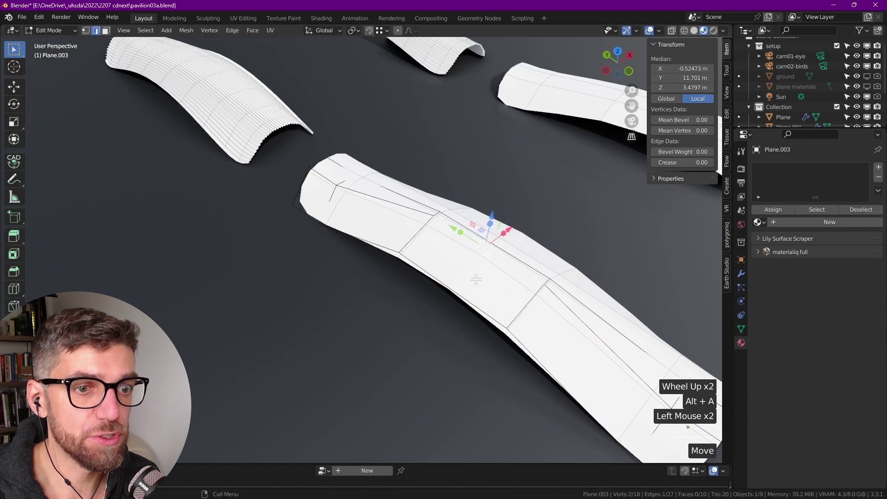
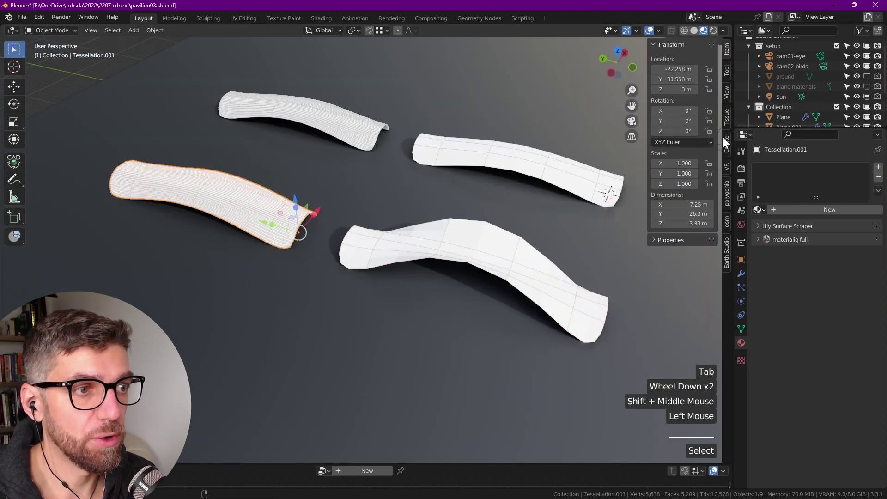
click(733, 120)
click(704, 108)
scroll(up, 3)
scroll(down, 3)
middle_click(248, 177)
click(391, 195)
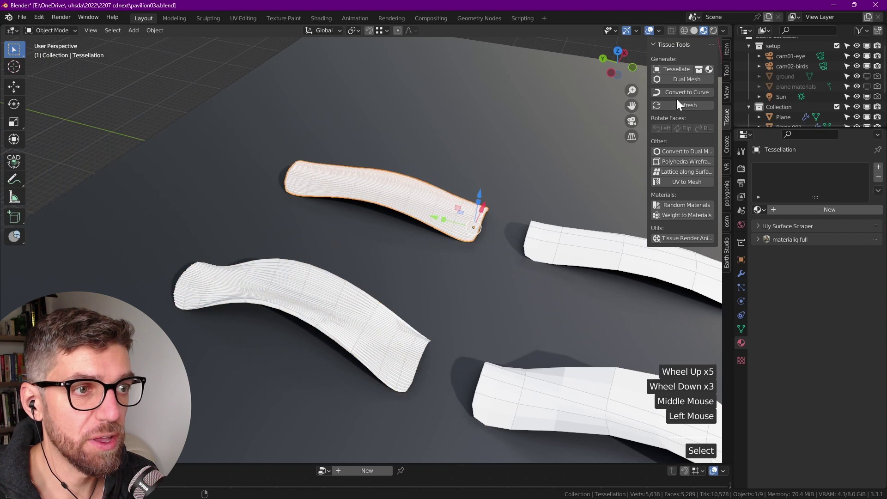
click(688, 115)
middle_click(625, 257)
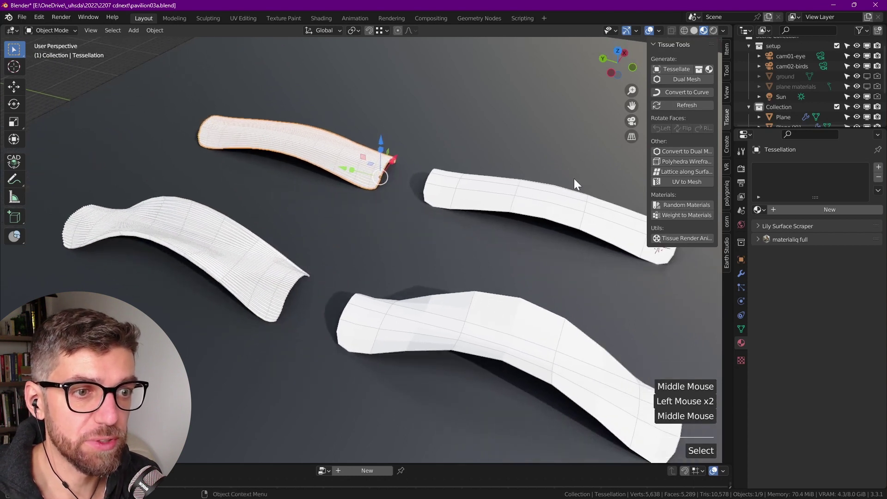
middle_click(224, 276)
scroll(up, 3)
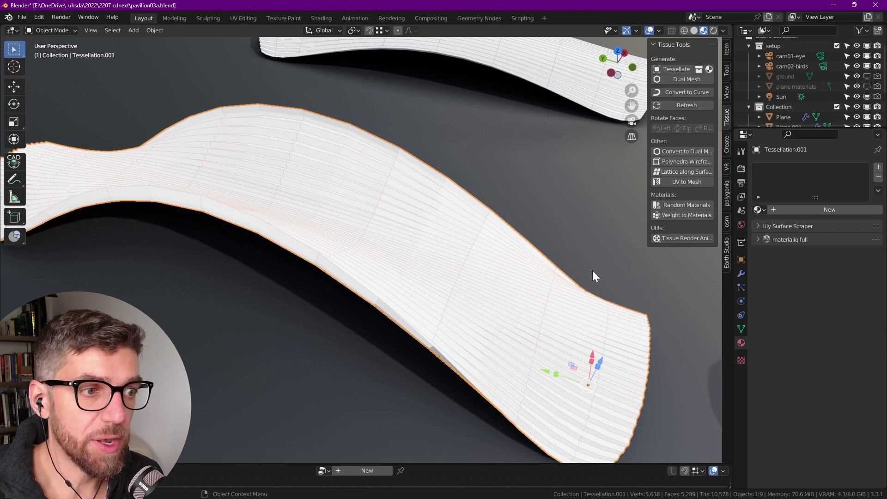
Set Tessellation.001's Tissue Tessellate Thickness Scale to 2.00
click(748, 275)
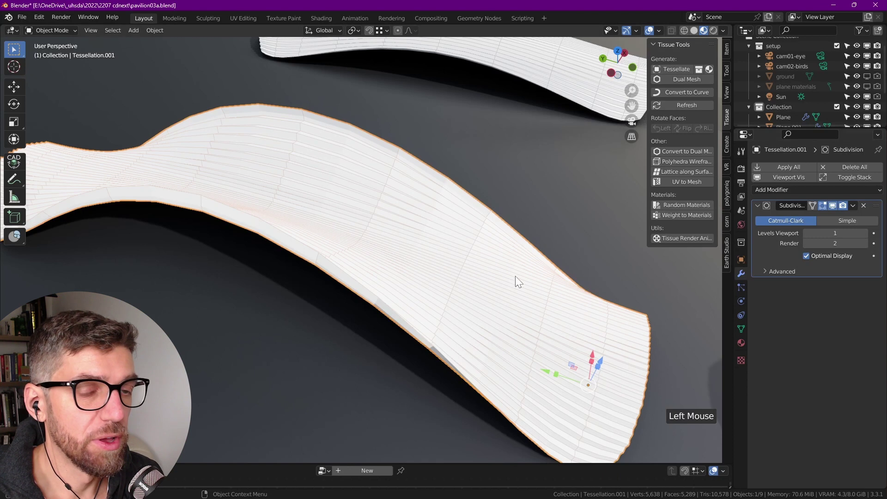
click(422, 282)
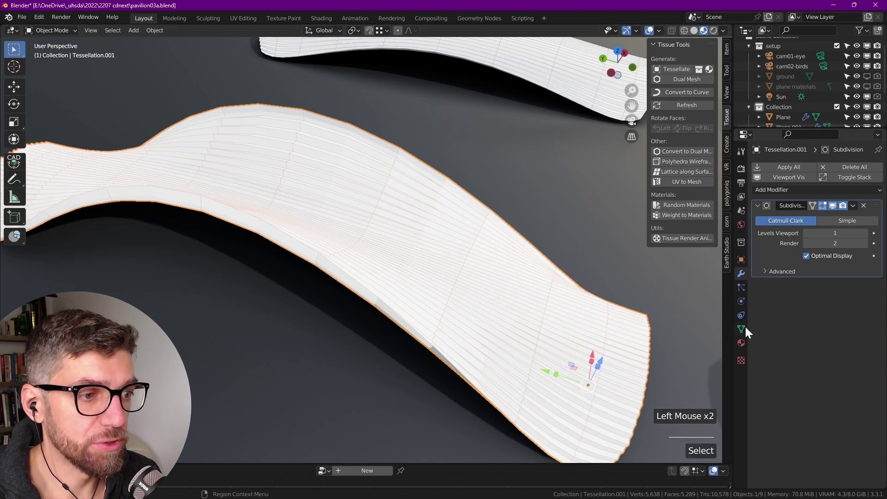
click(750, 334)
scroll(down, 3)
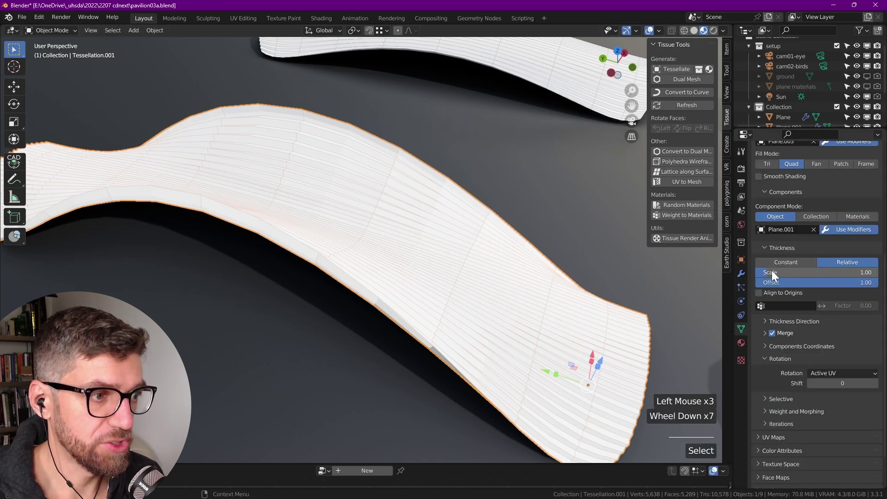
click(776, 274)
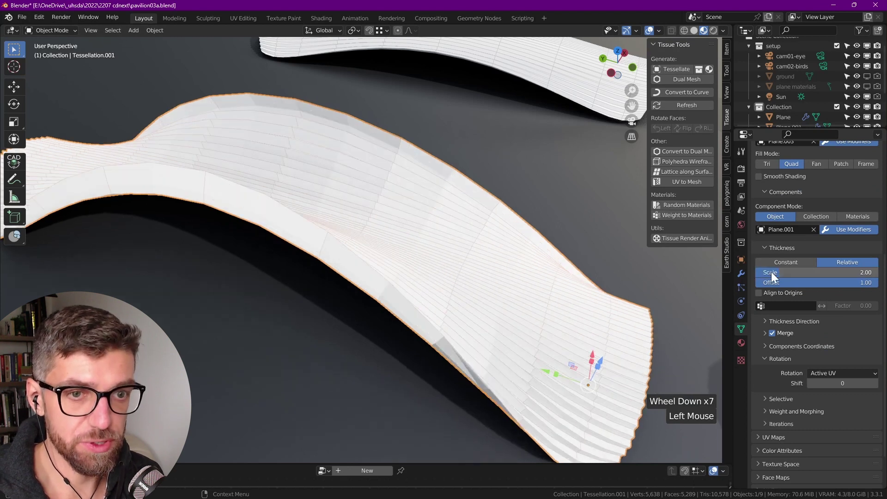
scroll(down, 3)
Check the thicker panels from several angles, then refresh the rippled pavilion's tessellation after visiting base band Plane.003
middle_click(349, 279)
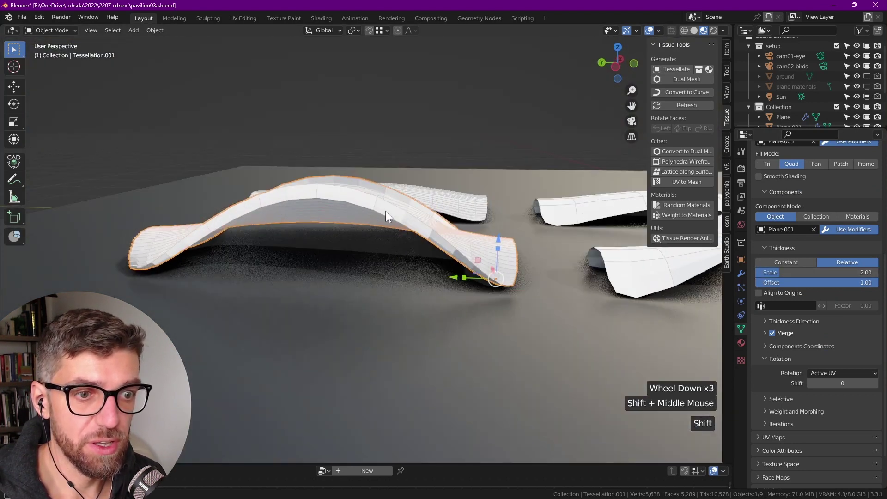
scroll(up, 3)
middle_click(386, 238)
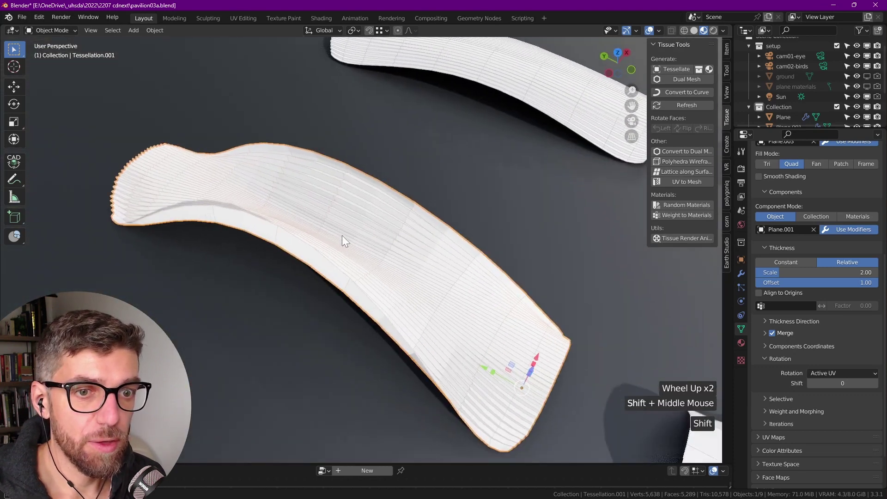
scroll(down, 3)
middle_click(425, 265)
click(486, 297)
click(744, 278)
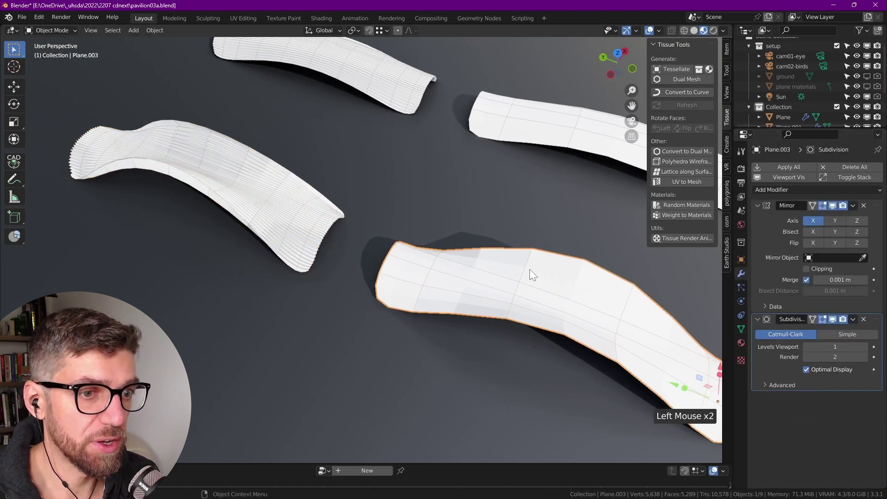
click(871, 352)
click(361, 244)
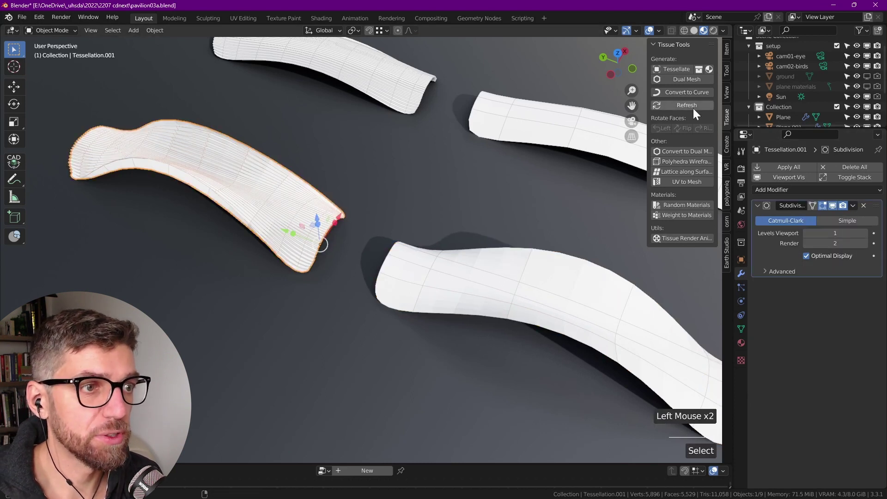
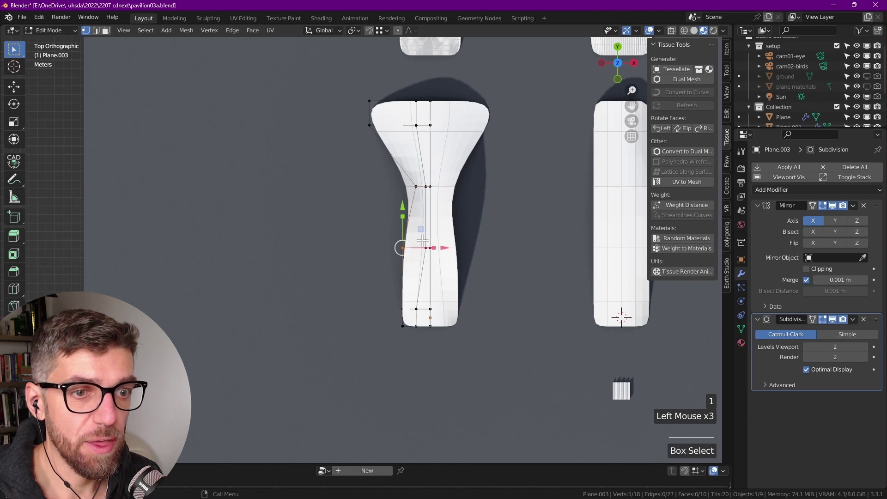
Flare the ends of base surface Plane.003 outward and refresh Tessellation.001 to follow it
key(ctrl+r)
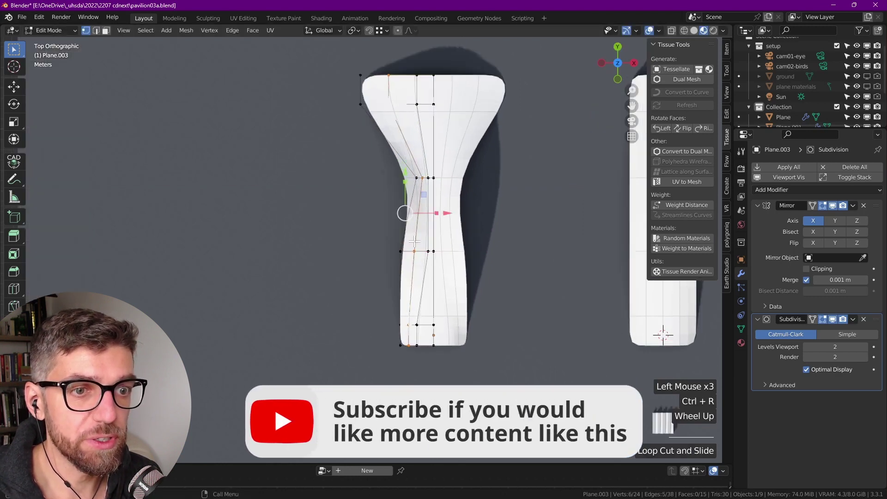
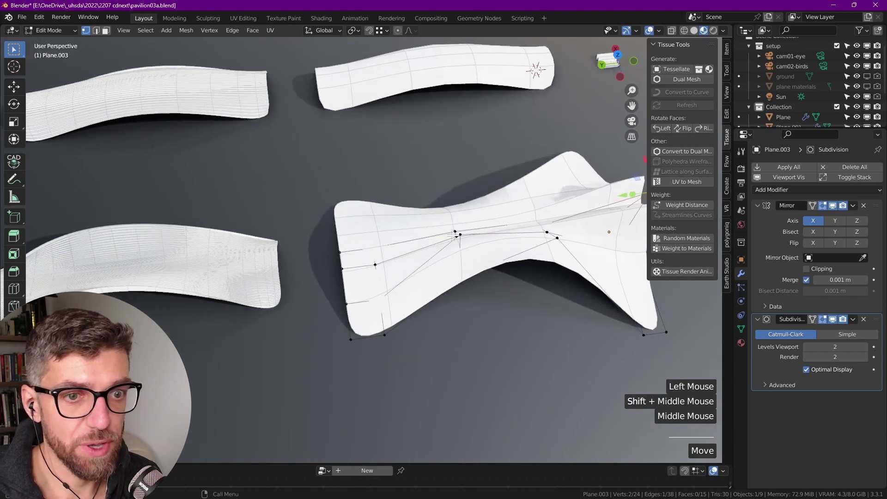
key(Tab)
click(316, 257)
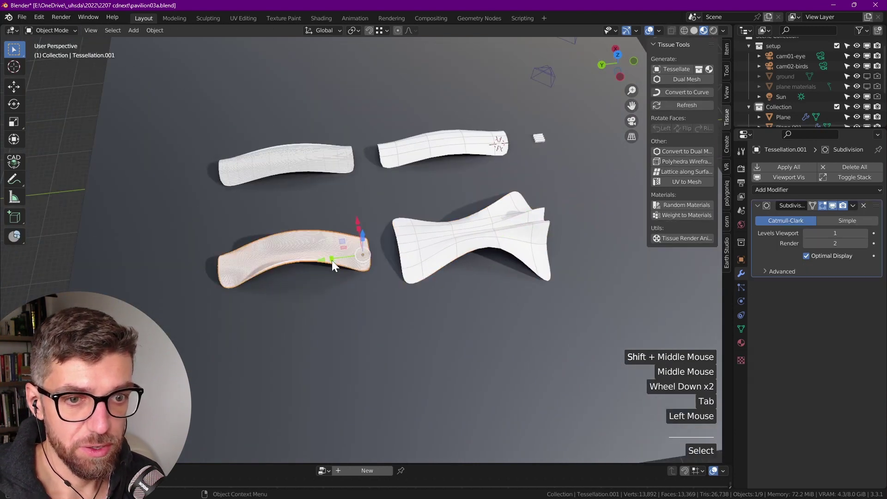
click(695, 106)
key(alt+a)
Inspect the flared rippled pavilion up close, then select the zigzag source panel Plane.001
scroll(up, 3)
scroll(down, 3)
middle_click(297, 282)
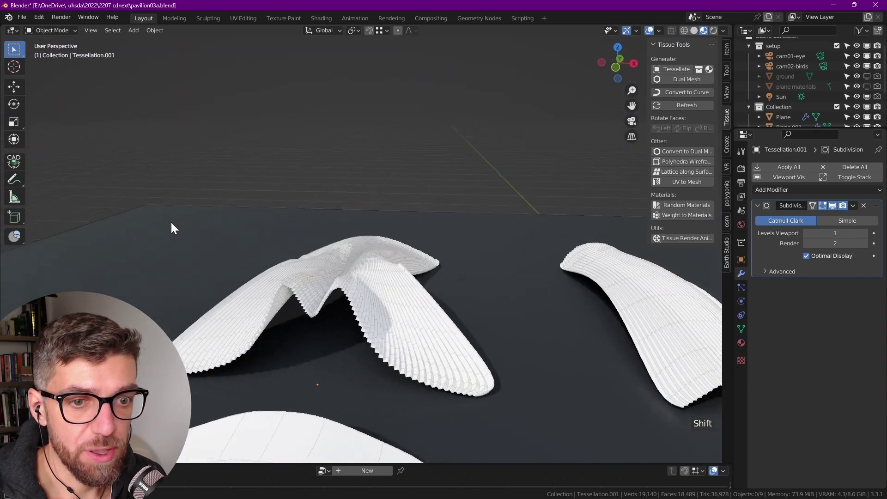
scroll(up, 3)
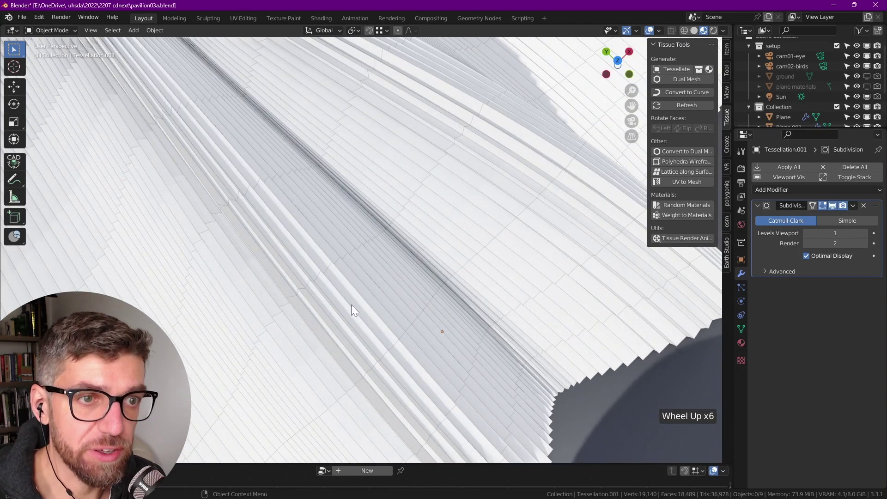
scroll(down, 3)
middle_click(445, 313)
scroll(down, 3)
middle_click(407, 268)
scroll(down, 3)
click(439, 132)
Duplicate the flared pavilion with its base from Top view and place the copies beside the originals
key(`)
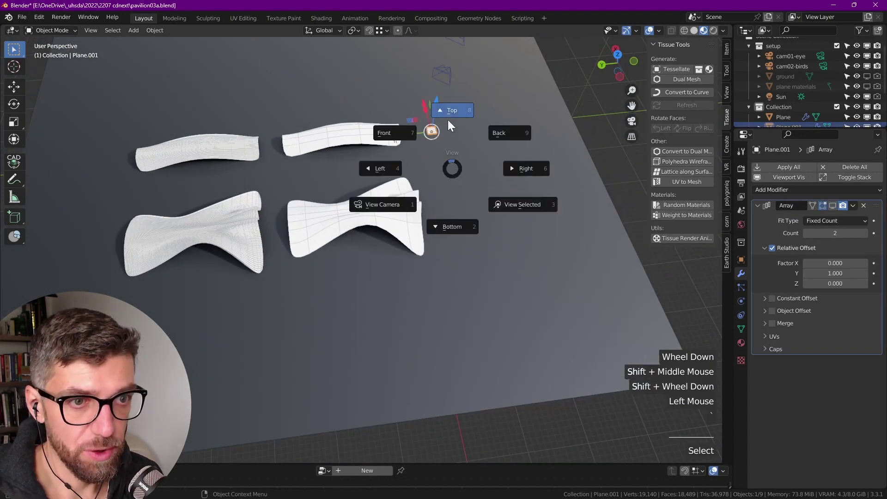
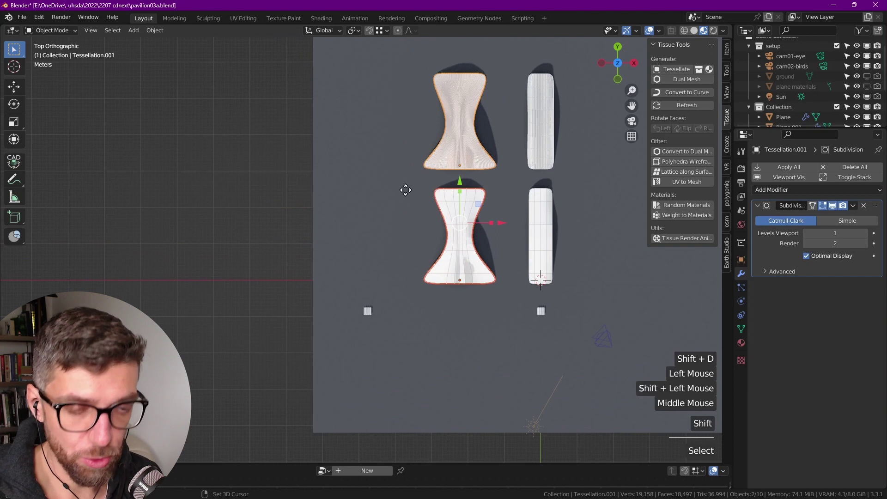
key(shift+d)
click(450, 369)
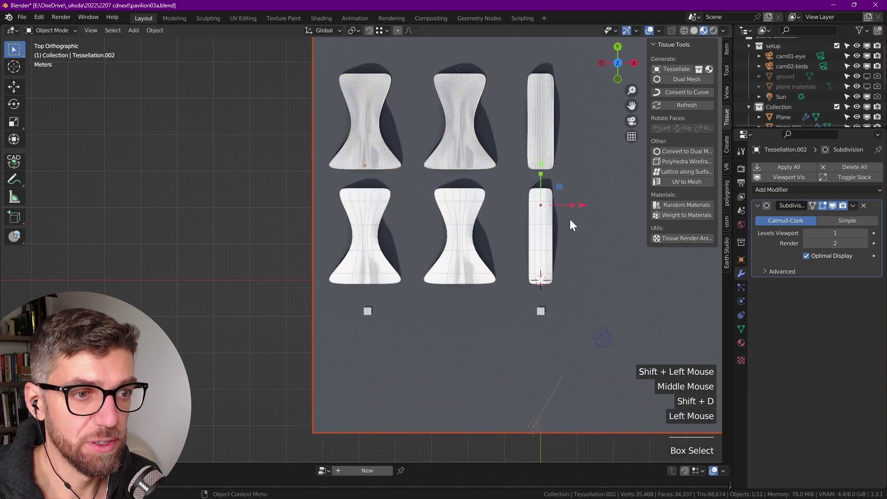
Edit the small zigzag piece Plane.004 and pull its middle fold point up along Z into a tall peak
click(586, 208)
middle_click(353, 311)
scroll(down, 3)
scroll(up, 3)
click(470, 302)
key(Tab)
middle_click(441, 311)
scroll(down, 3)
key(alt+a)
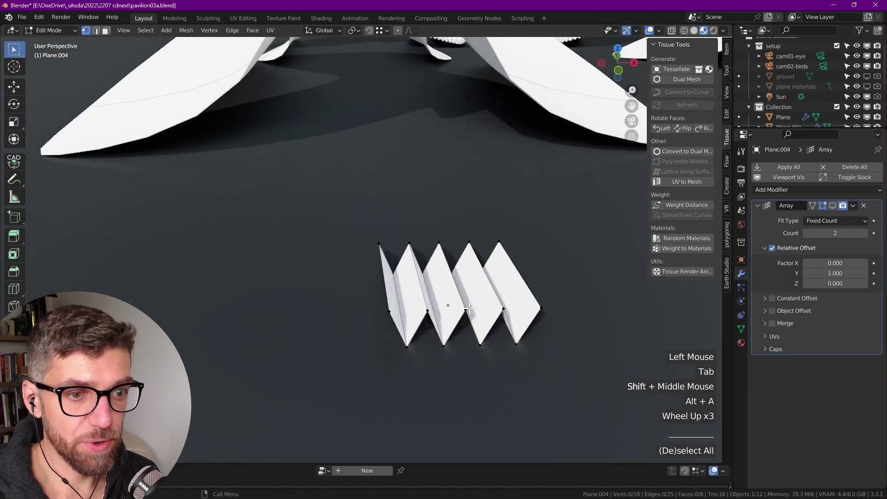
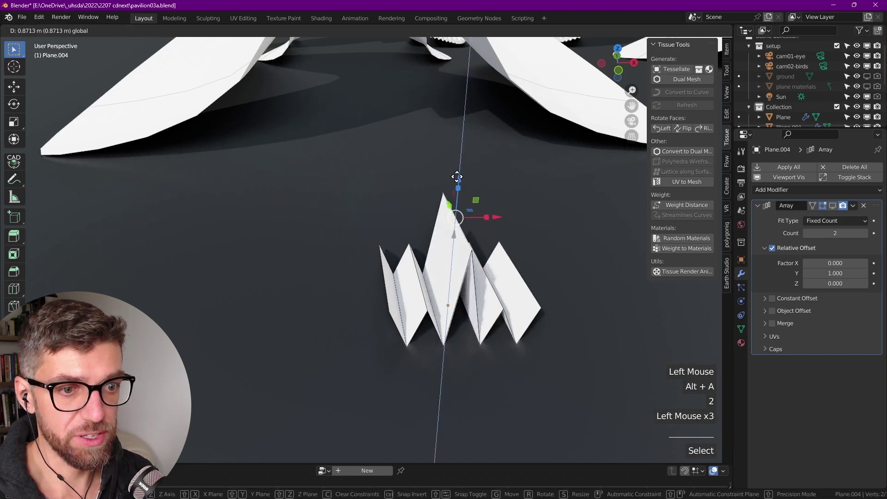
Review the peak beside the pavilions and select the copied pavilion Tessellation.002
middle_click(402, 198)
scroll(down, 3)
scroll(up, 3)
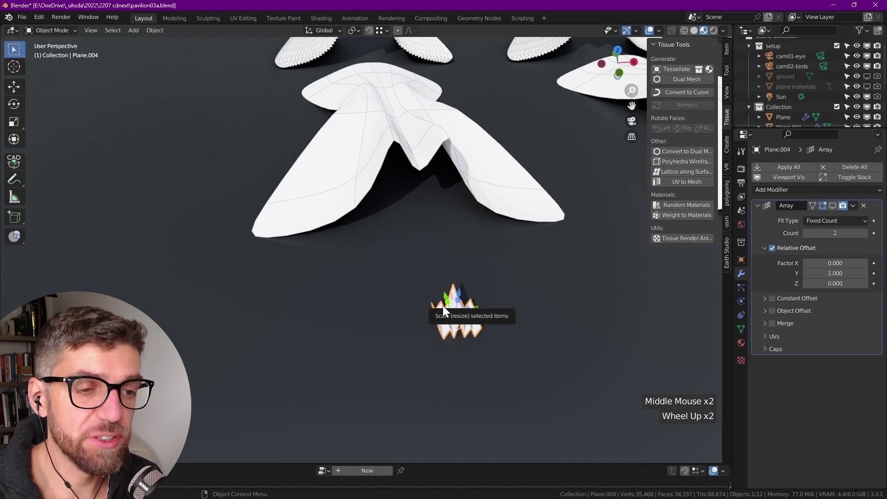
middle_click(319, 144)
click(464, 199)
scroll(down, 3)
middle_click(406, 276)
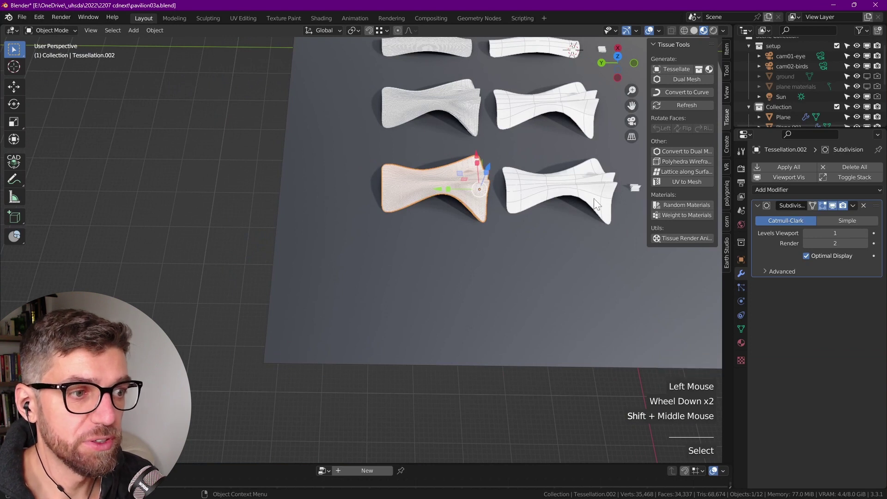
click(744, 330)
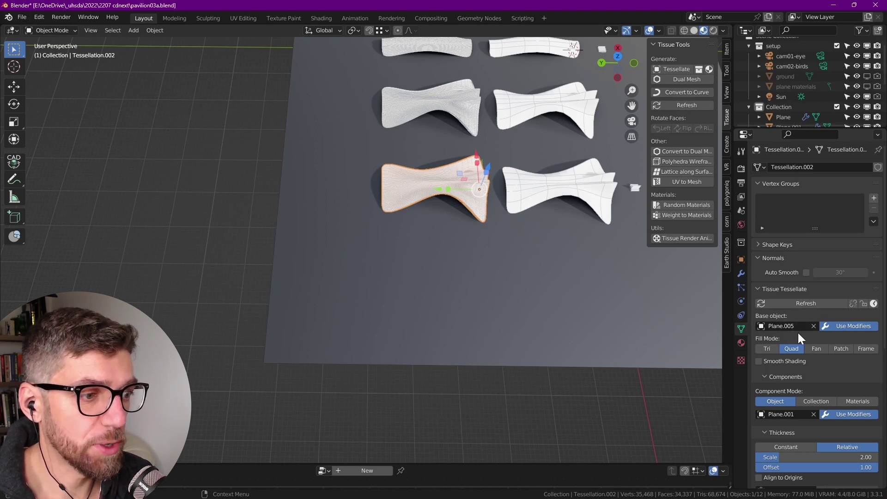
scroll(down, 3)
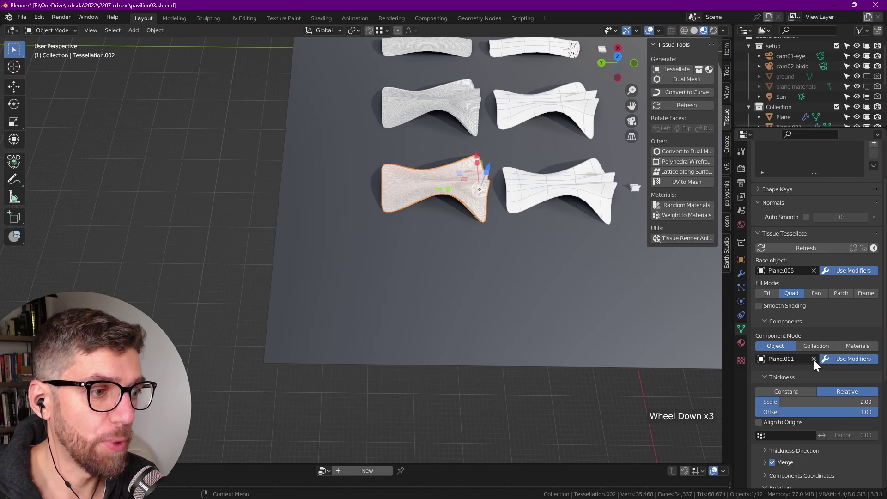
click(818, 363)
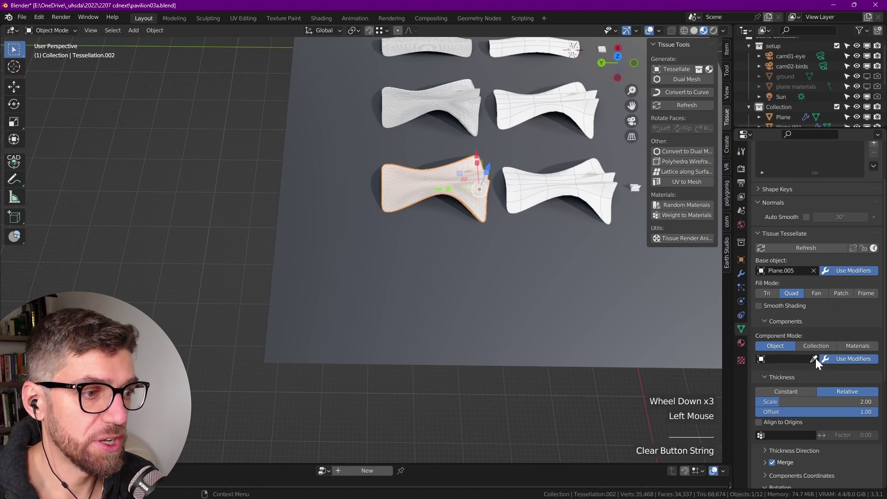
click(818, 361)
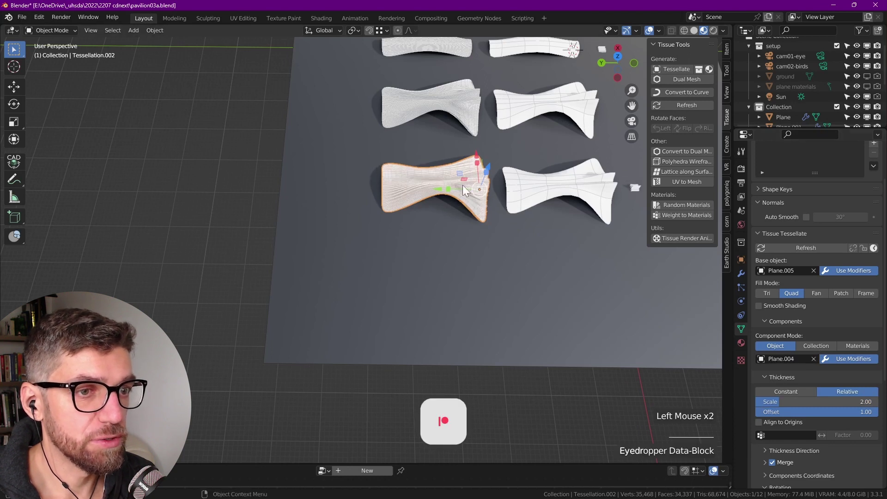
scroll(up, 3)
middle_click(415, 235)
text(ropper Data-Blockropper Data-Blockropper Data-Block)
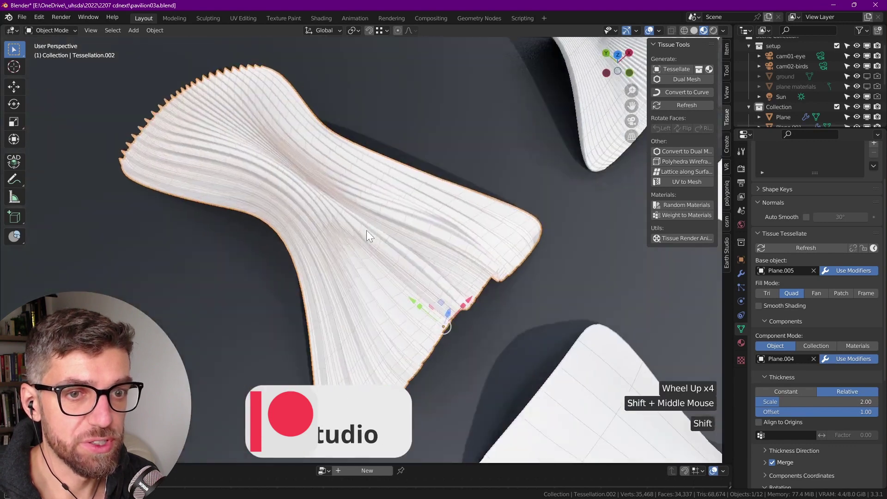
key(Tab)
click(388, 154)
scroll(down, 3)
click(397, 158)
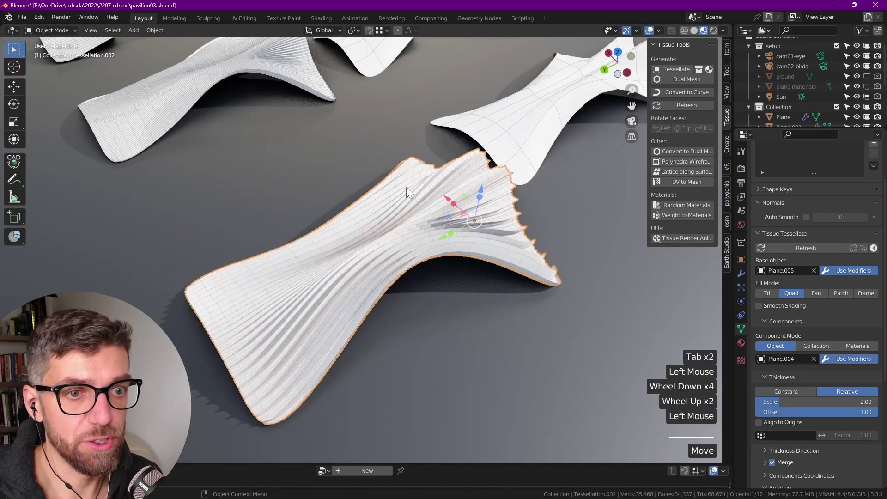
scroll(down, 3)
click(435, 184)
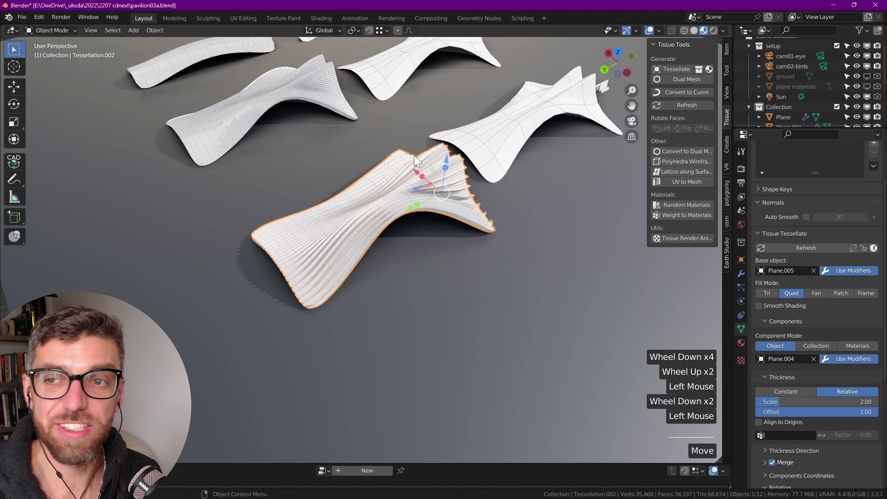
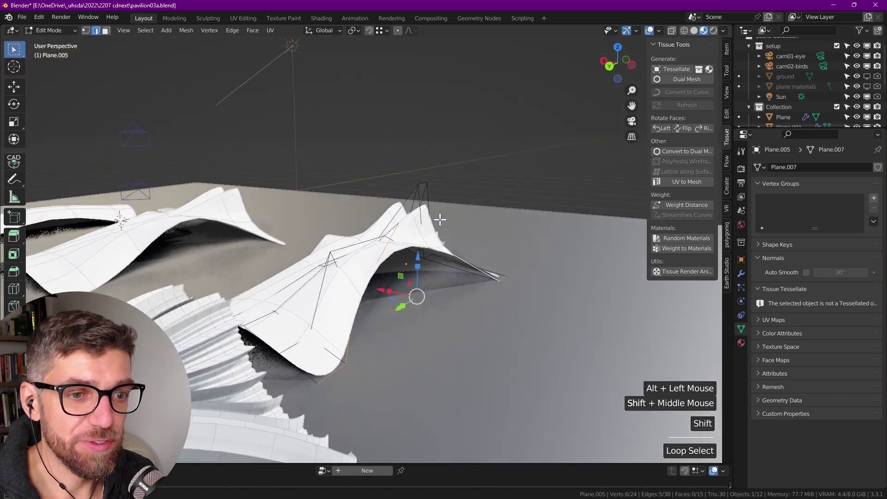
With Plane.005's boundary selected in Edit Mode, expand Mesh Tools > Edge Tools in the Edit sidebar
key(a)
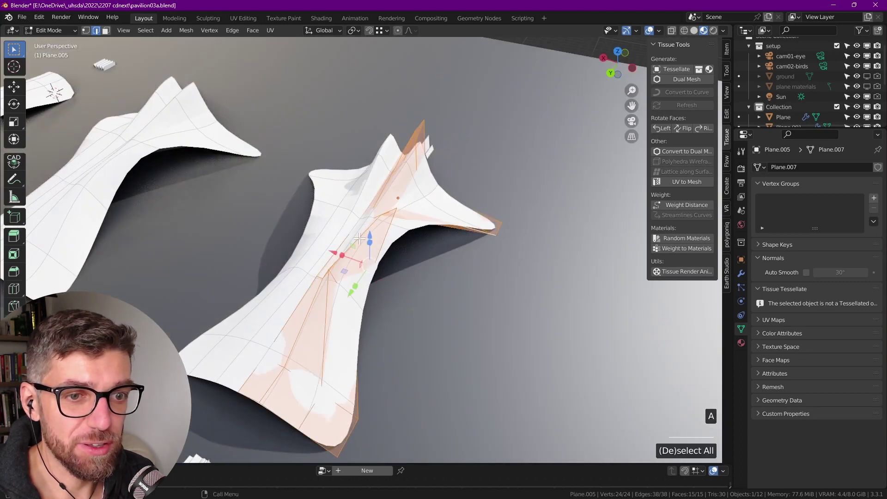
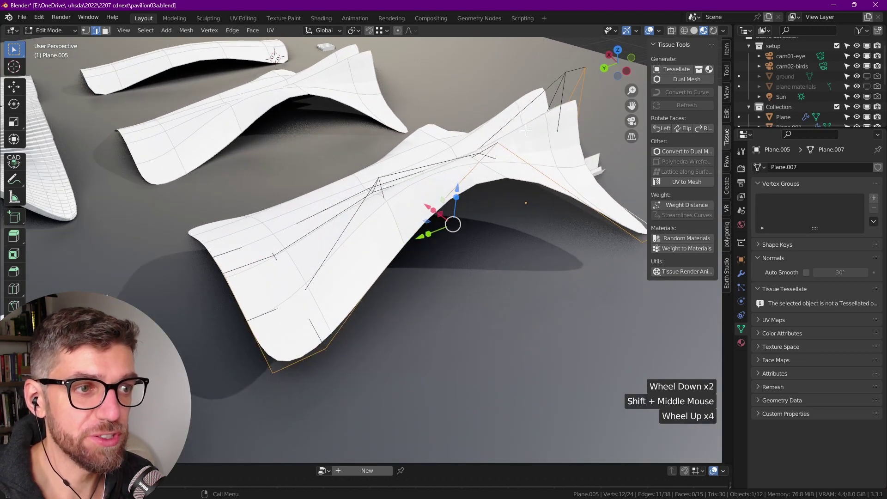
click(731, 116)
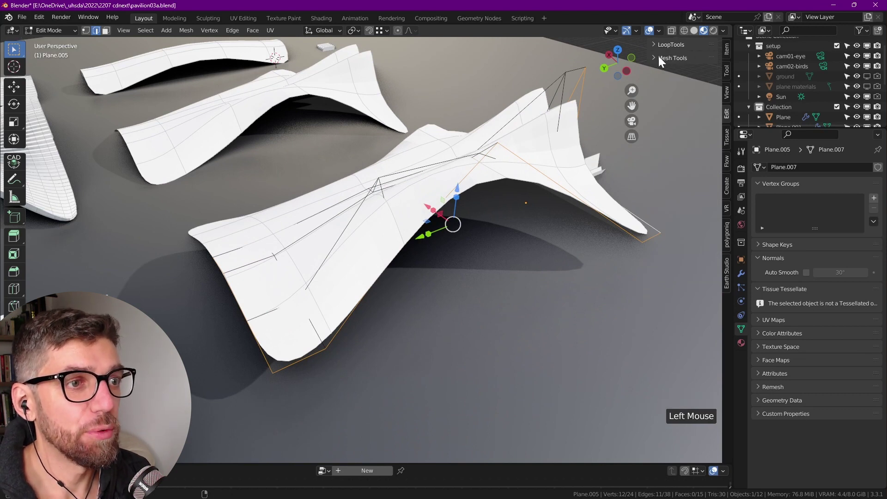
click(659, 60)
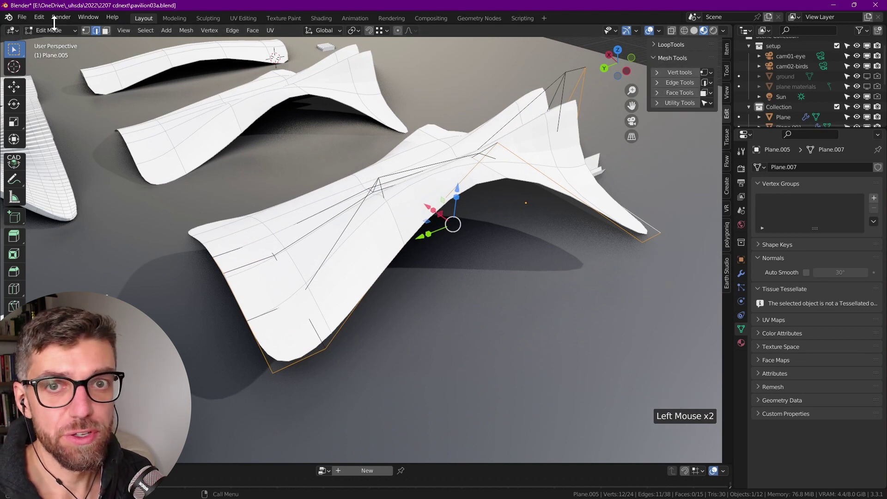
click(47, 23)
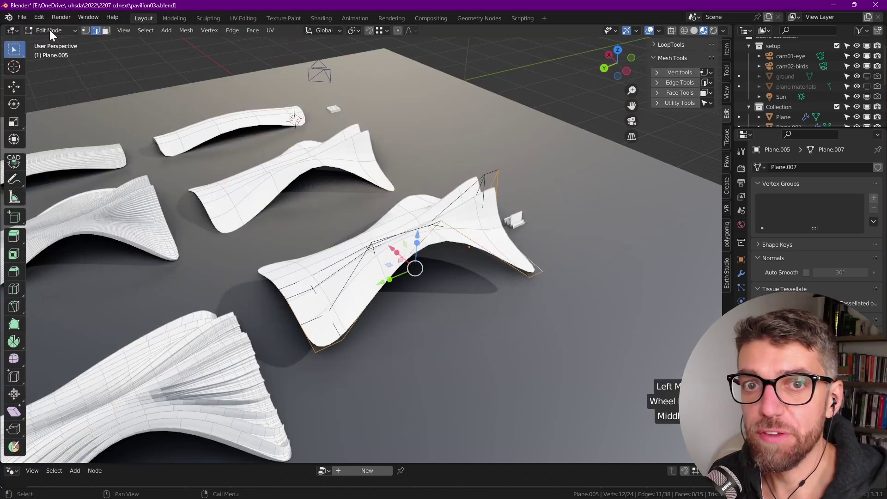
middle_click(102, 40)
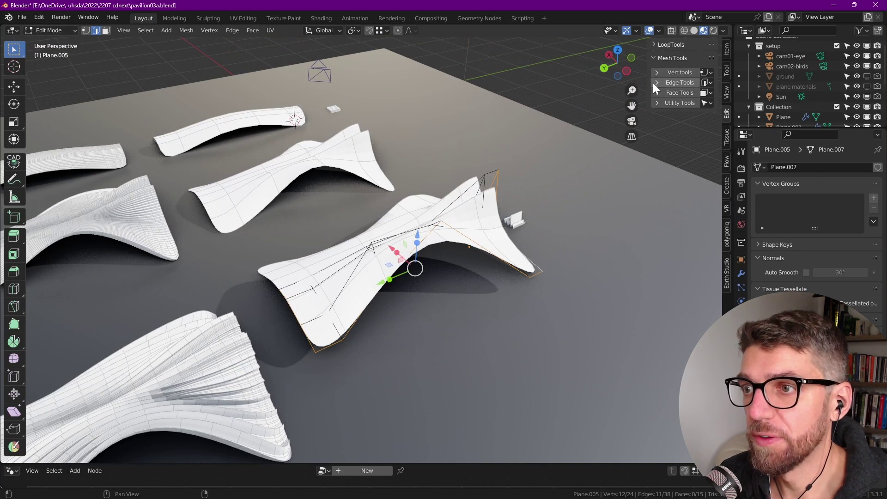
Run Offset Edges on Plane.005's boundary, width 0.2 at 0°, creating a parallel border loop
click(661, 88)
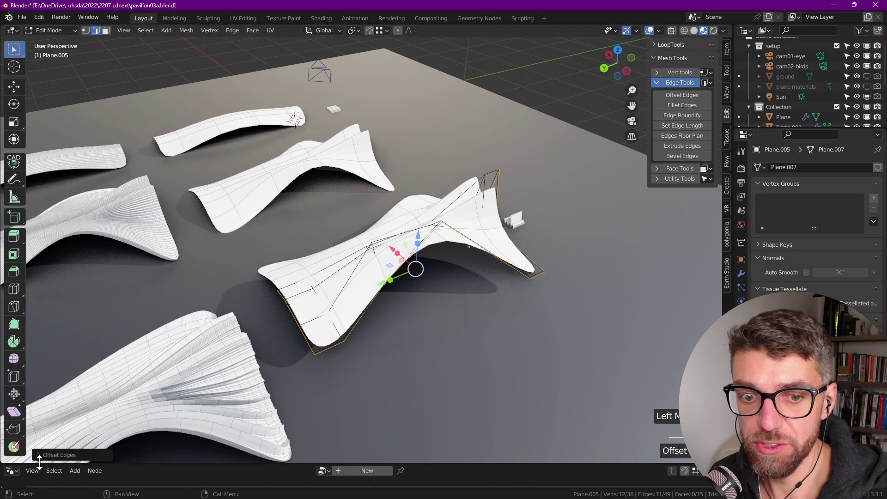
text(Offset)
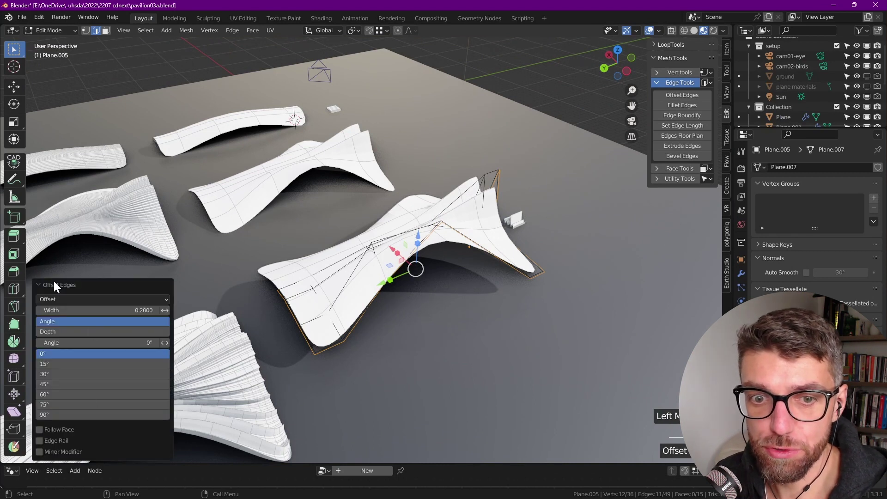
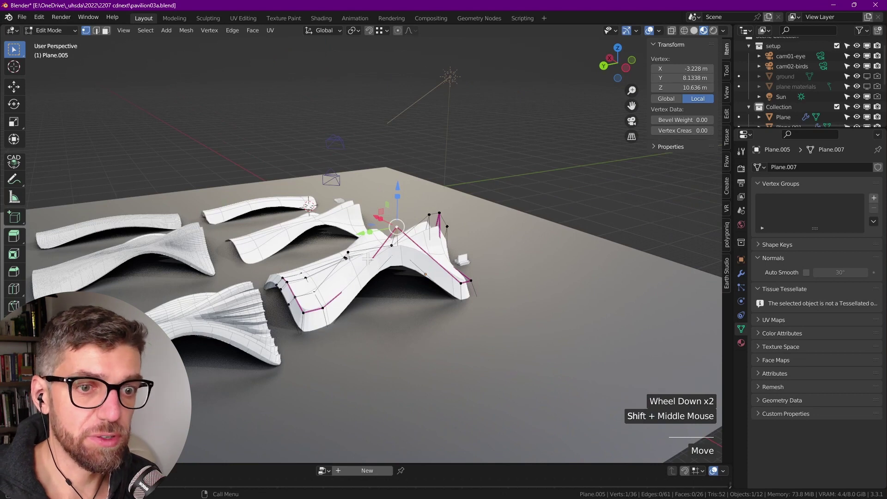
Slide and add border edge loops across Plane.005 to adjust the band width
scroll(up, 3)
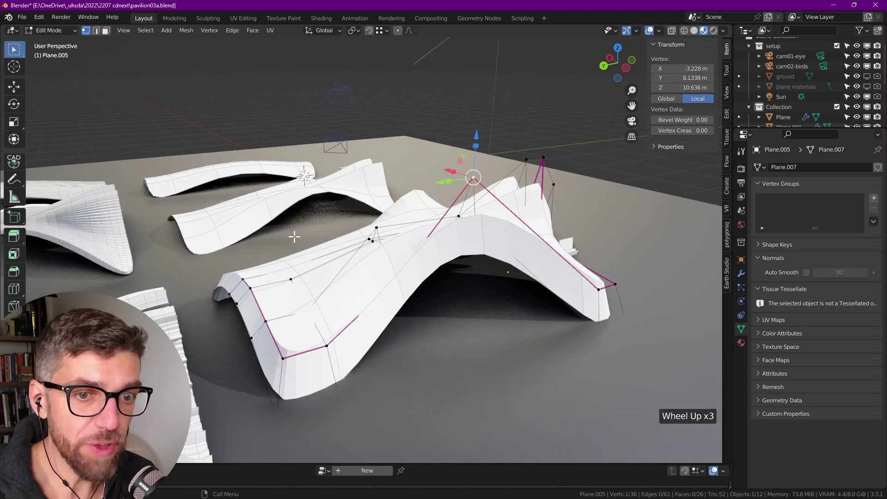
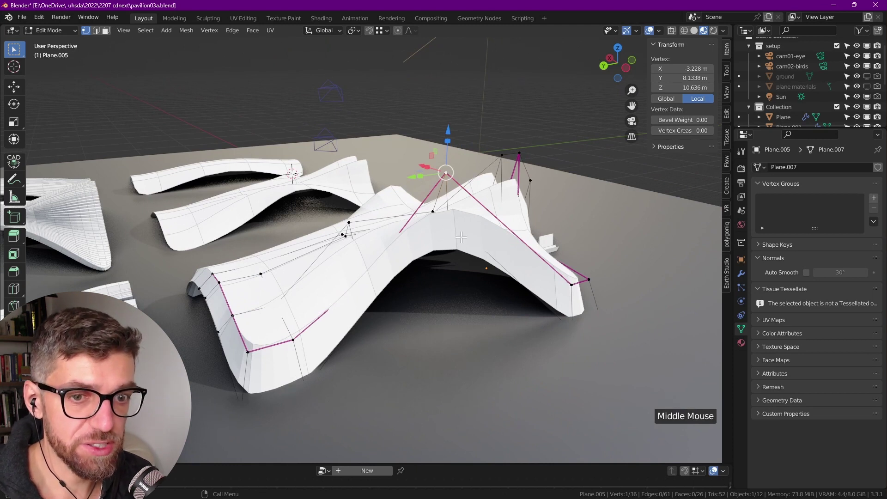
key(ctrl+r)
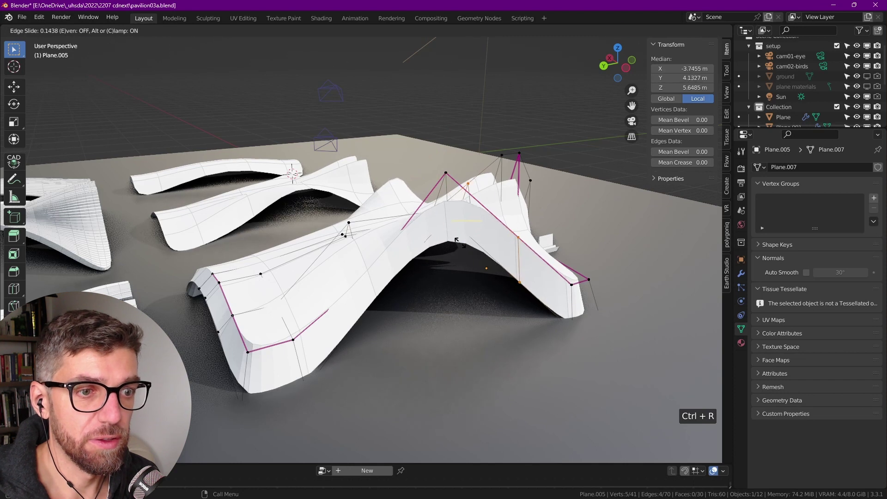
key(ctrl+z)
key(ctrl+r)
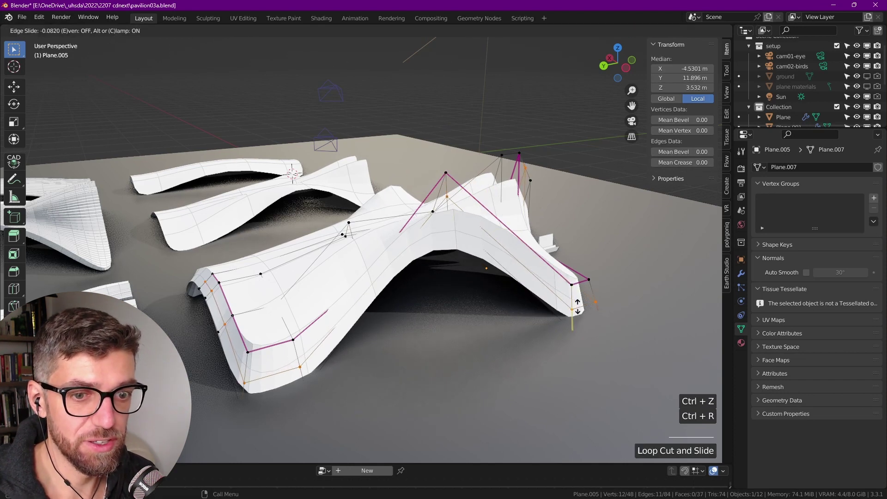
text(loo)
Extrude the border outward with Offset Edges in Extrude mode, width 1.0
click(183, 397)
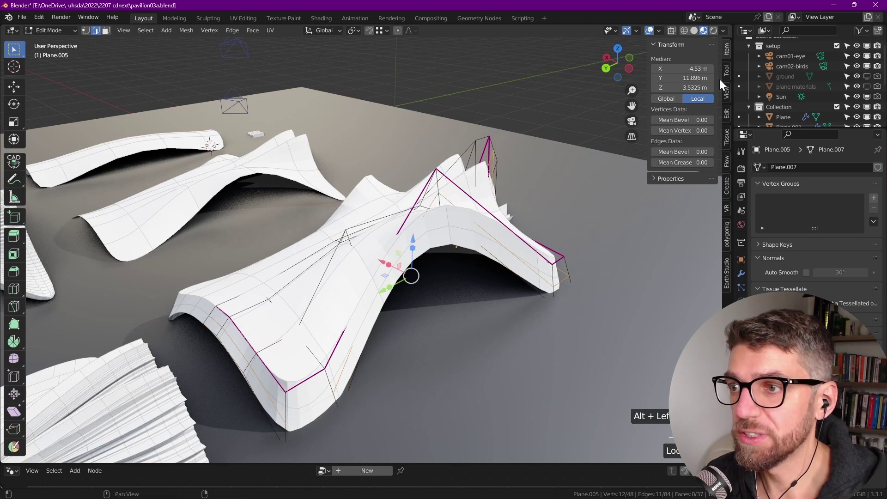
text(loo)
text(loc)
click(686, 99)
text(Offs)
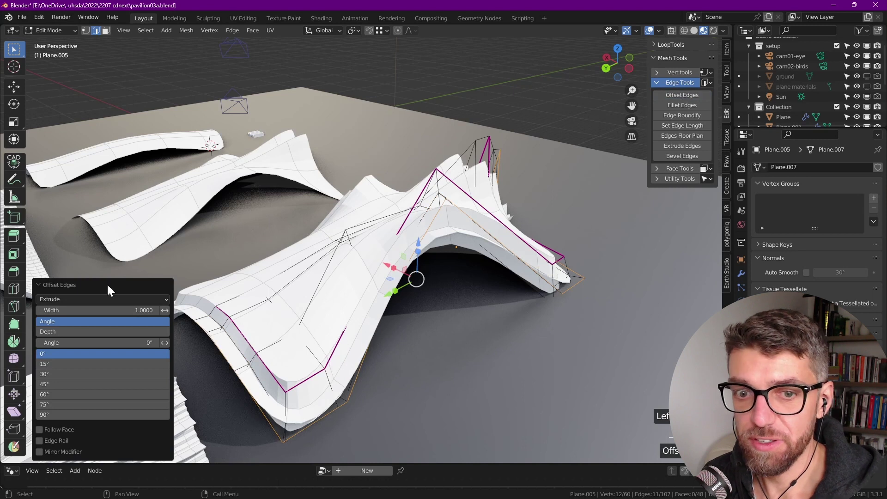
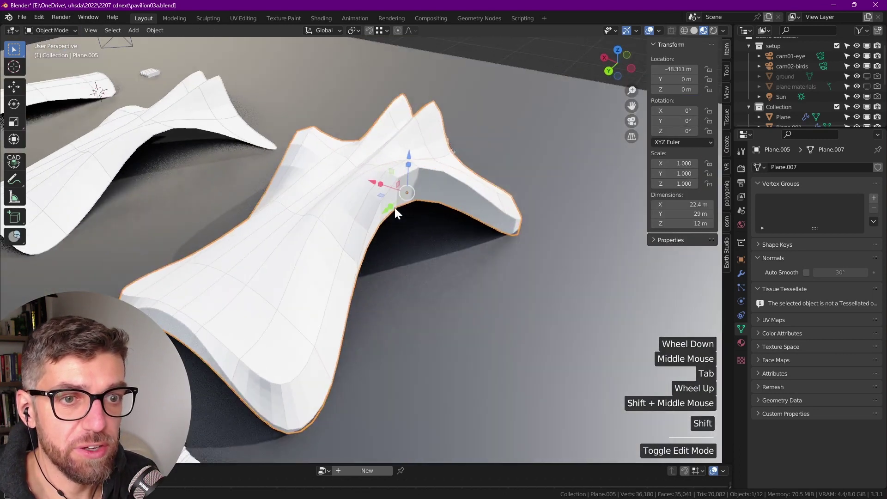
Select Tessellation.002 and refresh it from the Tissue sidebar so it follows the edited base
scroll(down, 3)
middle_click(218, 269)
middle_click(494, 250)
scroll(down, 3)
middle_click(456, 240)
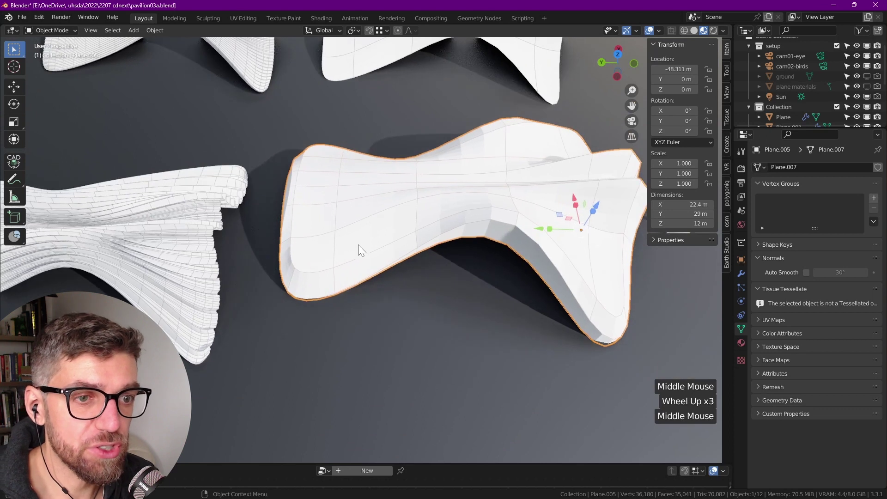
middle_click(150, 253)
click(321, 241)
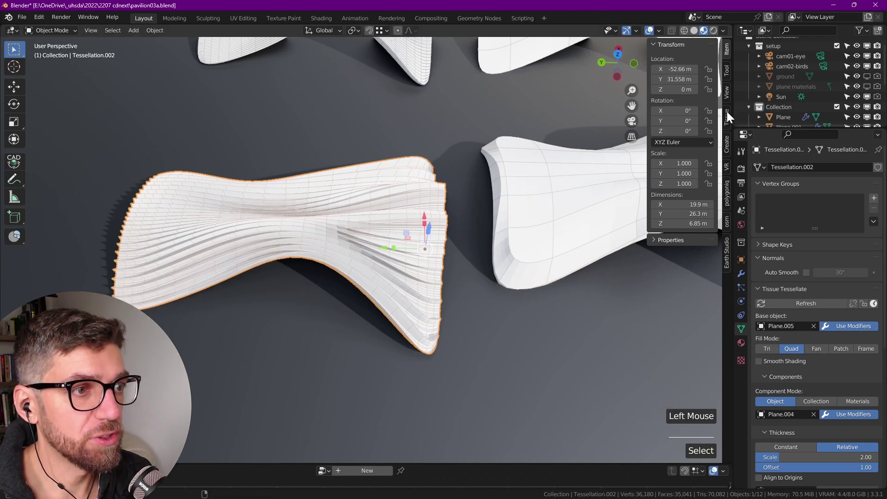
click(731, 116)
click(694, 108)
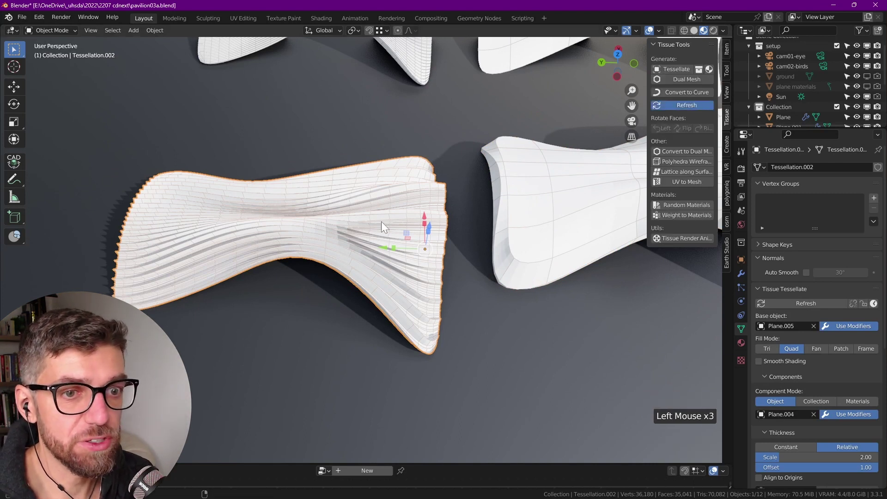
Select the solid base surface Plane.005 again for mesh editing
scroll(down, 3)
middle_click(289, 252)
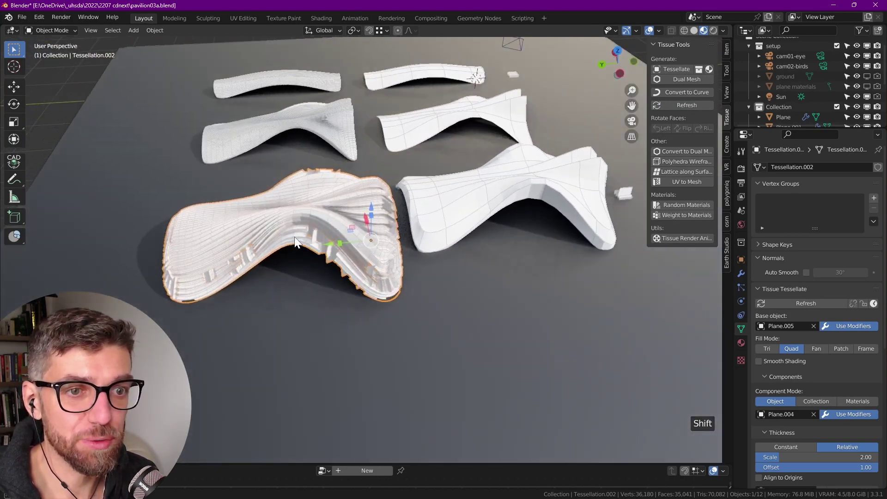
scroll(down, 3)
click(216, 217)
middle_click(216, 217)
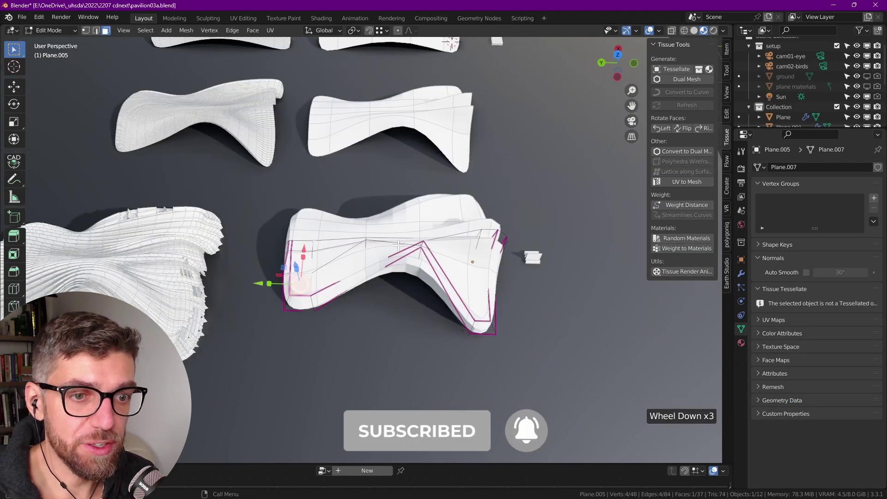
Unwrap all of Plane.005's faces with Follow Active Quads and return to Object Mode
scroll(up, 3)
key(a)
key(u)
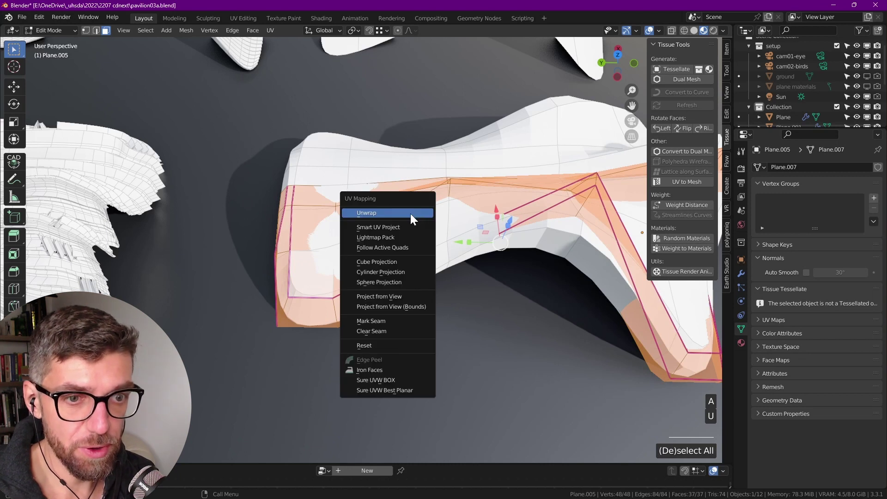
click(312, 271)
key(u)
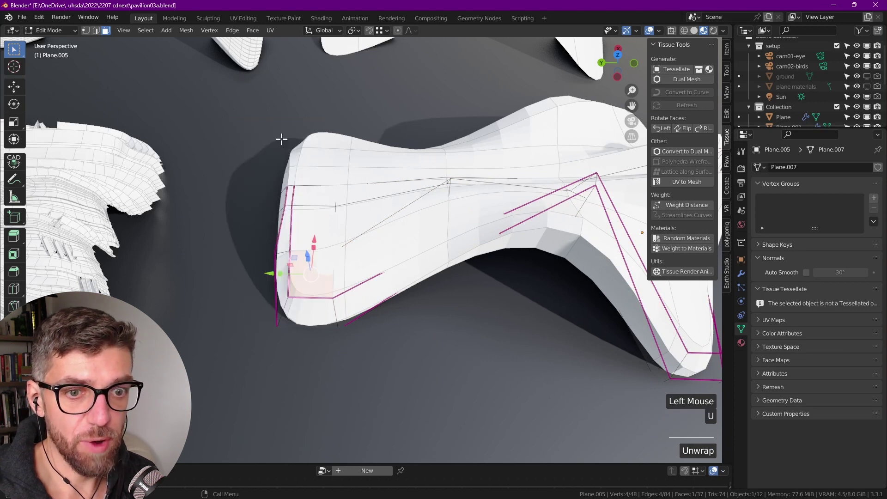
key(a)
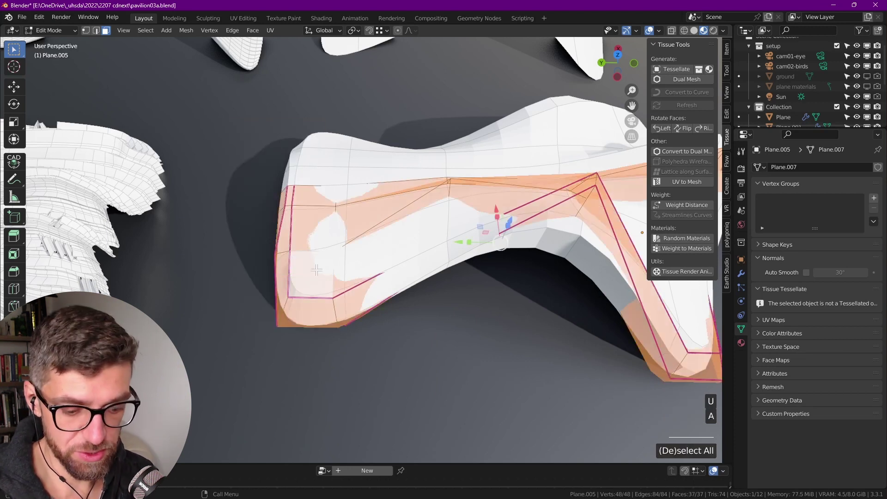
key(u)
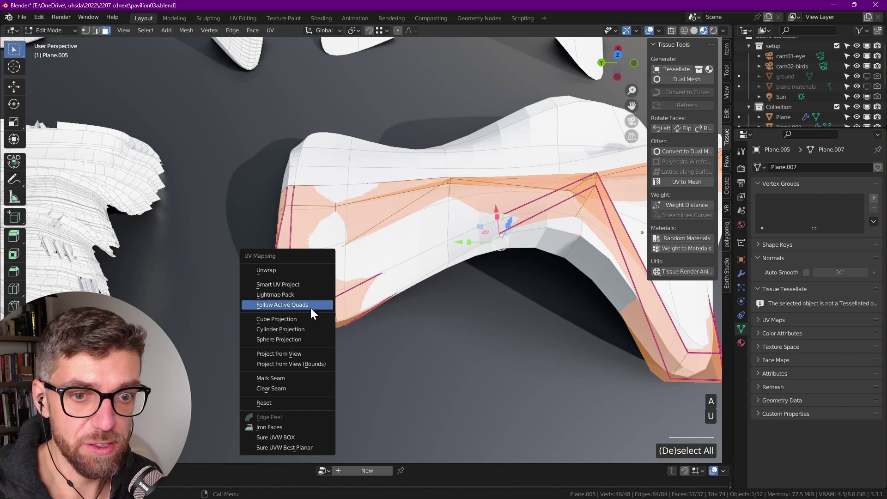
scroll(down, 3)
key(Tab)
click(211, 281)
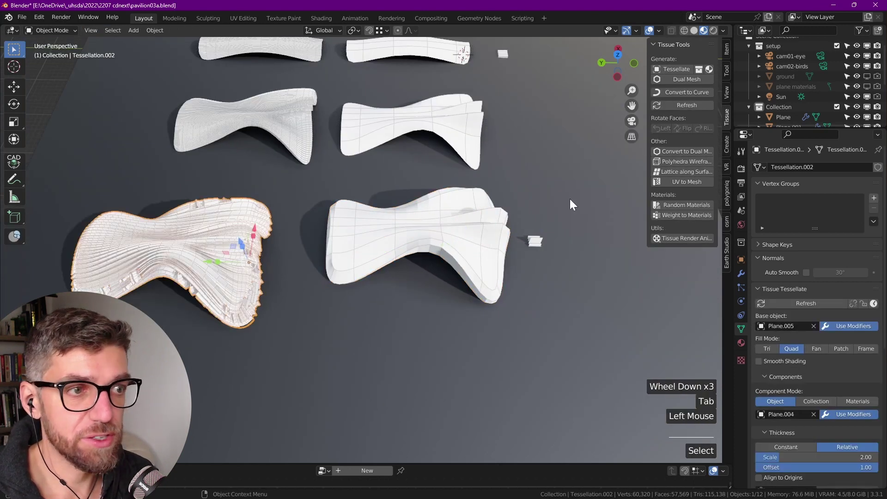
click(692, 107)
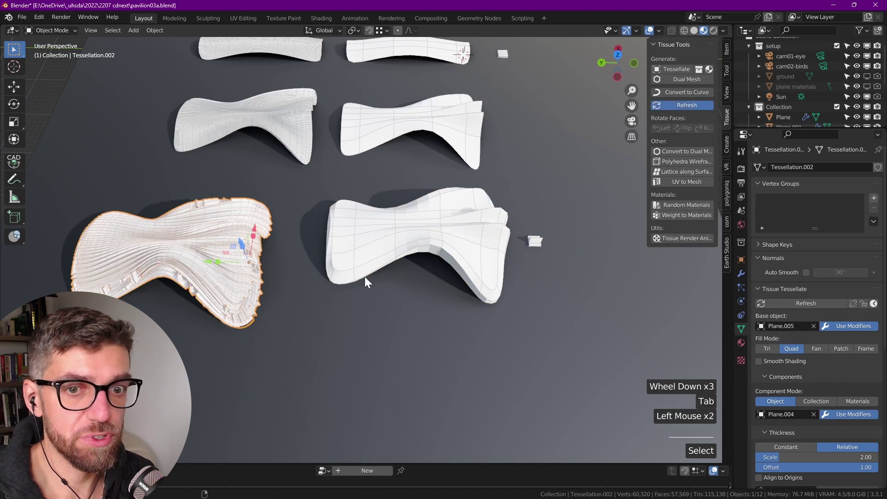
scroll(up, 3)
scroll(down, 3)
middle_click(131, 289)
middle_click(287, 299)
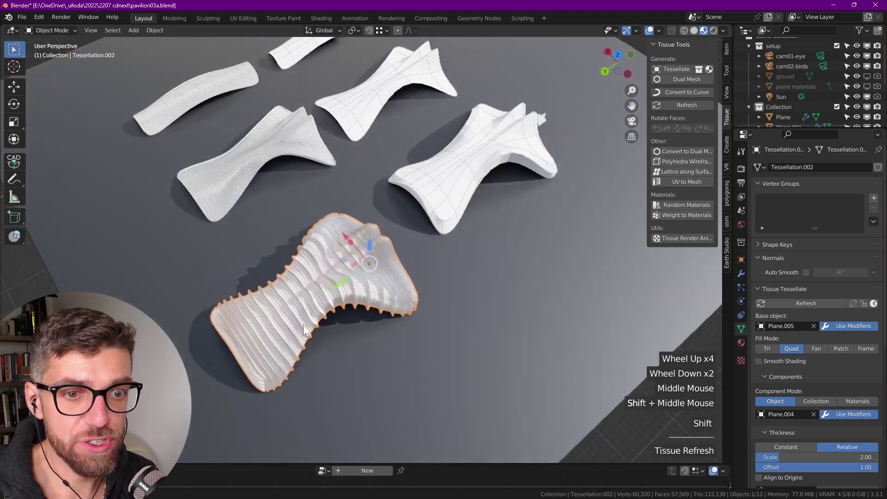
scroll(up, 3)
scroll(down, 3)
middle_click(324, 328)
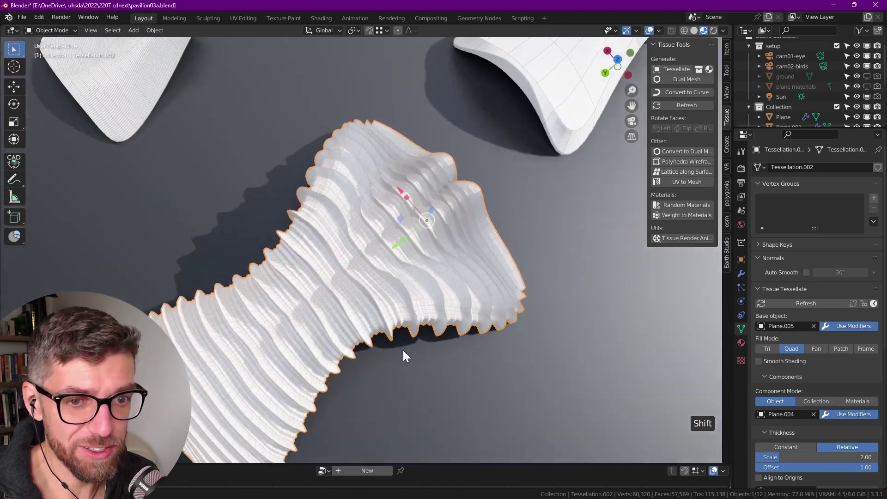
middle_click(421, 299)
scroll(down, 3)
scroll(down, 3)
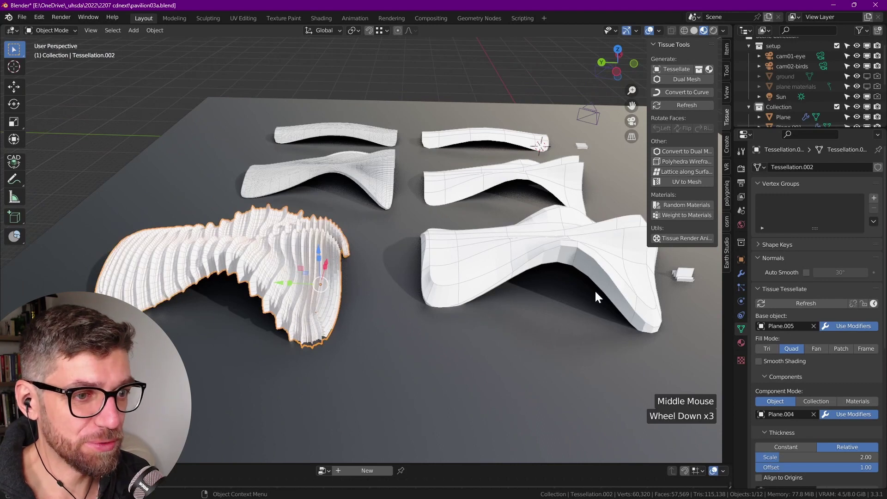
scroll(down, 3)
middle_click(286, 297)
scroll(up, 3)
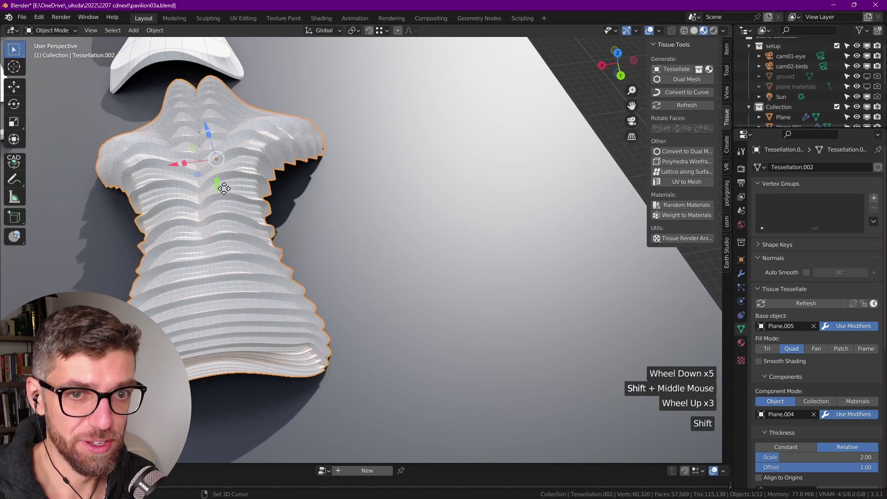
Duplicate the rippled pavilion and place the copy beside the original along X
key(shift+d)
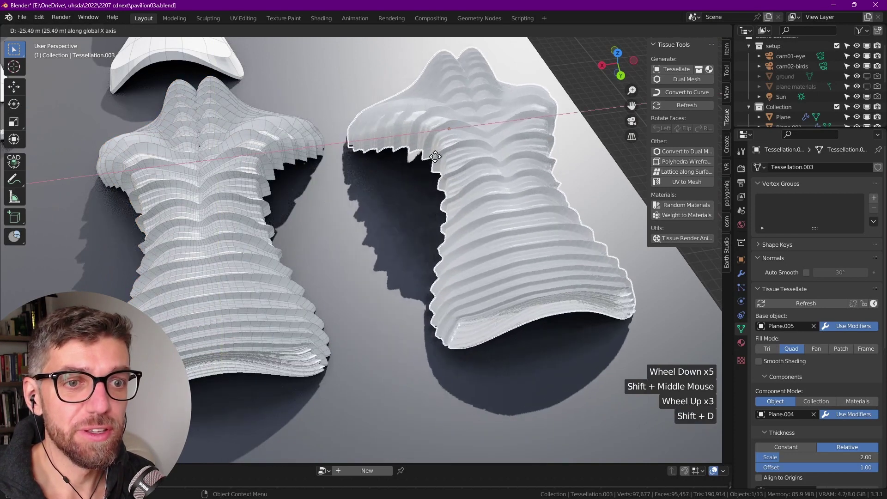
scroll(down, 3)
click(429, 278)
key(Tab)
key(s)
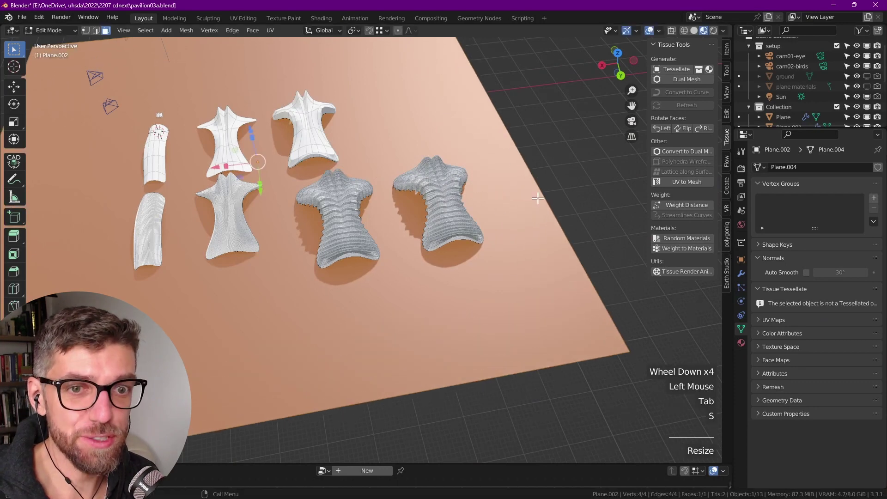
key(Tab)
Orbit around the copied pavilion to inspect its arch and underside
middle_click(393, 236)
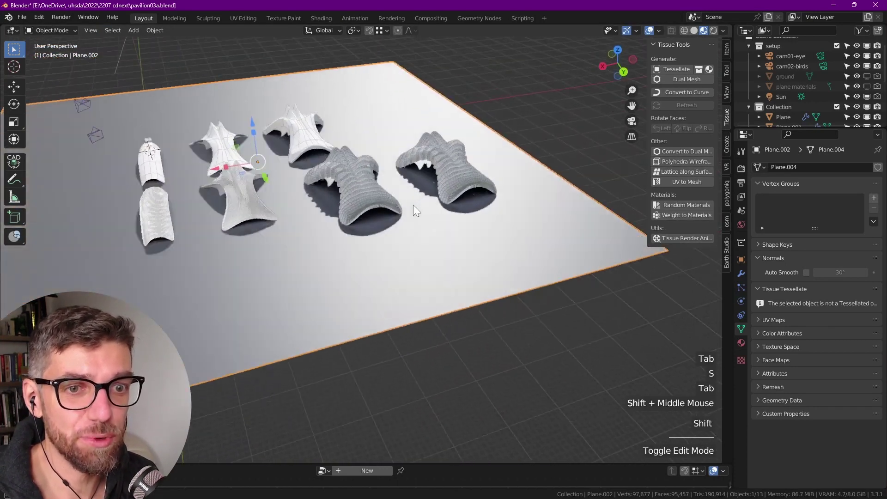
middle_click(222, 243)
scroll(up, 3)
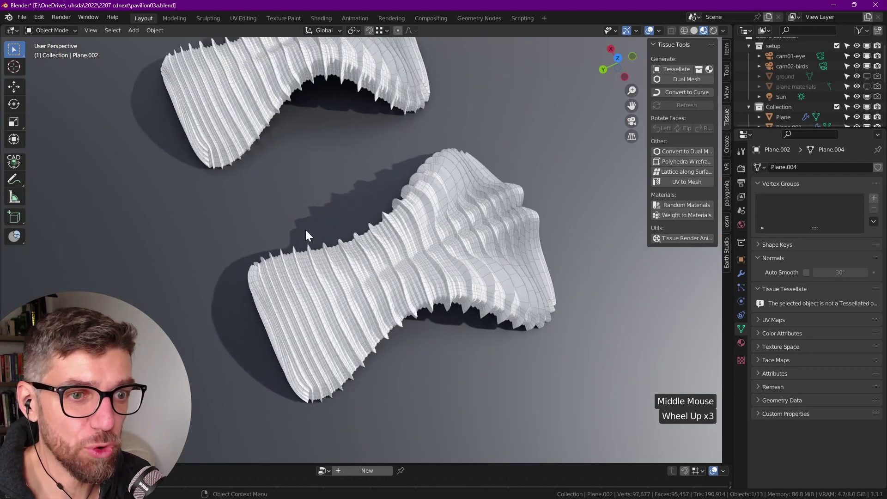
scroll(down, 3)
middle_click(381, 172)
key(`)
middle_click(308, 150)
scroll(down, 3)
middle_click(266, 266)
key(`)
scroll(up, 3)
middle_click(342, 359)
scroll(down, 3)
scroll(up, 3)
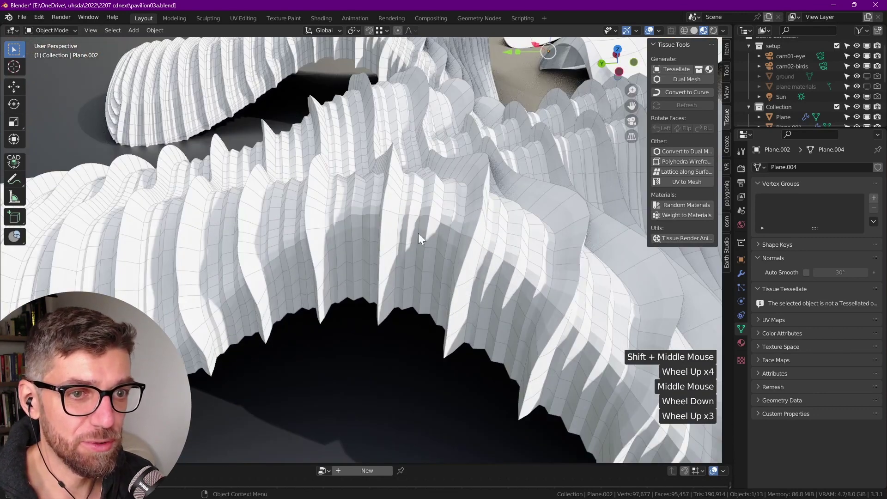
Change the copy's Tessellate UV setting so the ripple panels run the other way
click(390, 235)
key(Tab)
key(Tab)
scroll(down, 3)
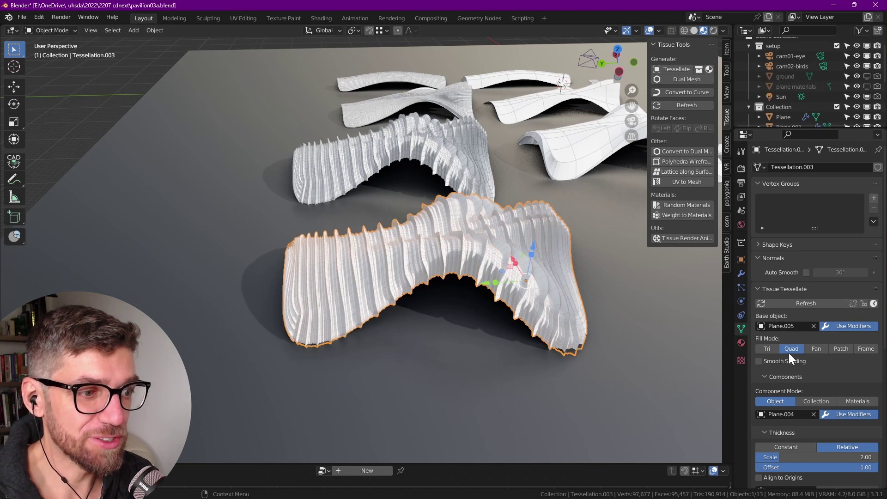
scroll(down, 3)
scroll(down, 3)
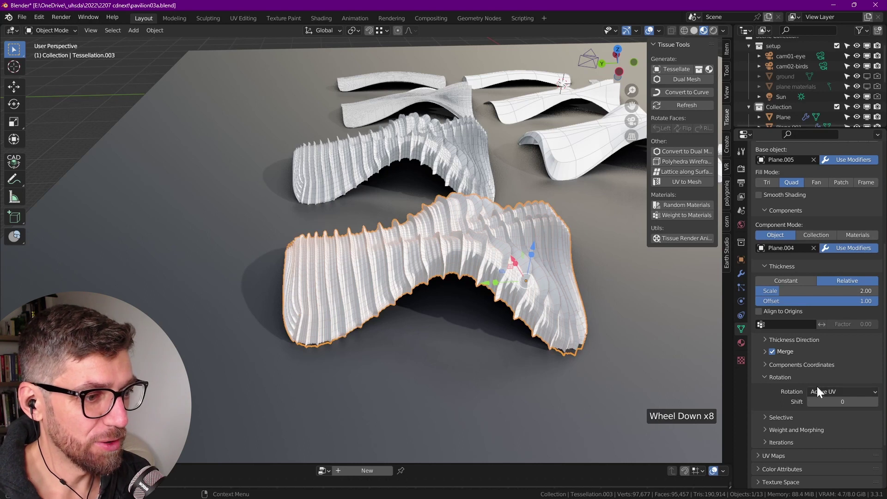
click(879, 407)
scroll(down, 3)
scroll(down, 3)
Lower the tessellation thickness scale from 2 to 1.00 and refresh the copy
middle_click(357, 305)
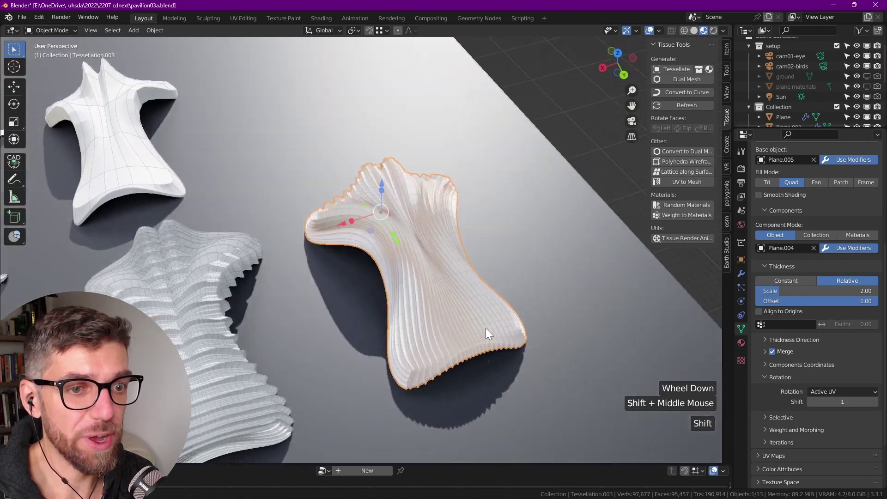
scroll(down, 3)
scroll(up, 3)
scroll(down, 3)
middle_click(363, 241)
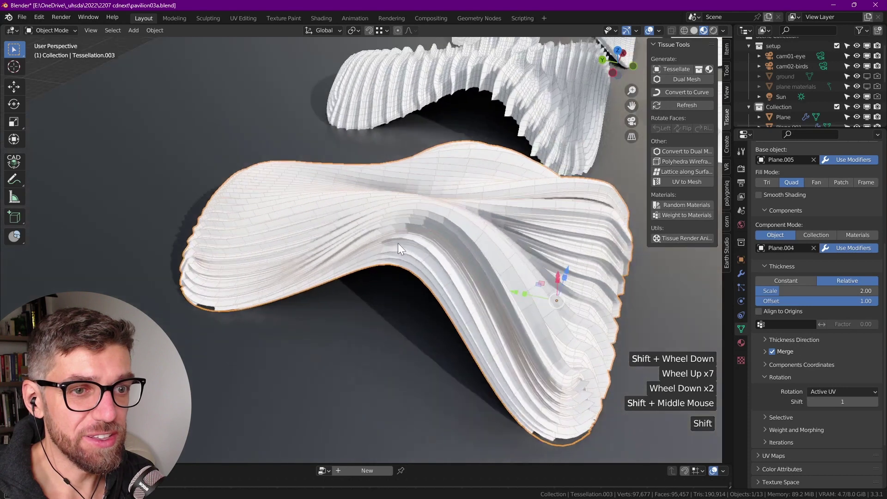
scroll(up, 3)
click(461, 233)
scroll(up, 3)
scroll(down, 3)
click(795, 332)
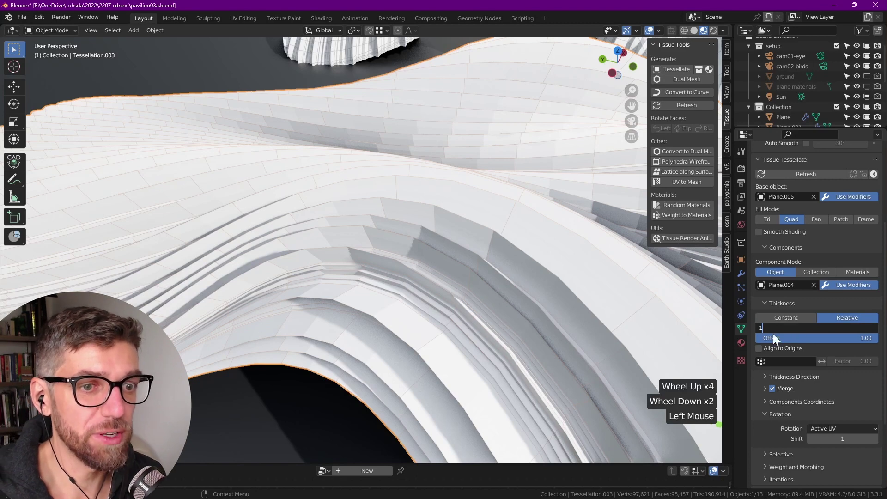
scroll(down, 3)
middle_click(474, 311)
click(462, 247)
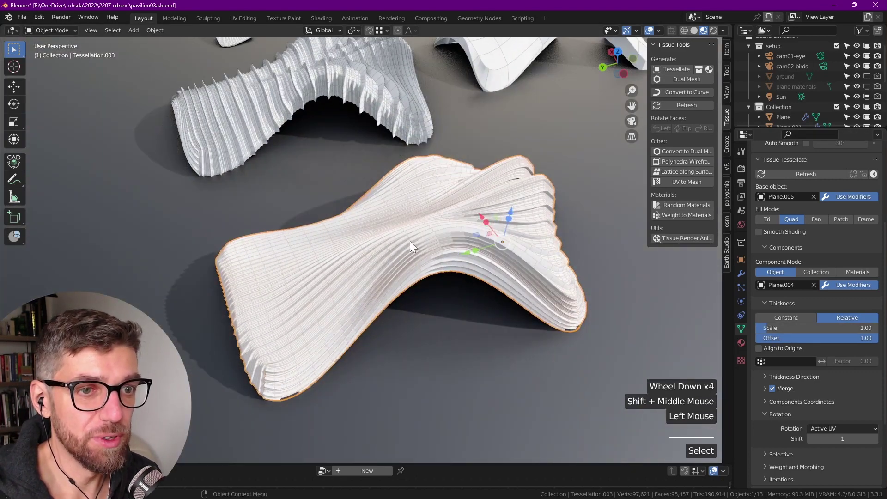
Add a Subdivision Surface modifier to the layered pavilion, trying viewport level 3
click(748, 274)
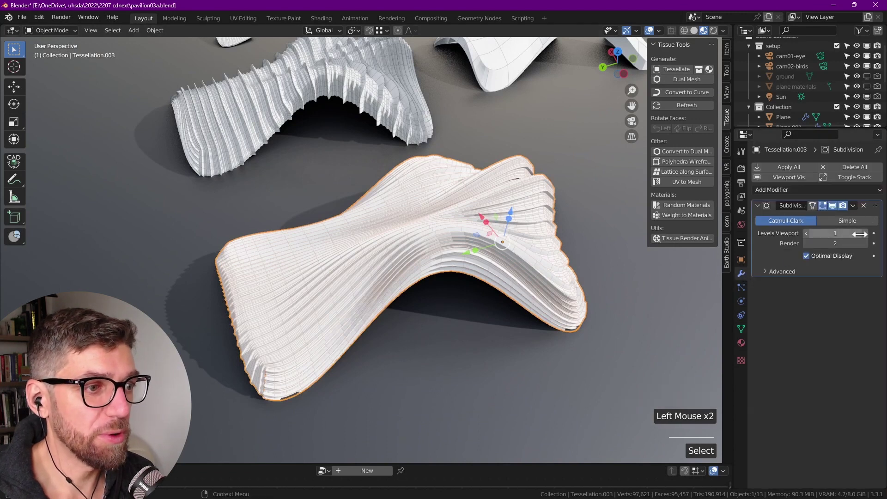
click(870, 239)
scroll(up, 3)
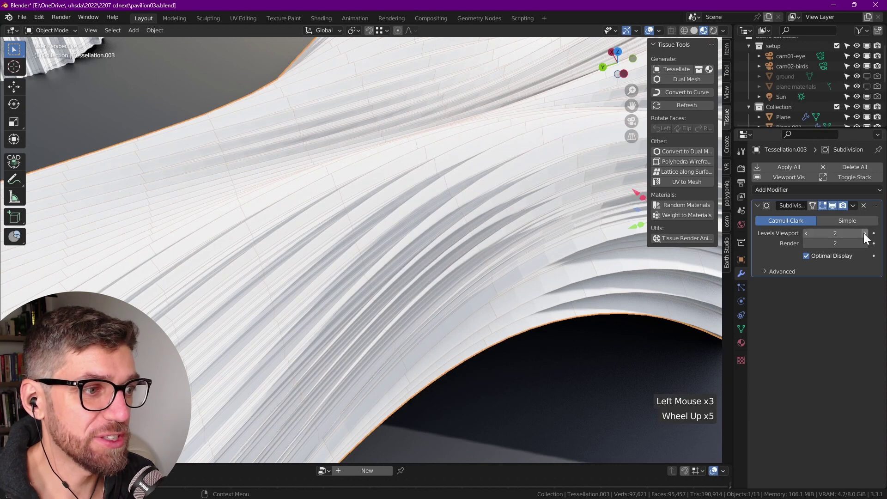
click(872, 238)
scroll(down, 3)
scroll(up, 3)
scroll(down, 3)
Settle the subdivision at viewport level 2 with render level 2
middle_click(399, 275)
scroll(down, 3)
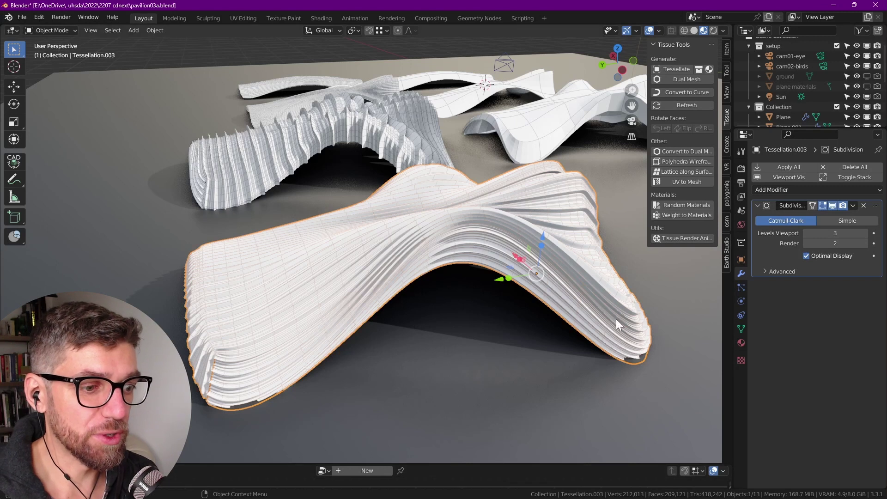
scroll(down, 3)
click(813, 239)
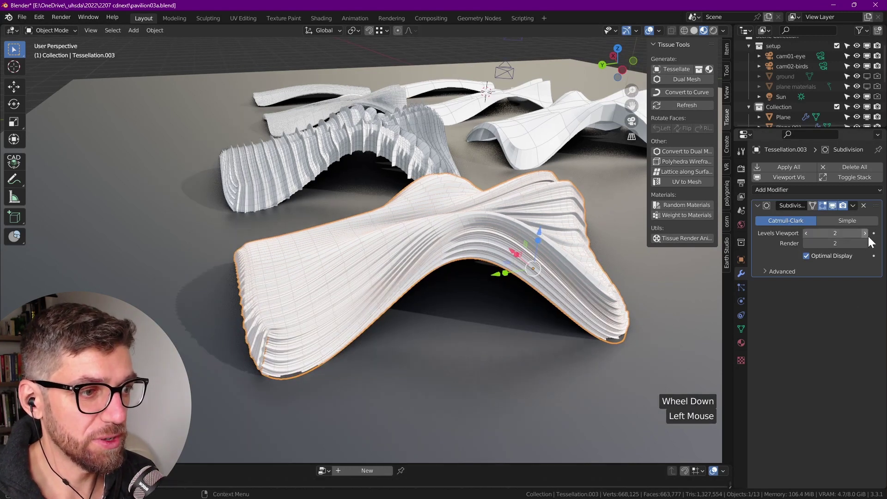
click(870, 236)
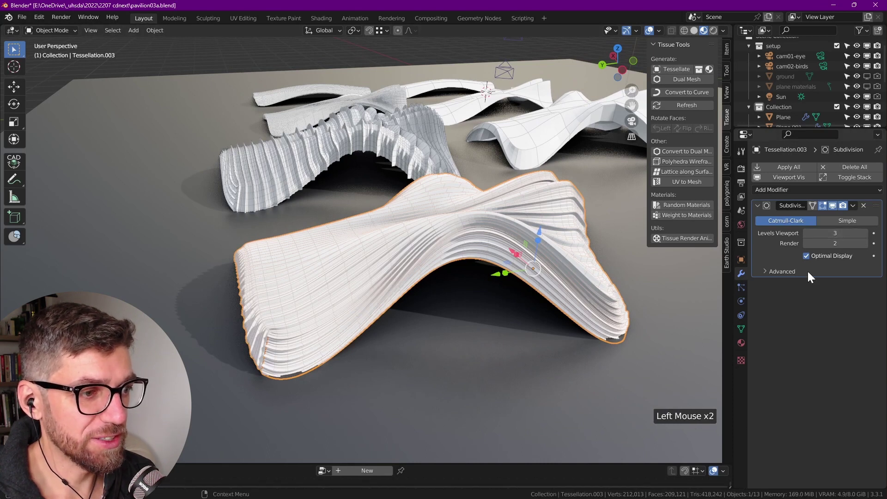
click(815, 237)
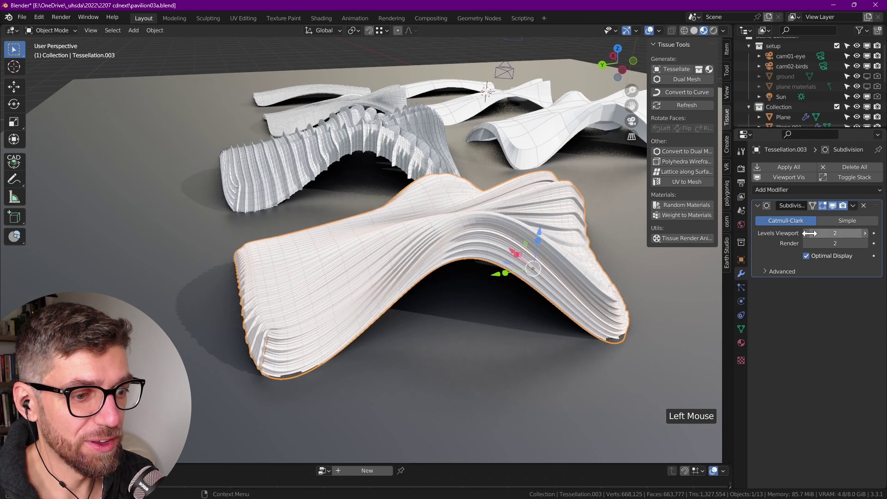
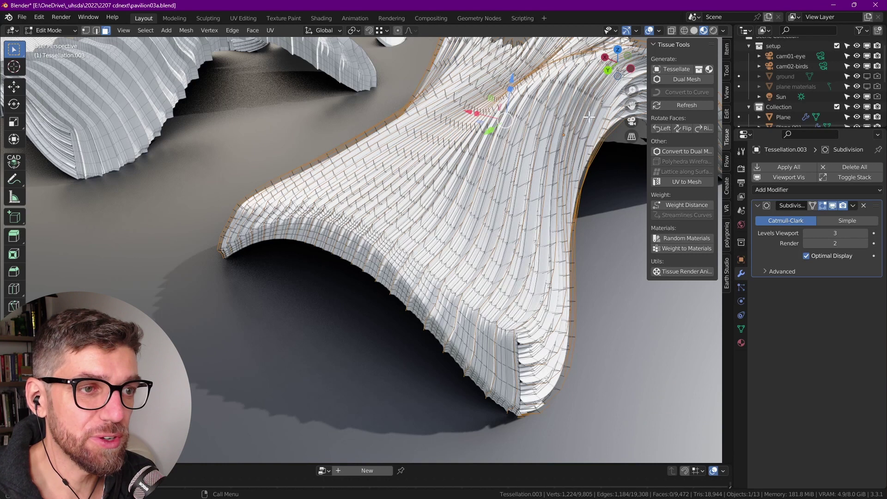
Duplicate the tent shape and bring up Separate options for its selected border faces
scroll(down, 3)
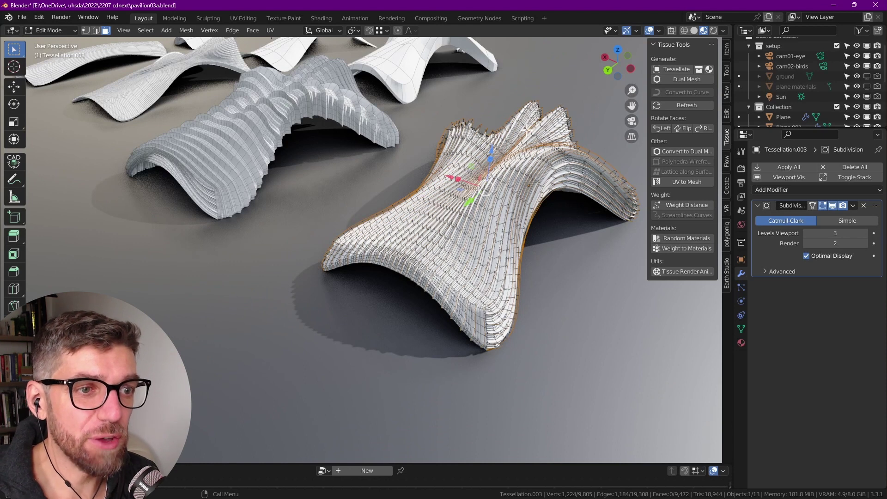
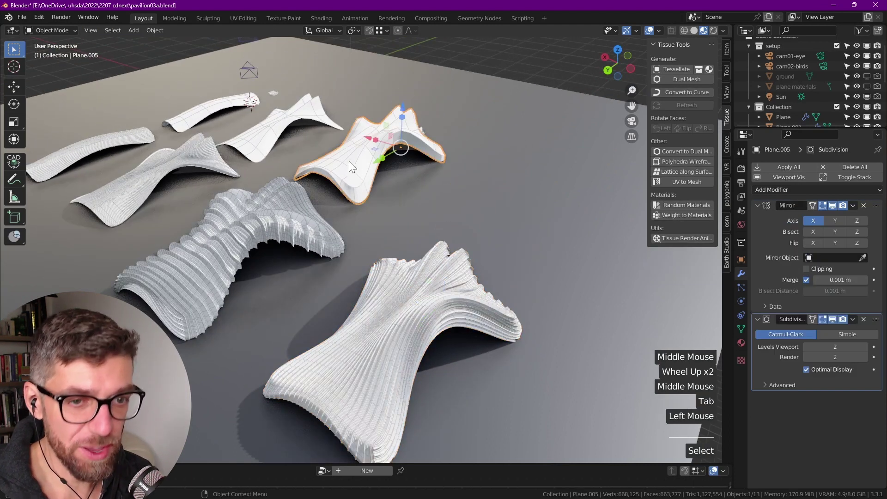
key(shift+d)
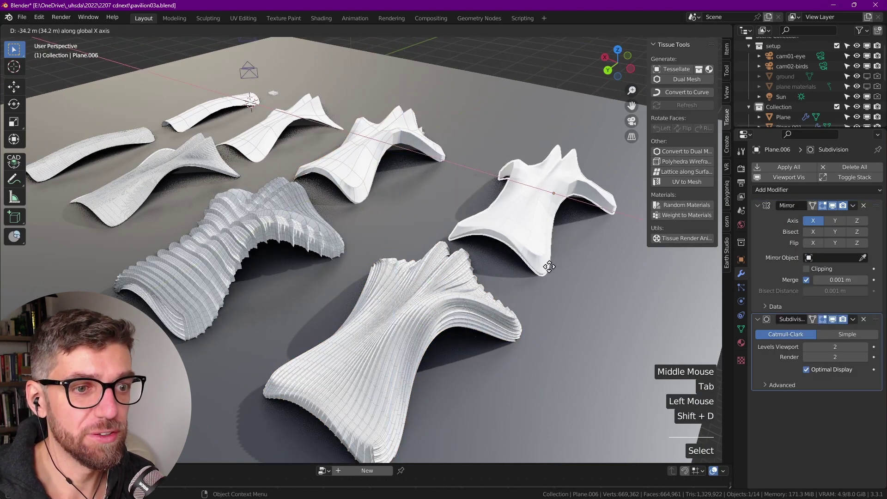
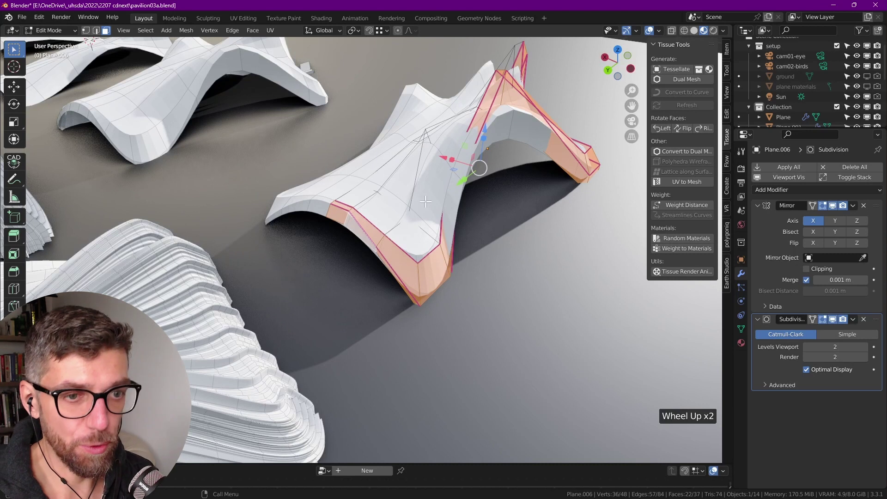
right_click(417, 256)
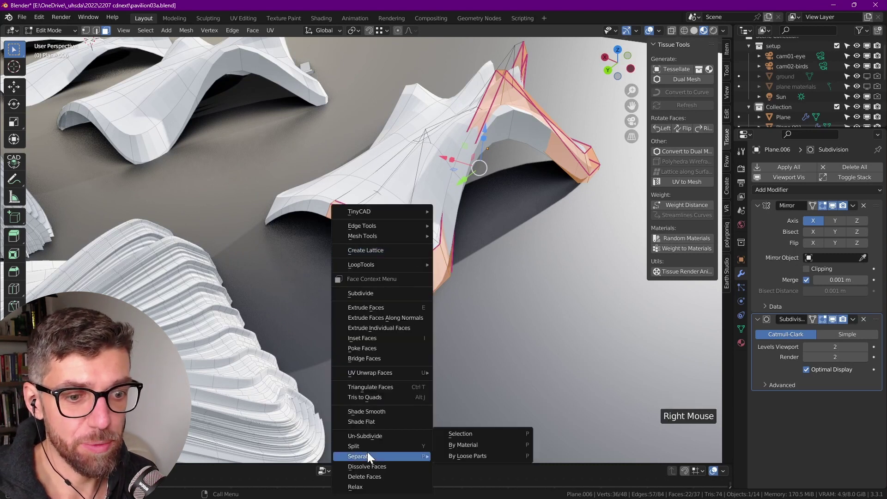
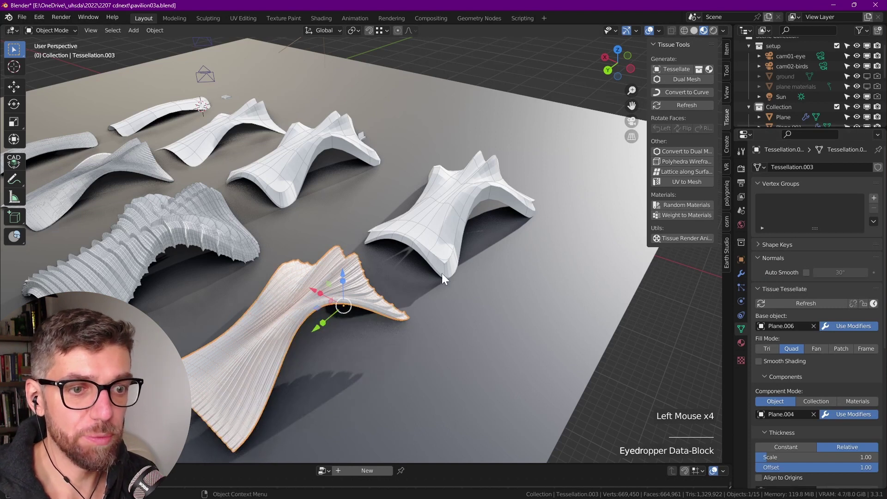
Review the pavilion copies on the ground plane and select the X-shaped one
click(351, 255)
scroll(up, 3)
scroll(up, 3)
scroll(down, 3)
middle_click(321, 179)
scroll(down, 3)
middle_click(464, 270)
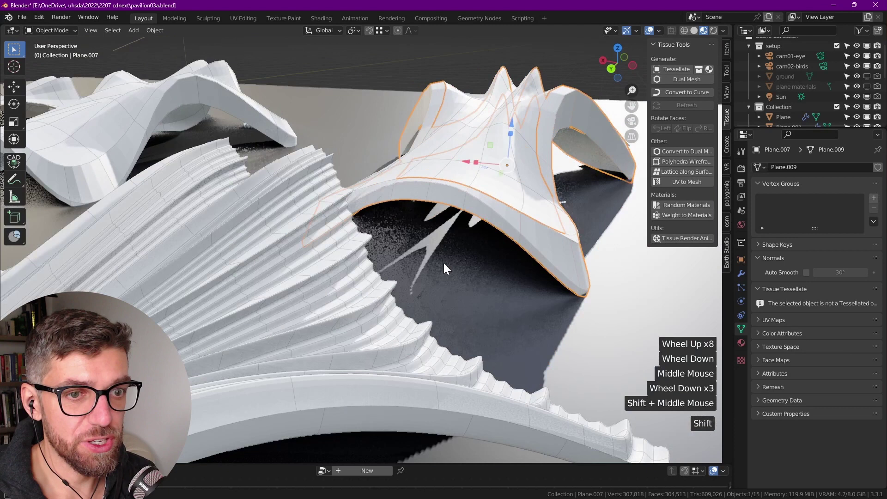
scroll(up, 3)
scroll(down, 3)
click(367, 267)
click(361, 237)
click(370, 248)
scroll(down, 3)
middle_click(392, 252)
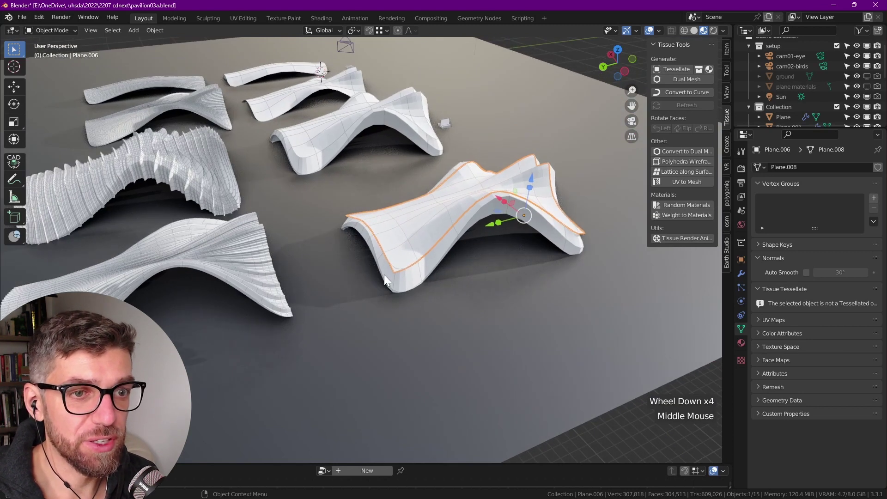
Bring the separated edge band over to the rippled Tessellation pavilion
key(shift+d)
click(547, 235)
scroll(down, 3)
middle_click(286, 304)
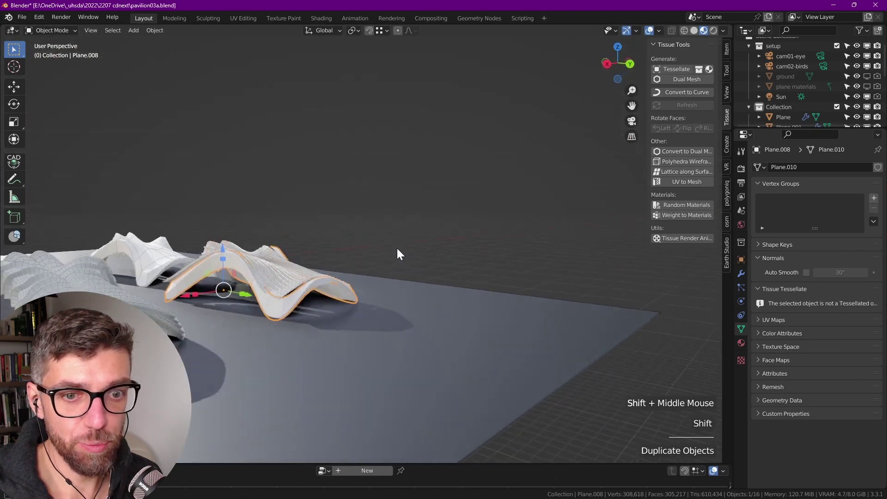
key(shift+s)
click(266, 267)
scroll(up, 3)
scroll(down, 3)
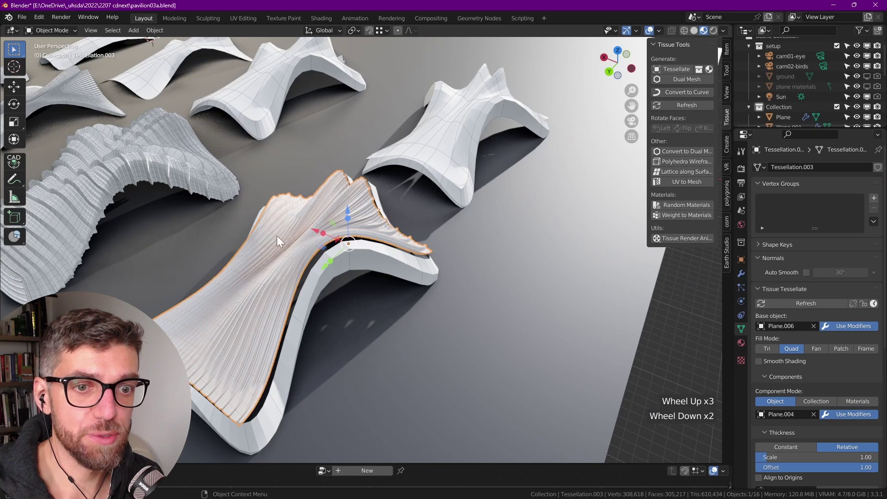
Align the edge band beneath the ripples and reselect Tessellation.003
click(289, 281)
click(323, 297)
key(shift+s)
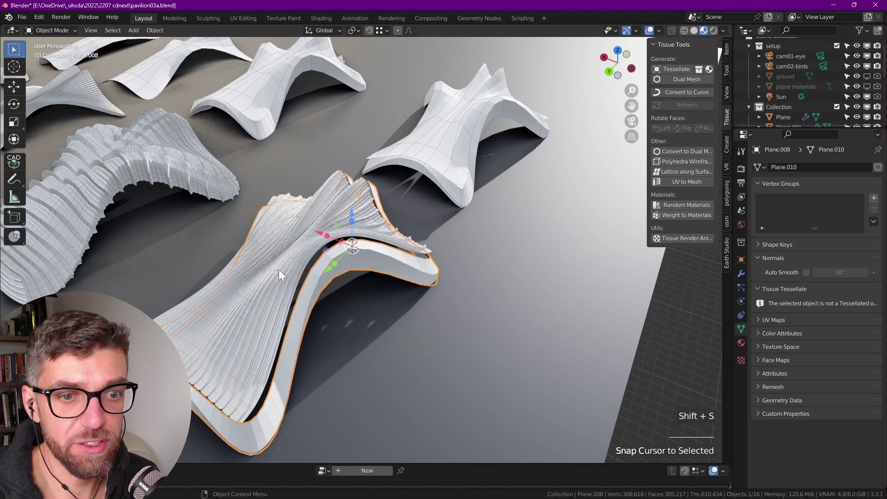
click(284, 274)
key(shift+s)
key(alt+a)
scroll(down, 3)
middle_click(329, 319)
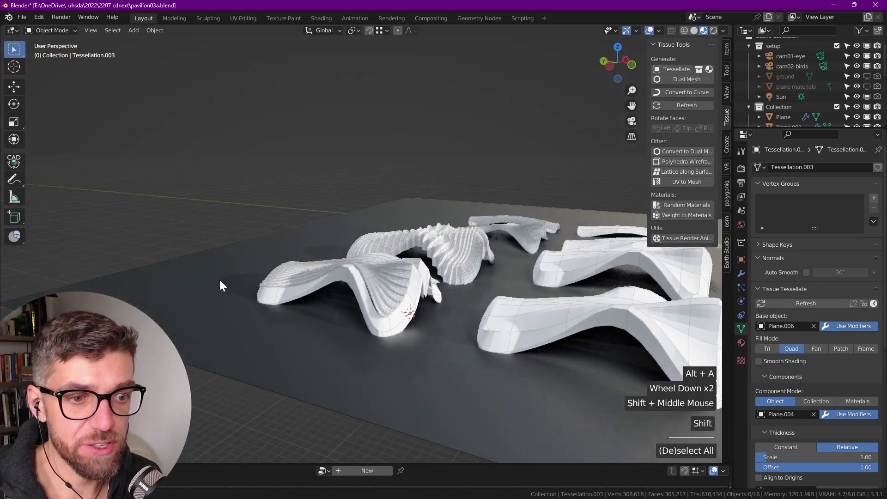
Look over the pavilions and select the X-shaped pavilion copy
scroll(up, 3)
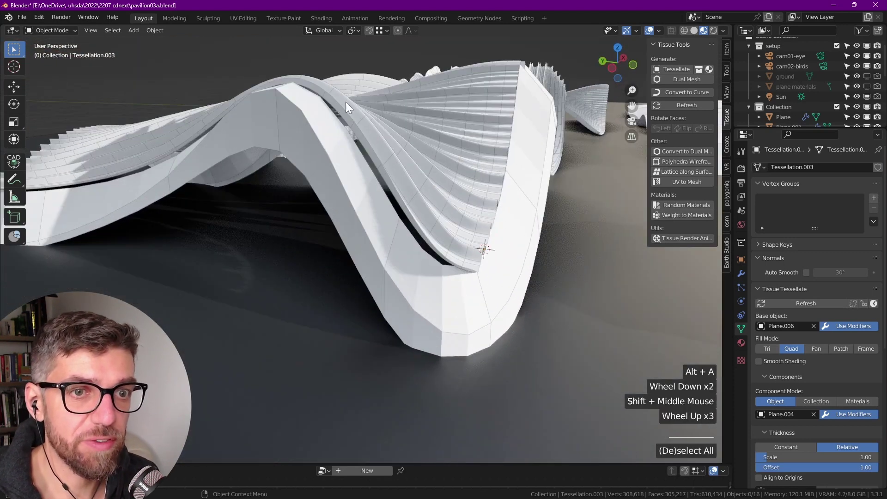
scroll(down, 3)
middle_click(425, 252)
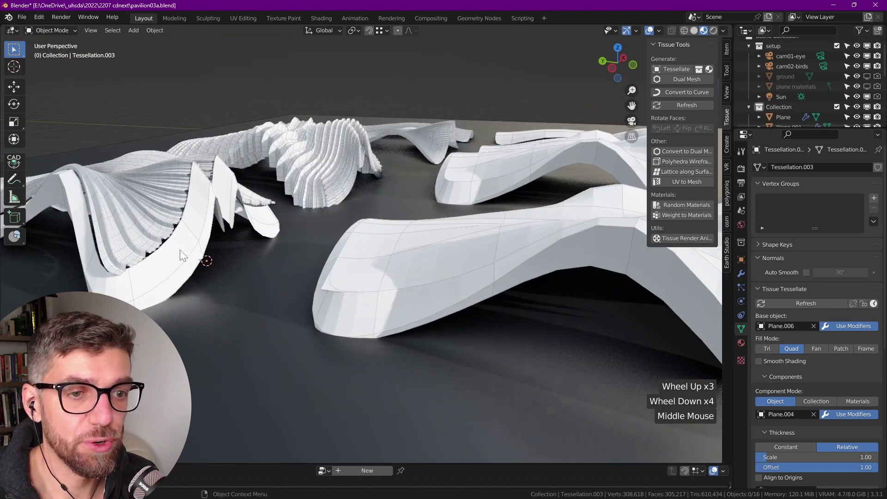
scroll(down, 3)
scroll(up, 3)
scroll(down, 3)
scroll(down, 3)
middle_click(423, 292)
scroll(up, 3)
click(341, 294)
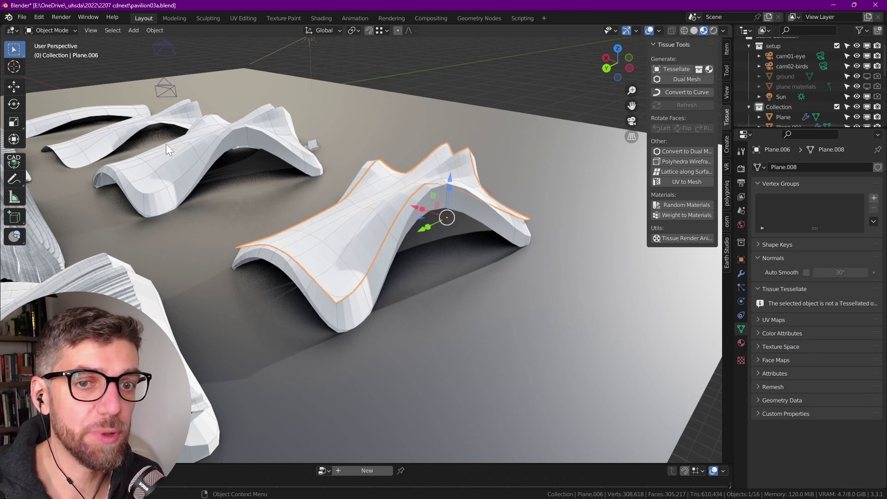
Delete two selected pieces around the pavilion before reworking it
click(143, 175)
click(325, 275)
key(Delete)
click(346, 322)
key(Delete)
scroll(down, 3)
click(324, 239)
Duplicate the pavilion and split its edge-band faces off via inverted selection
key(shift+d)
key(Tab)
scroll(up, 3)
key(alt+a)
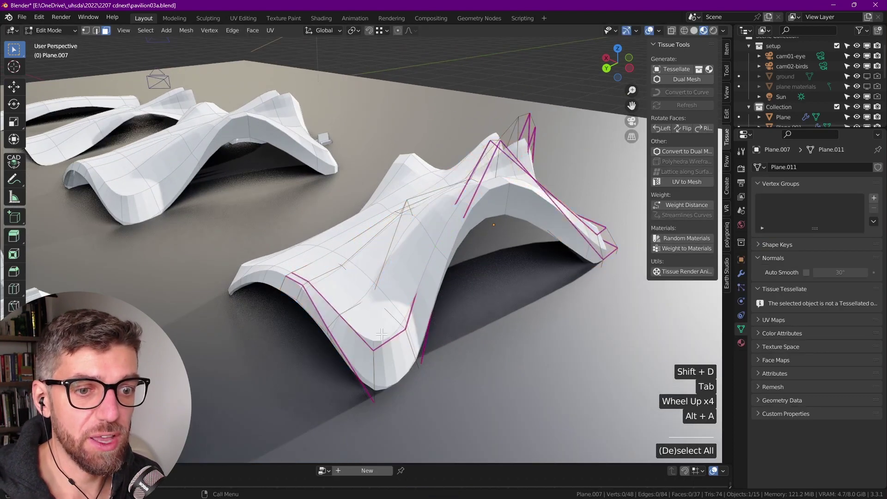
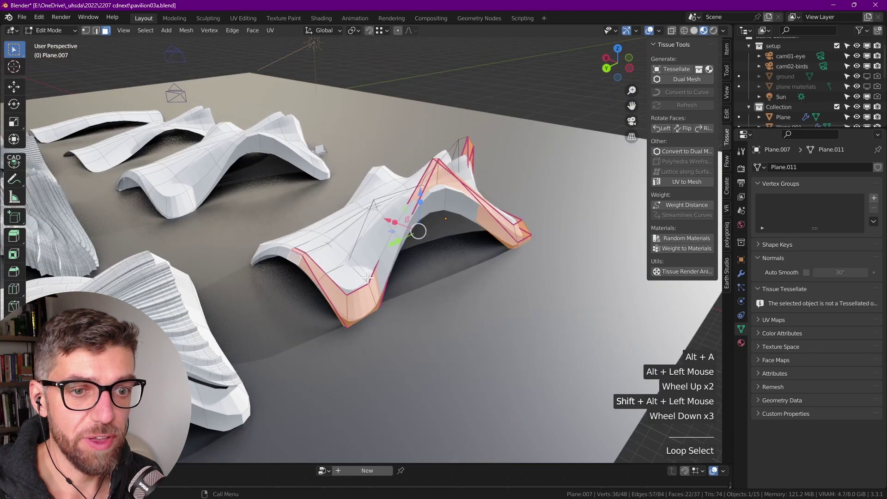
key(ctrl+i)
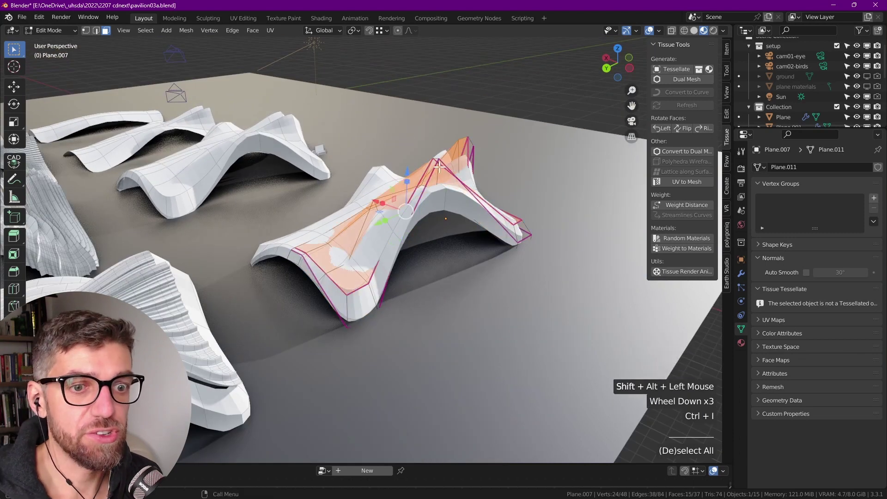
key(Tab)
Make Tessellation.003 active again, regenerating its stacked ridges
double_click(816, 329)
scroll(down, 3)
click(818, 331)
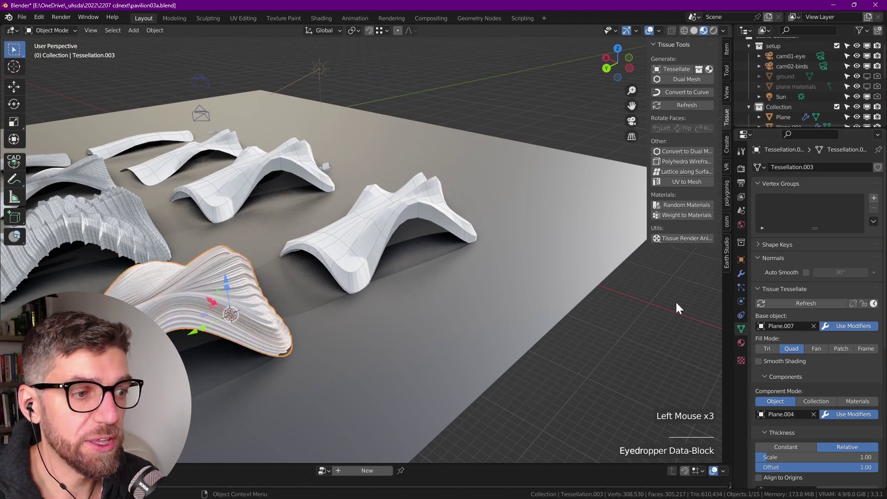
scroll(down, 3)
scroll(down, 3)
click(770, 367)
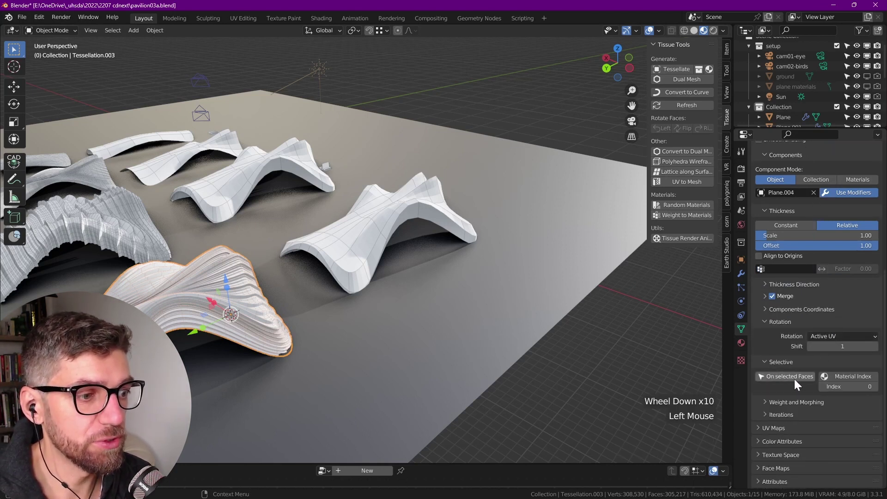
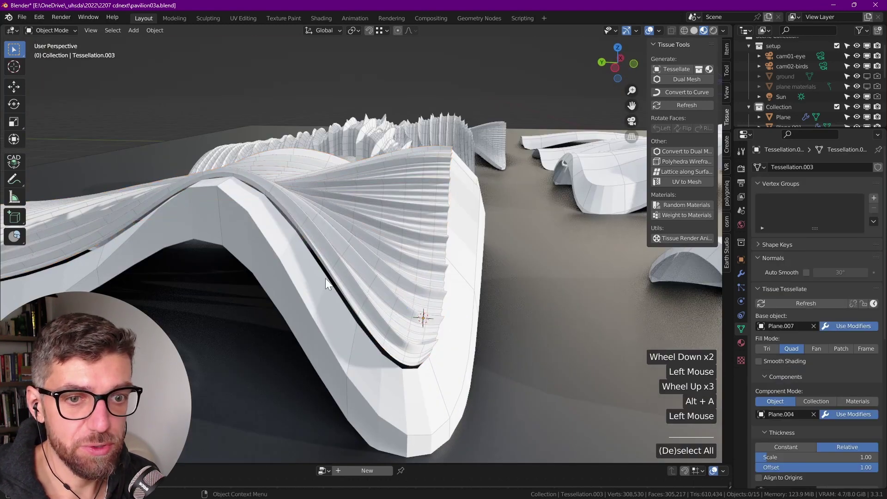
Select the rippled pavilion top after orbiting in around it
scroll(up, 3)
scroll(down, 3)
middle_click(387, 351)
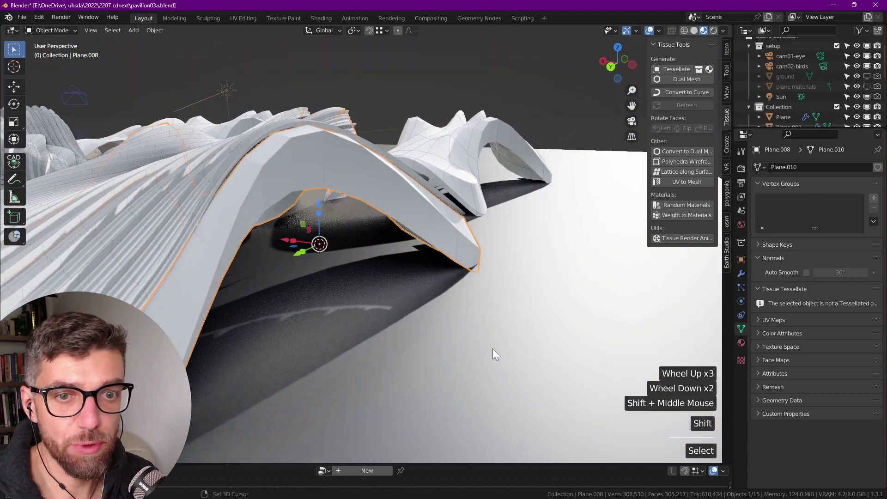
middle_click(283, 146)
click(341, 193)
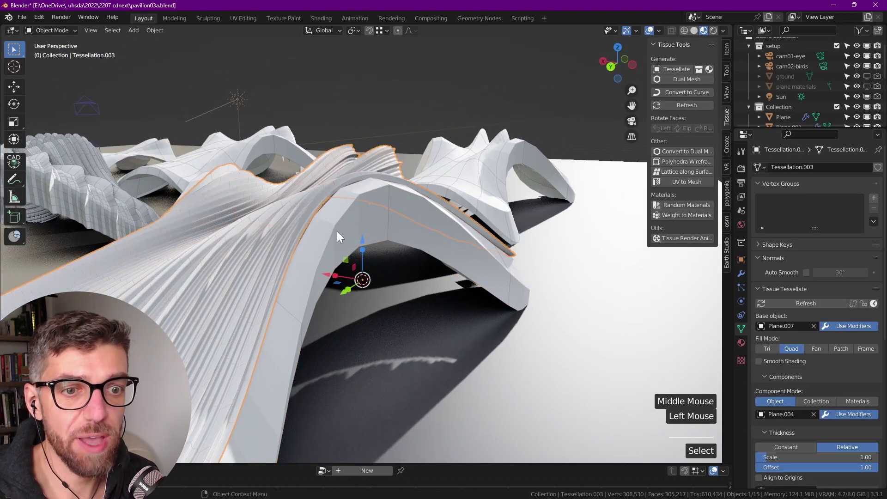
click(367, 246)
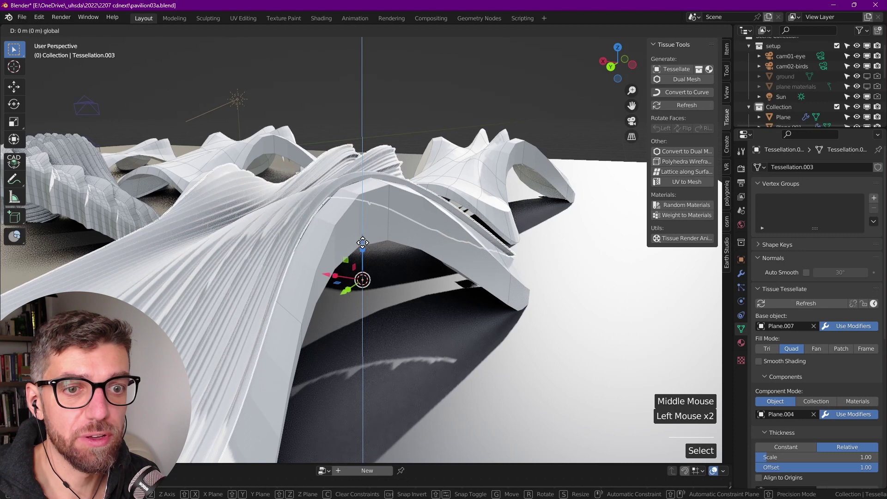
Adjust the rippled pavilion along the vertical axis and its Subdivision settings in the properties panel
key(alt+a)
scroll(down, 3)
middle_click(387, 274)
scroll(up, 3)
click(335, 246)
click(746, 278)
click(869, 351)
click(576, 276)
scroll(down, 3)
key(alt+a)
Select the edge band and raise its Subdivision viewport level to 4
middle_click(379, 262)
click(254, 226)
scroll(up, 3)
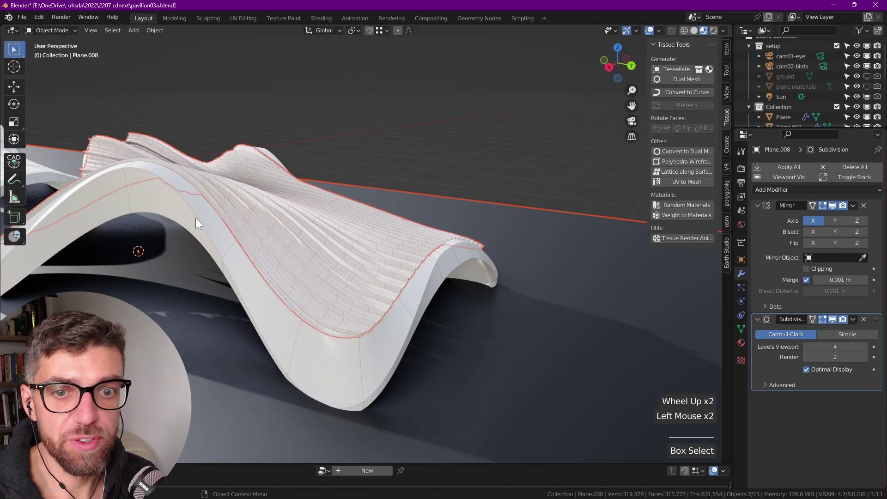
key(alt+a)
click(248, 221)
click(140, 216)
Give Tessellation.003 a Catmull-Clark Subdivision at viewport level 3, render 2, smoothing the ridged pavilion
key(alt+a)
scroll(down, 3)
middle_click(326, 237)
middle_click(353, 244)
scroll(up, 3)
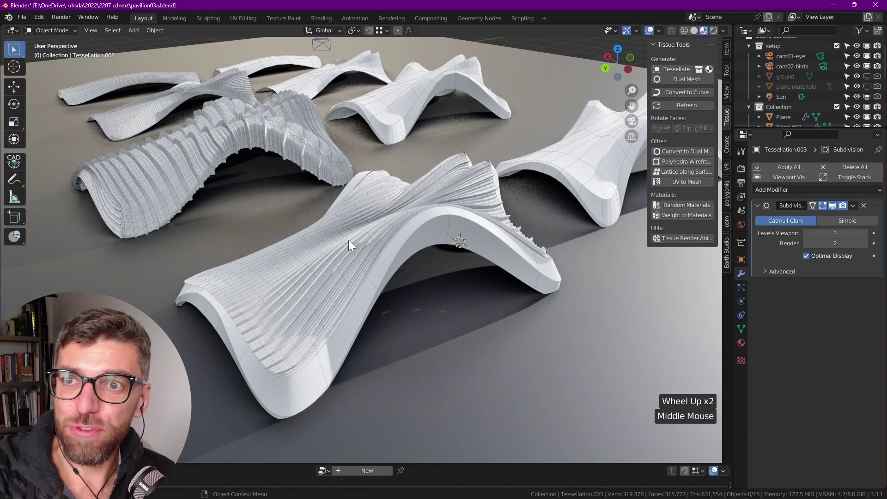